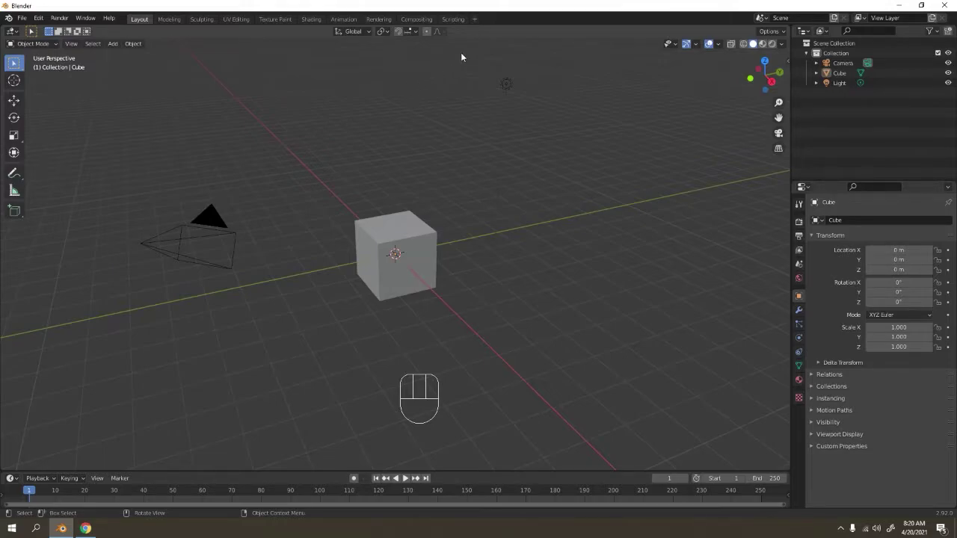
- Hide the light and the camera so only the default cube remains visible
{"action": "left_click_drag", "start_coordinate": [524, 87], "coordinate": [452, 80]}
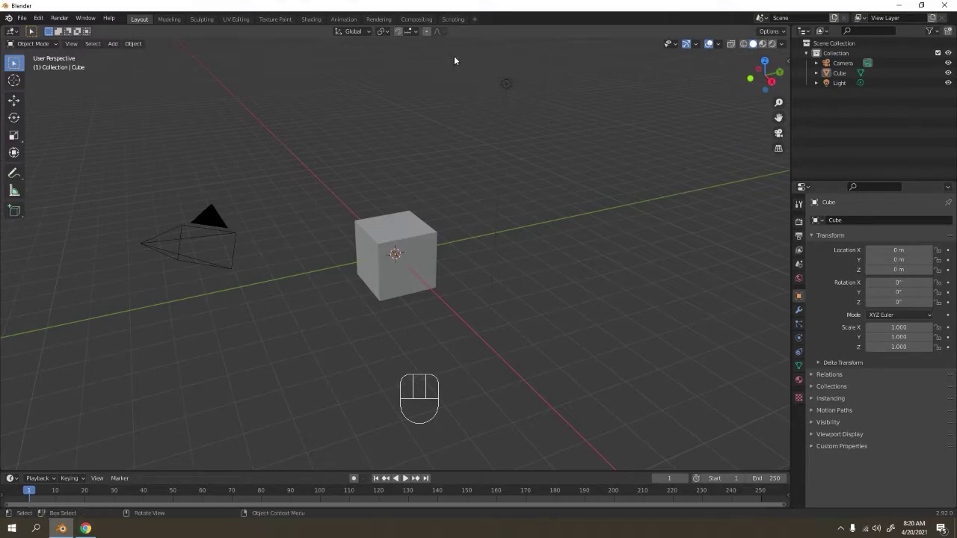
{"action": "left_click_drag", "start_coordinate": [491, 74], "coordinate": [567, 119]}
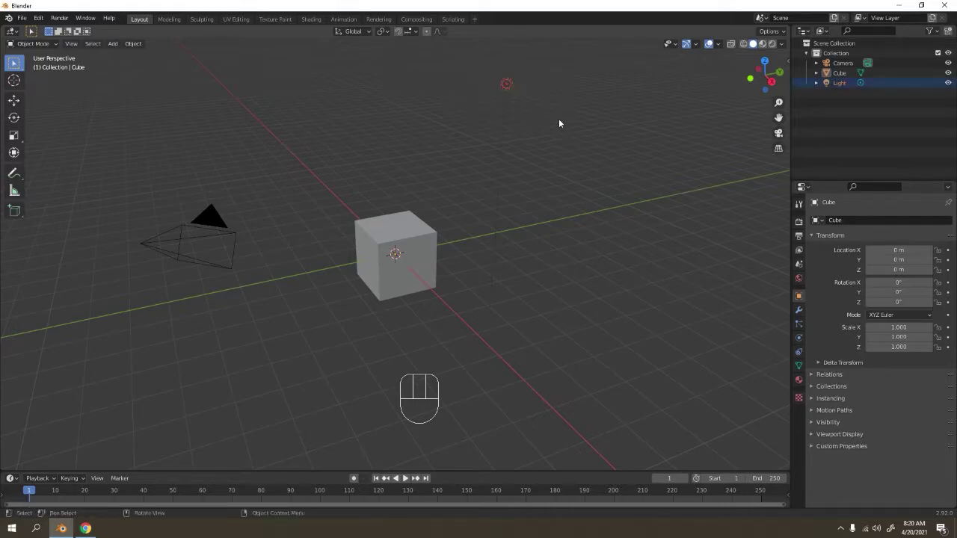
{"action": "key", "text": "h"}
{"action": "left_click", "coordinate": [179, 245]}
{"action": "key", "text": "h"}
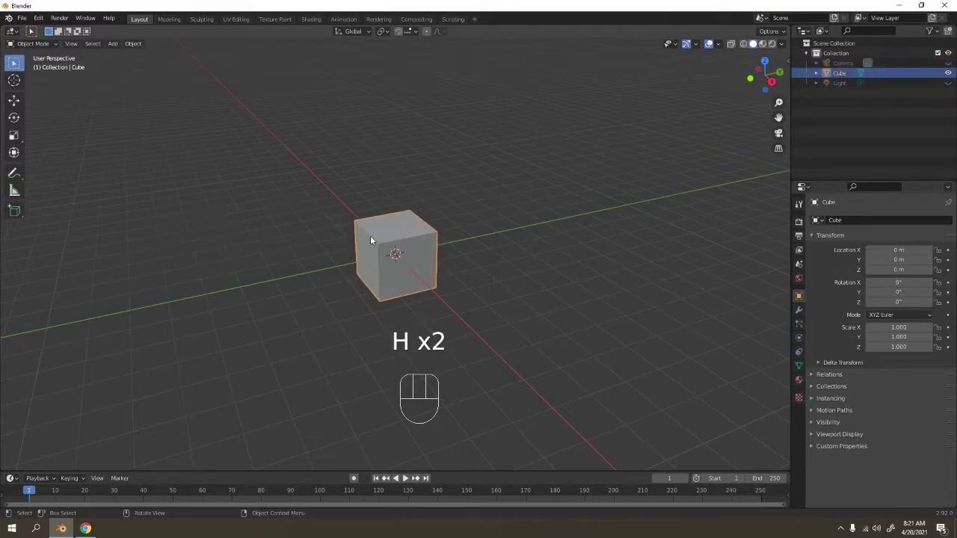
- Switch to front view and toggle the sidebar before editing the cube
{"action": "key", "text": "KP_1"}
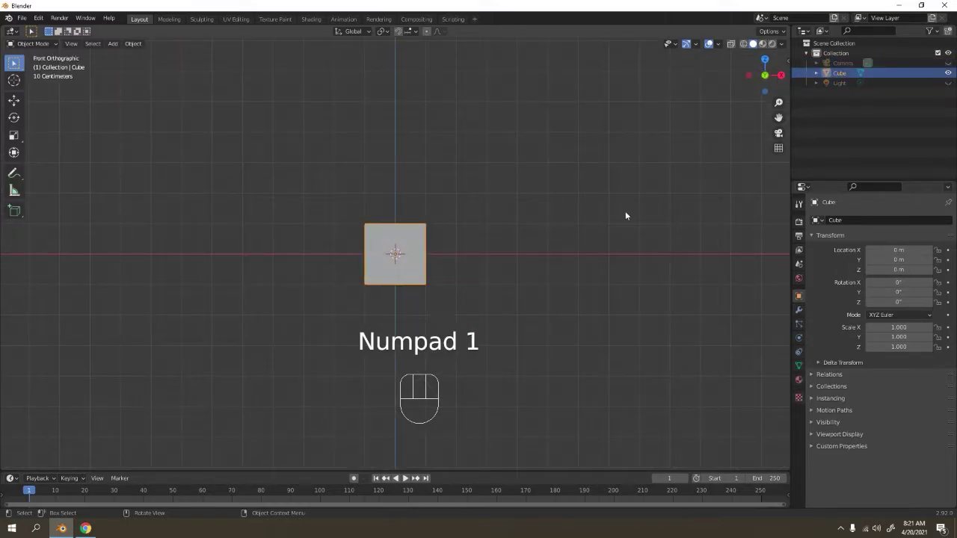
{"action": "key", "text": "n"}
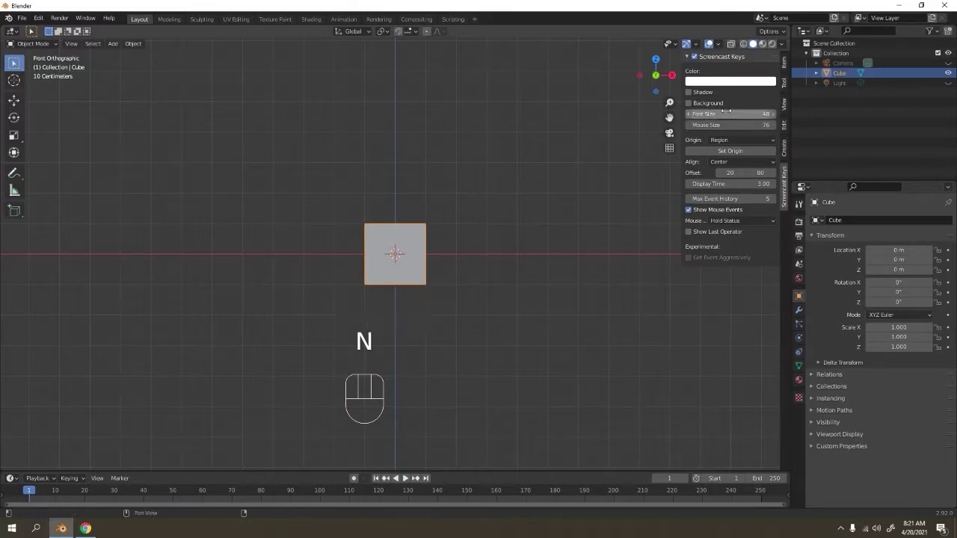
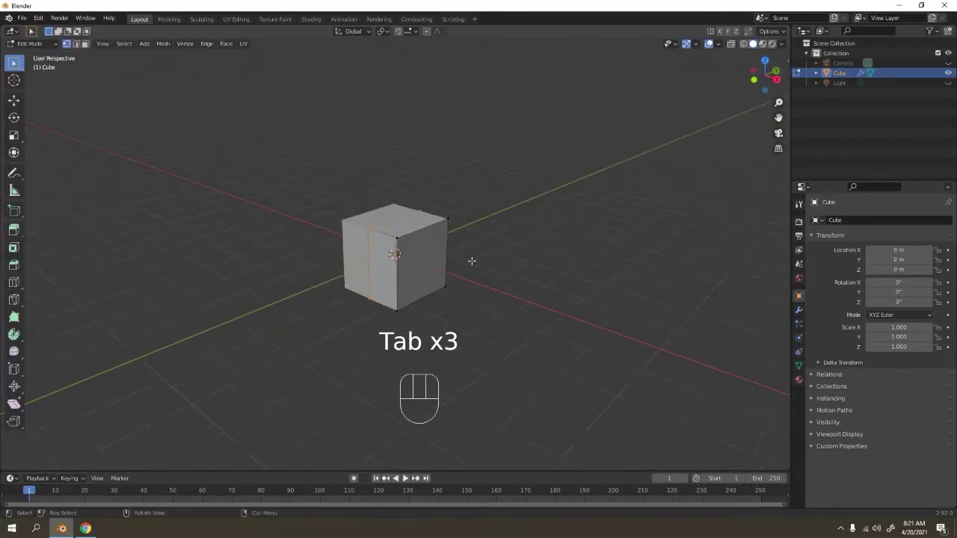
- Flatten the cube in height and stretch it along its length into a thin slab
{"action": "key", "text": "a"}
{"action": "key", "text": "s"}
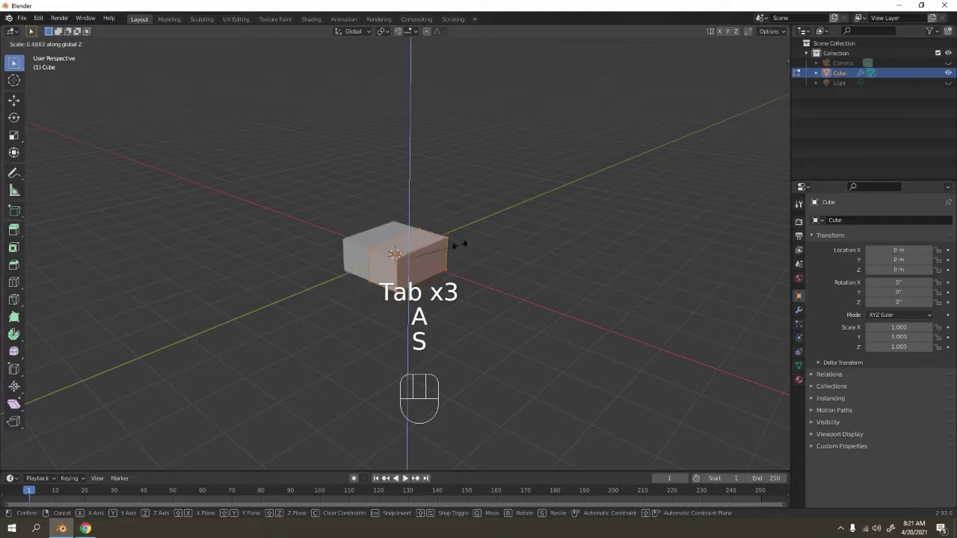
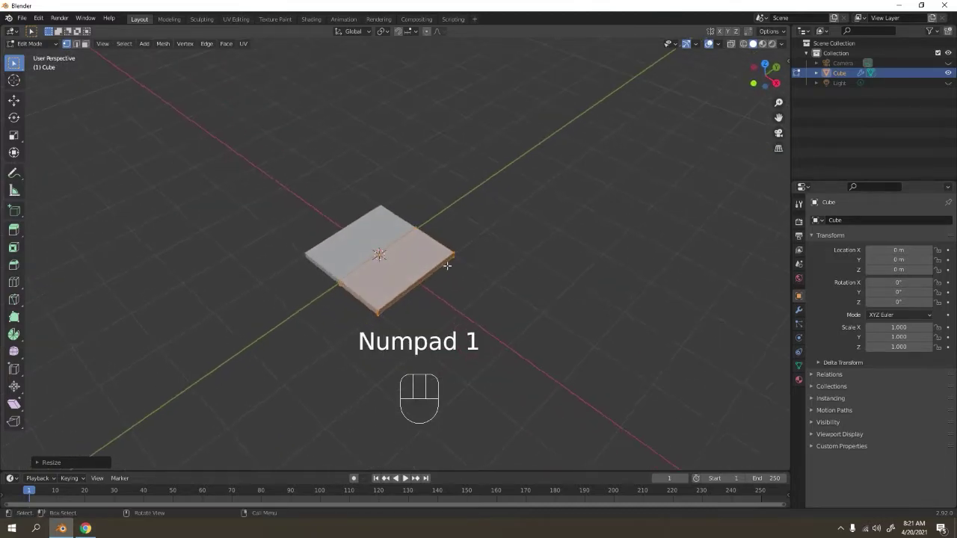
{"action": "key", "text": "s"}
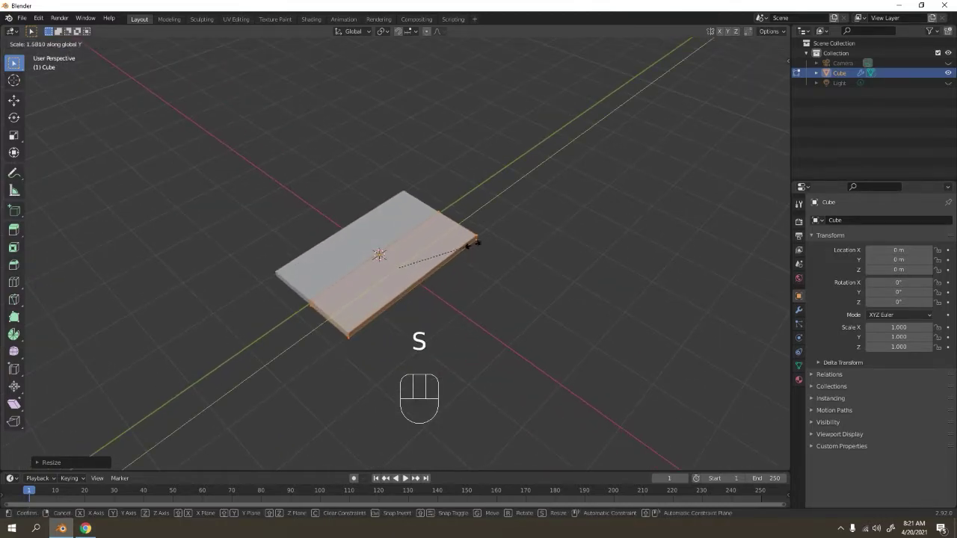
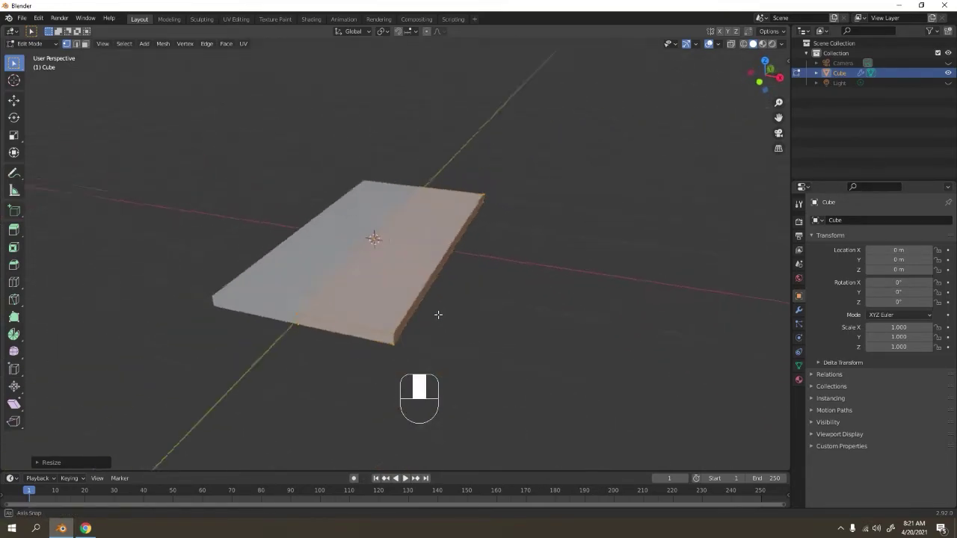
{"action": "key", "text": "Tab"}
- Inspect the slab from along its length and resize a selected part of its mesh
{"action": "left_click_drag", "start_coordinate": [443, 304], "coordinate": [402, 299]}
{"action": "left_click", "coordinate": [464, 298]}
{"action": "left_click_drag", "start_coordinate": [339, 273], "coordinate": [383, 265]}
{"action": "left_click_drag", "start_coordinate": [380, 267], "coordinate": [373, 257]}
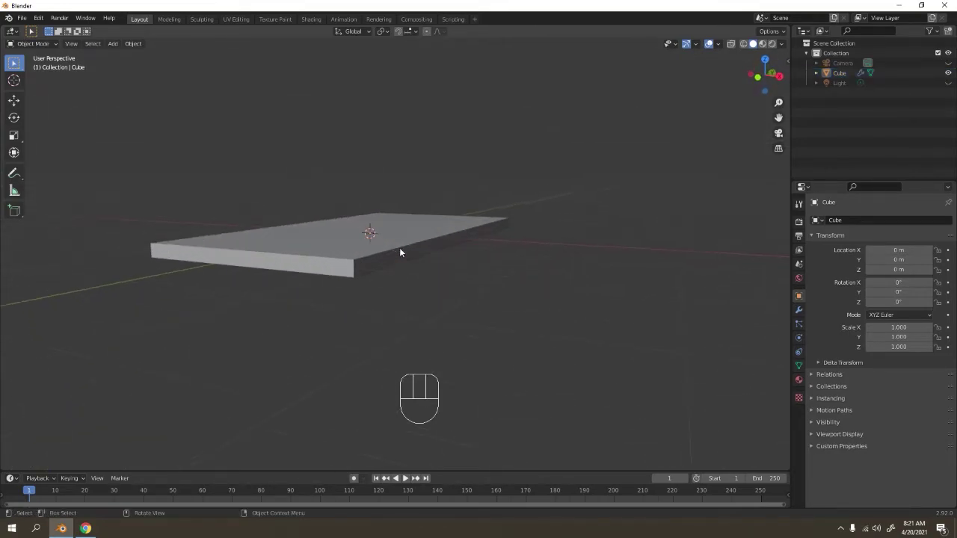
{"action": "key", "text": "Tab"}
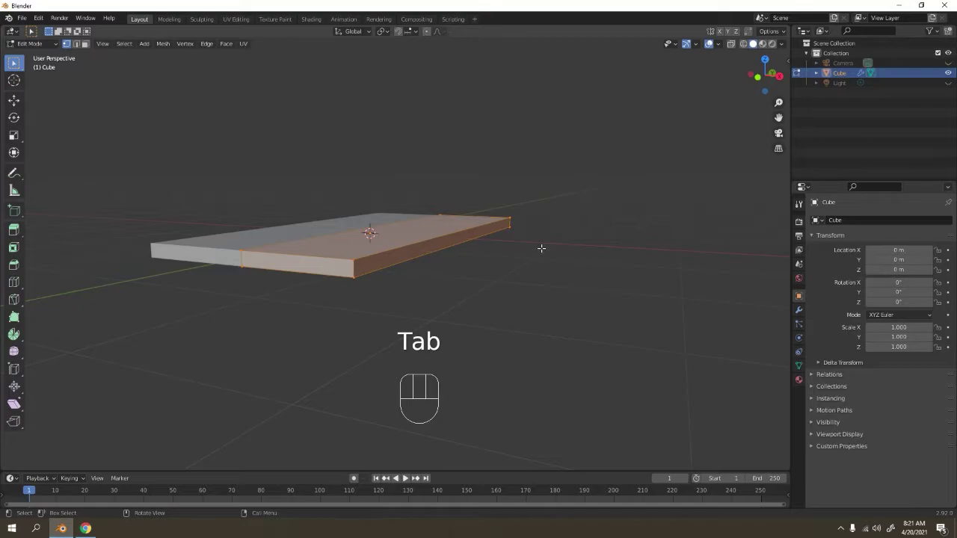
{"action": "key", "text": "s"}
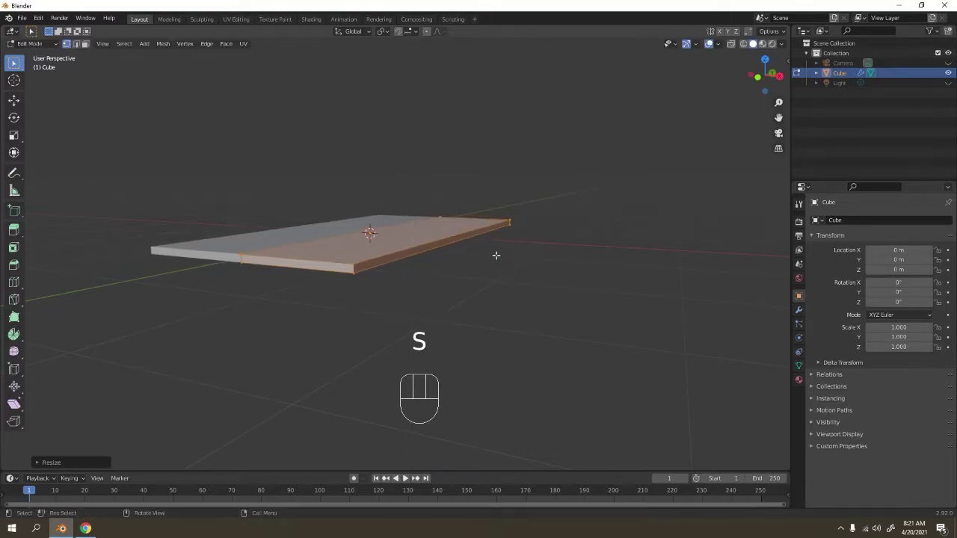
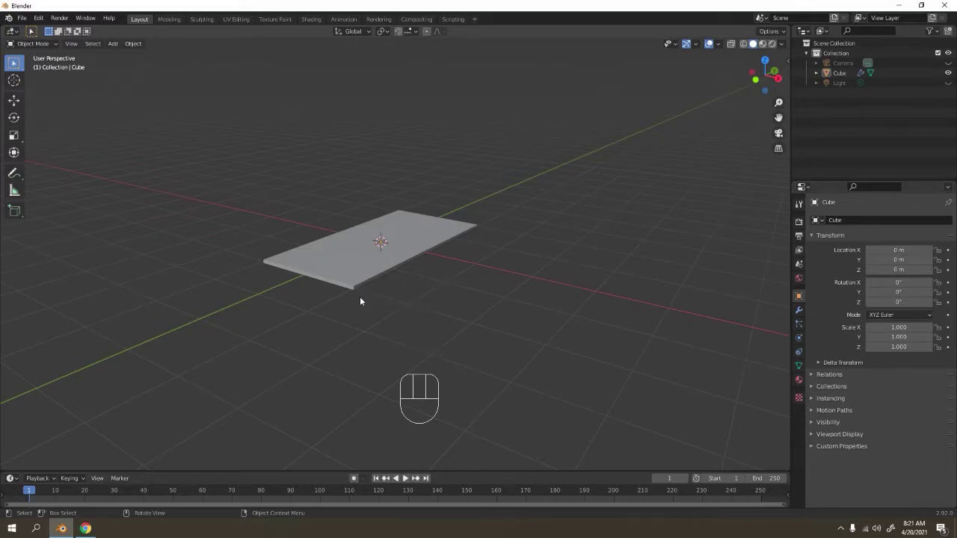
- Add a new cube and scale it into a tall, narrow leg block beneath the slab
{"action": "left_click_drag", "start_coordinate": [370, 300], "coordinate": [403, 270]}
{"action": "key", "text": "shift+a"}
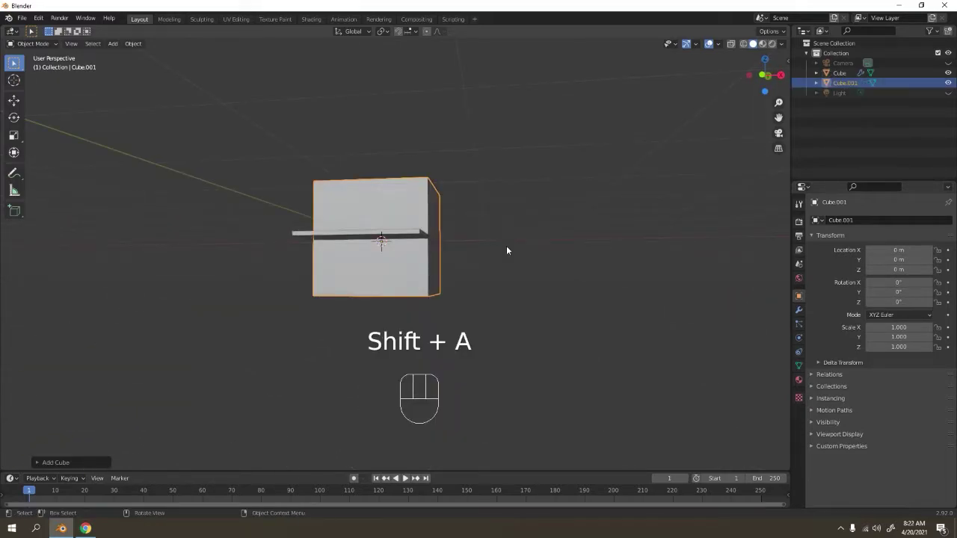
{"action": "key", "text": "KP_1"}
{"action": "key", "text": "s"}
{"action": "key", "text": "s"}
{"action": "key", "text": "s"}
{"action": "key", "text": "s"}
- Move the leg sideways and in depth so it sits under one corner of the slab
{"action": "key", "text": "g"}
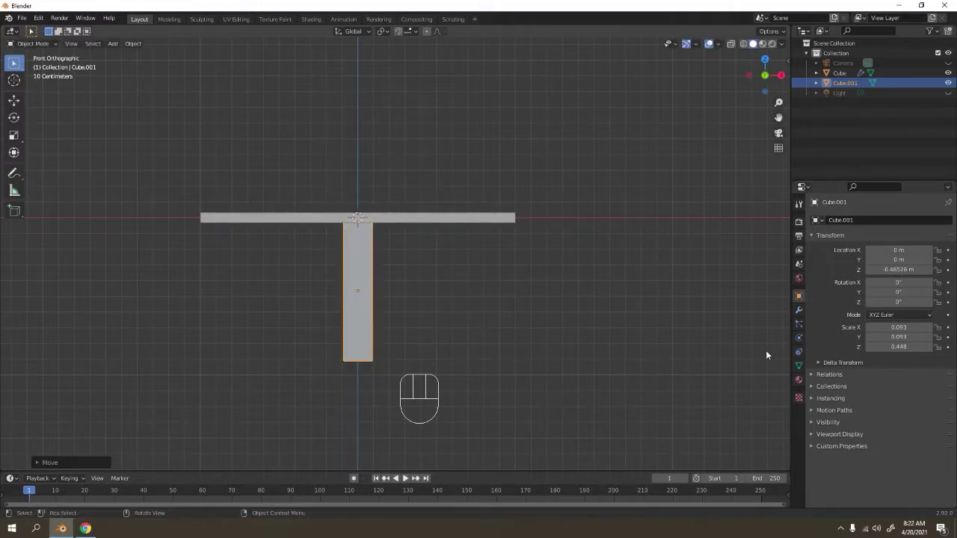
{"action": "middle_click", "coordinate": [572, 295]}
{"action": "key", "text": "g"}
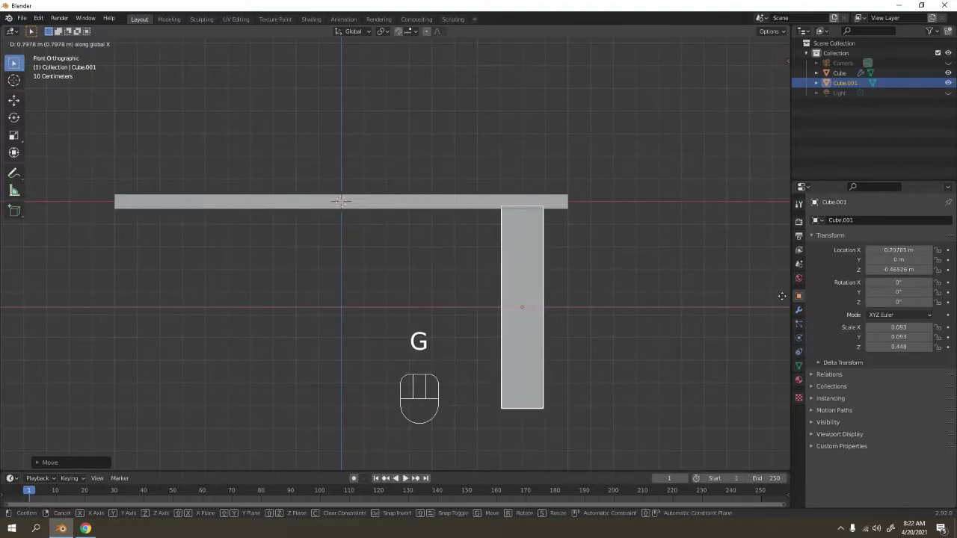
{"action": "left_click_drag", "start_coordinate": [606, 270], "coordinate": [535, 288]}
{"action": "key", "text": "g"}
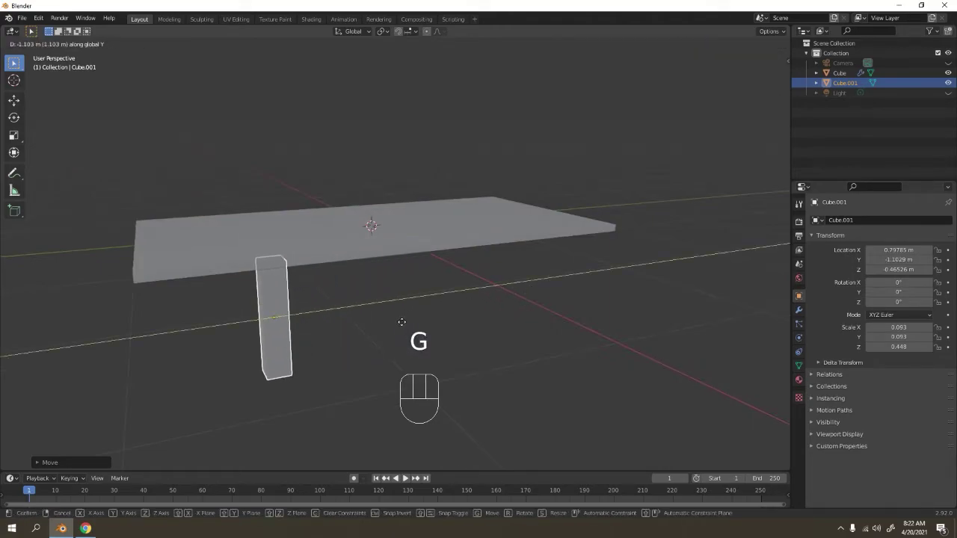
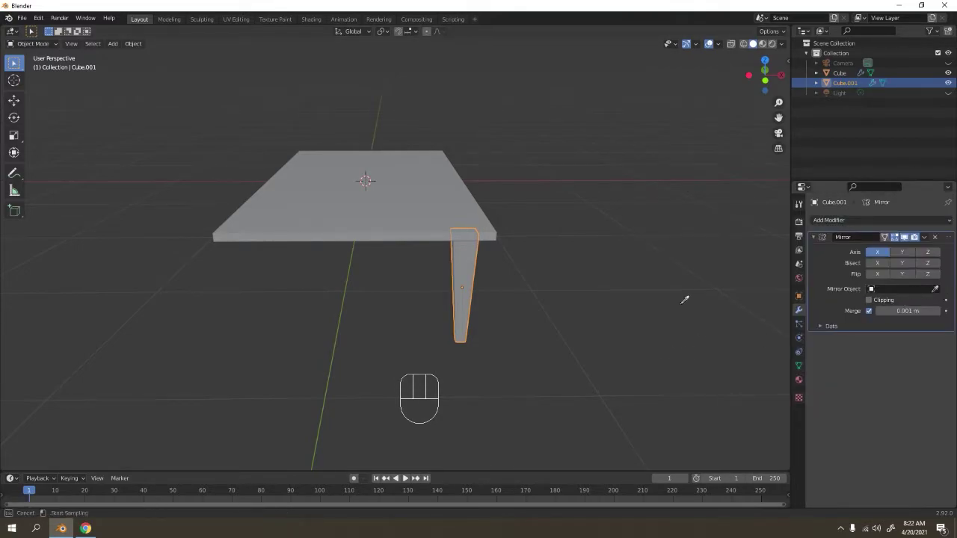
- Set the slab as Mirror Object and add a second Mirror on Y only, giving four legs
{"action": "left_click_drag", "start_coordinate": [534, 234], "coordinate": [490, 234]}
{"action": "left_click", "coordinate": [491, 234]}
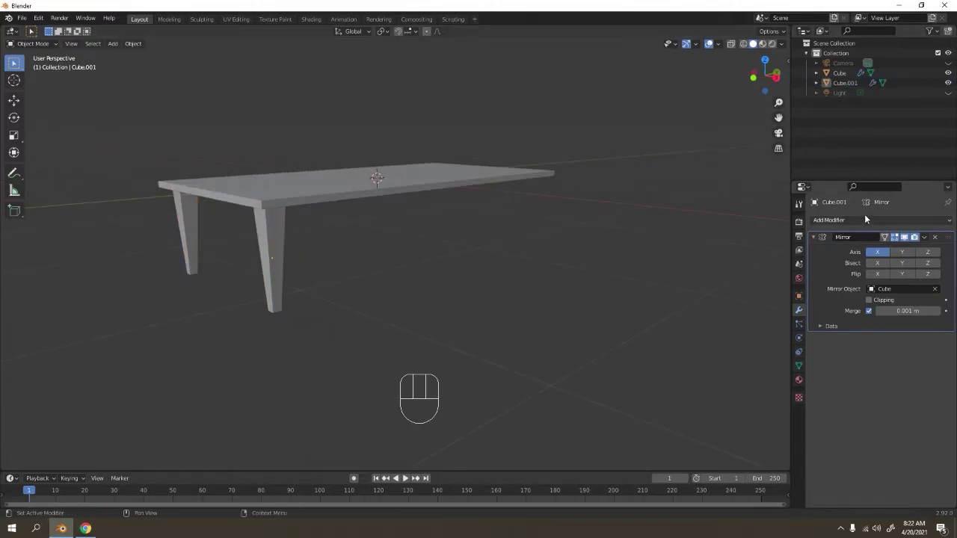
{"action": "left_click_drag", "start_coordinate": [869, 222], "coordinate": [763, 342]}
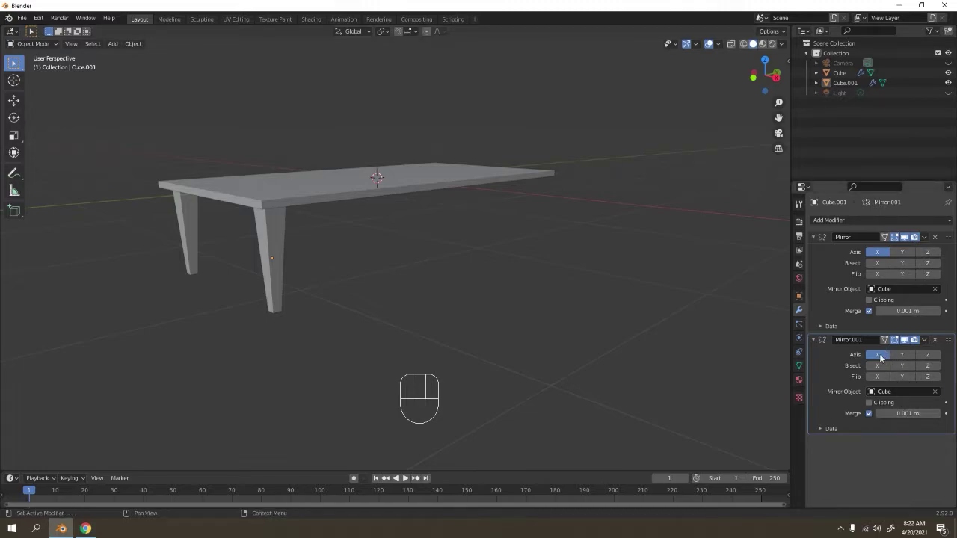
{"action": "left_click", "coordinate": [882, 357]}
{"action": "left_click", "coordinate": [903, 356]}
- Orbit around the table to check the four mirrored legs
{"action": "left_click_drag", "start_coordinate": [601, 300], "coordinate": [574, 300]}
{"action": "left_click_drag", "start_coordinate": [400, 297], "coordinate": [346, 258]}
{"action": "left_click_drag", "start_coordinate": [296, 325], "coordinate": [400, 360]}
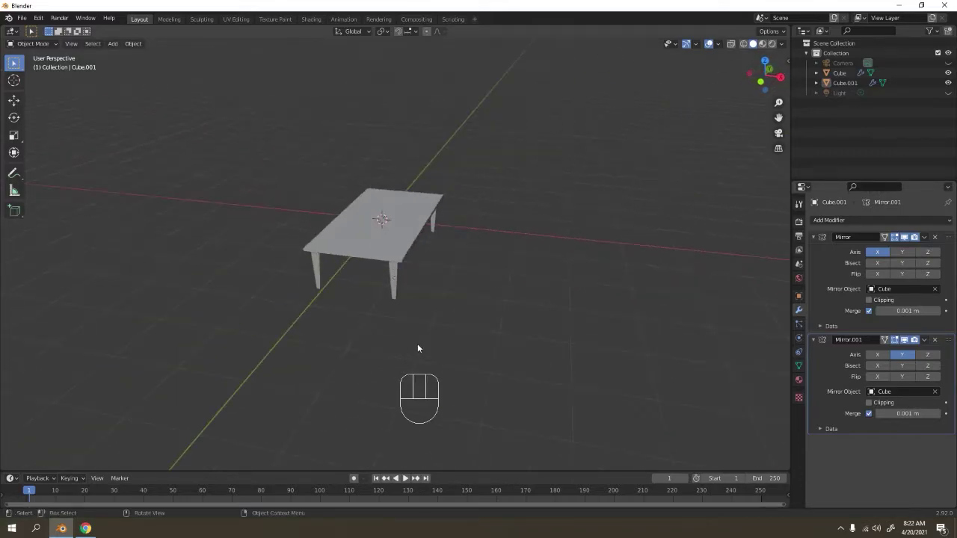
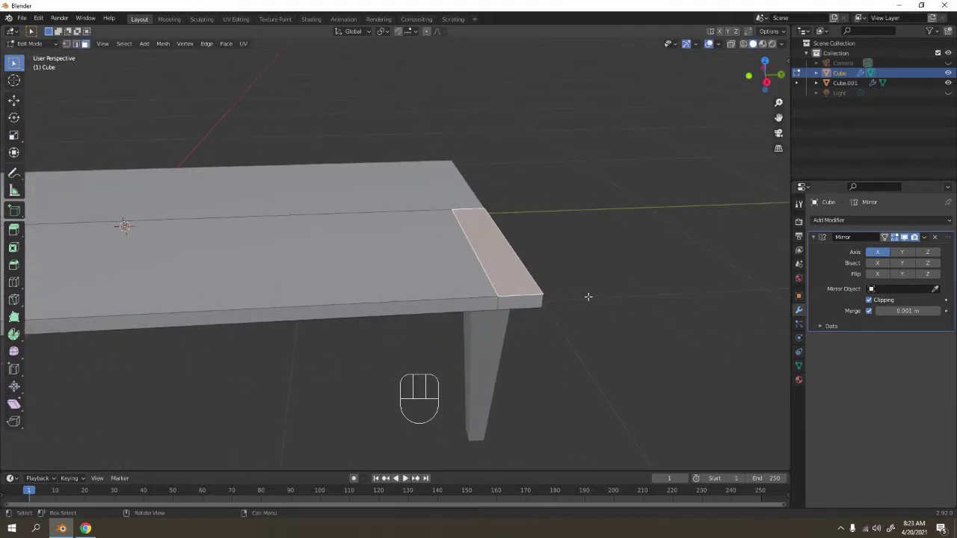
- Extrude the slab's back edge up into a backrest and add an edge loop shifted upward
{"action": "key", "text": "e"}
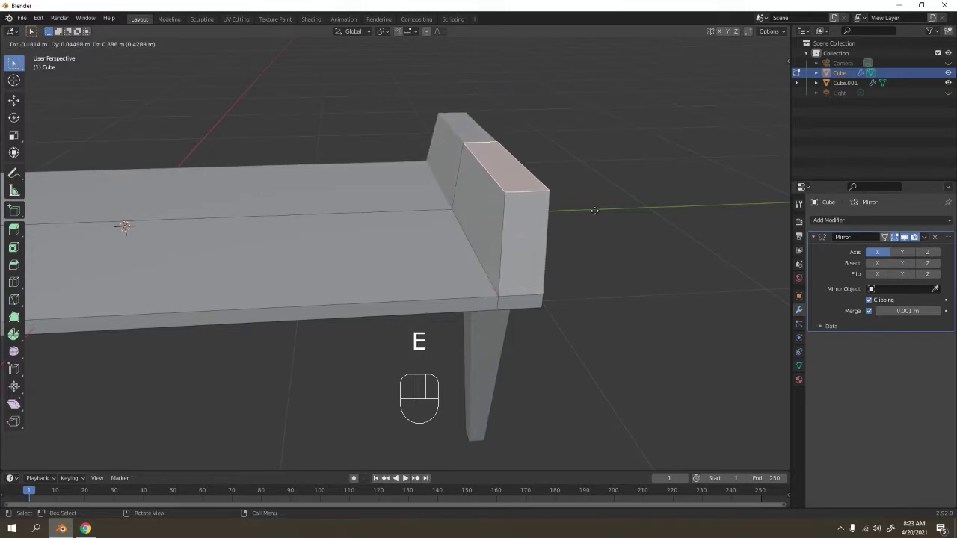
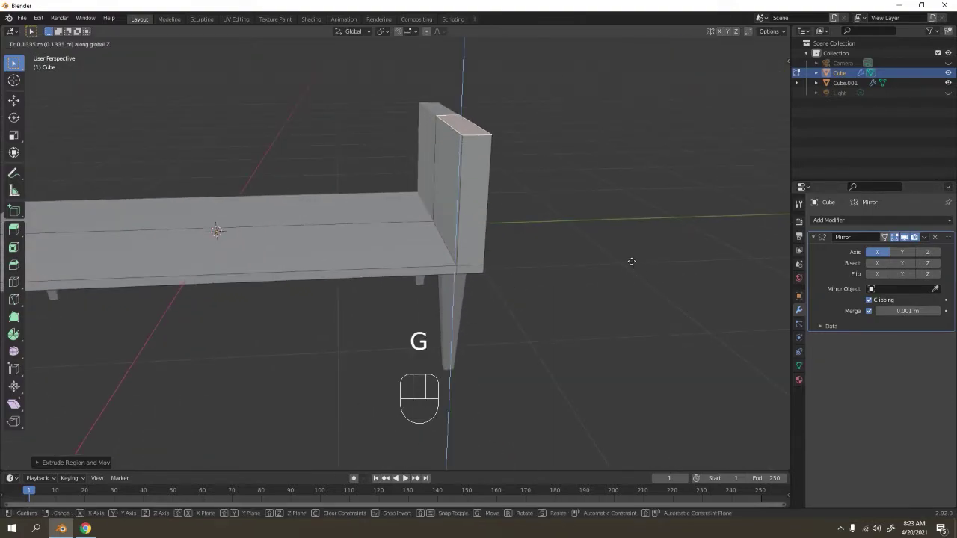
{"action": "key", "text": "ctrl+r"}
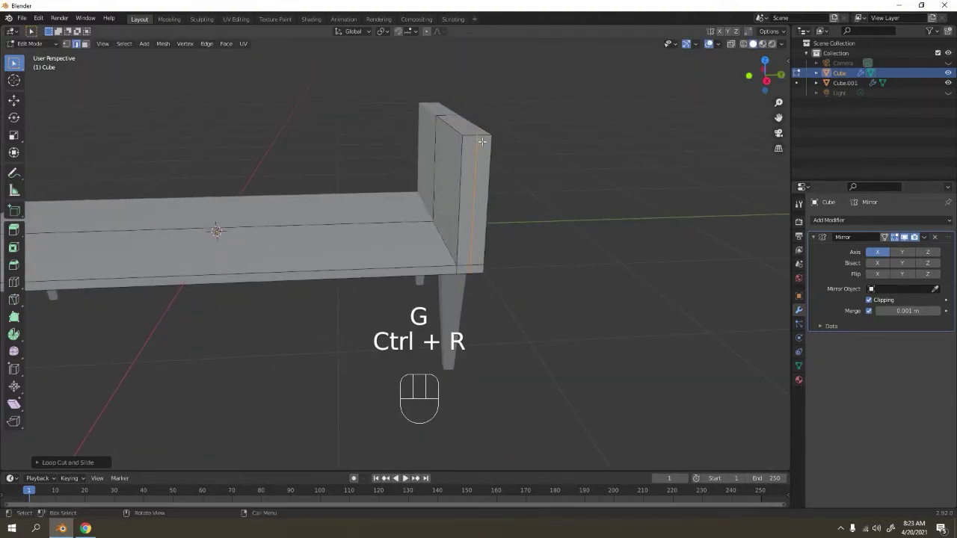
{"action": "key", "text": "g"}
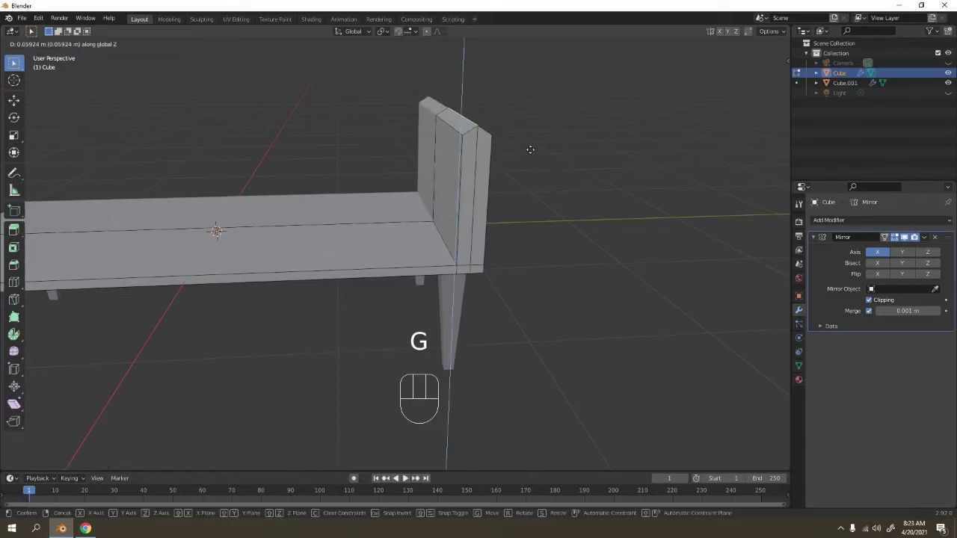
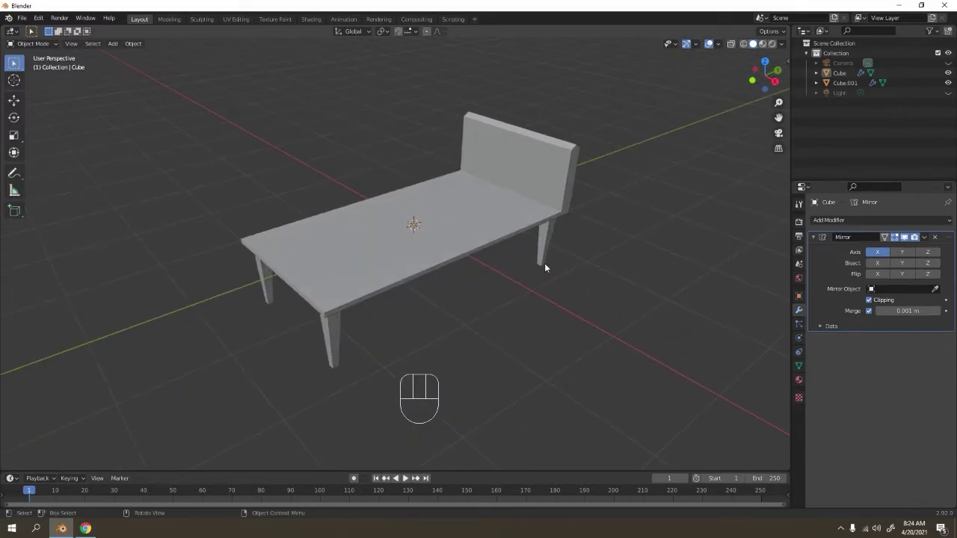
{"action": "left_click_drag", "start_coordinate": [478, 293], "coordinate": [472, 277]}
{"action": "left_click_drag", "start_coordinate": [484, 289], "coordinate": [495, 320]}
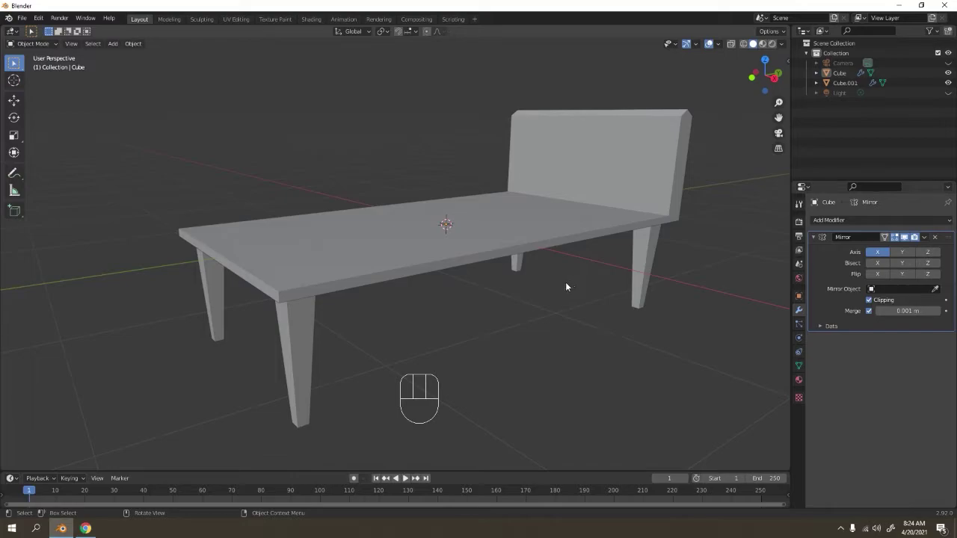
- Add a third cube, Cube.002, and shrink it down in front view
{"action": "key", "text": "shift+a"}
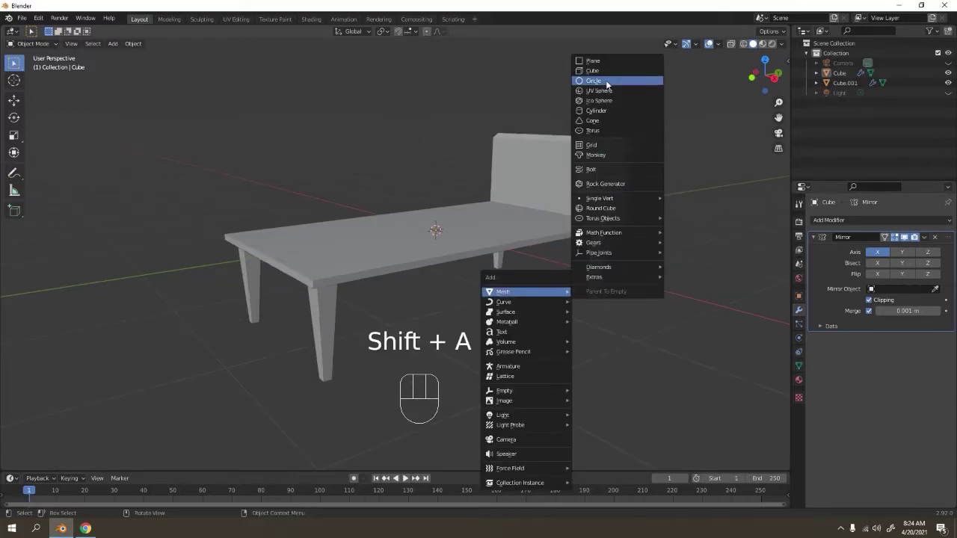
{"action": "key", "text": "g"}
{"action": "key", "text": "KP_1"}
{"action": "key", "text": "s"}
{"action": "key", "text": "s"}
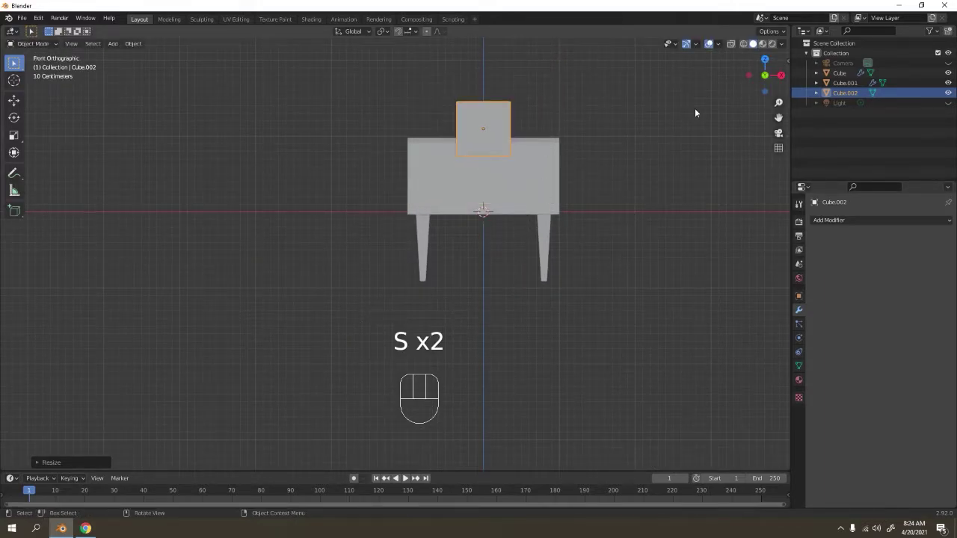
{"action": "middle_click", "coordinate": [692, 125]}
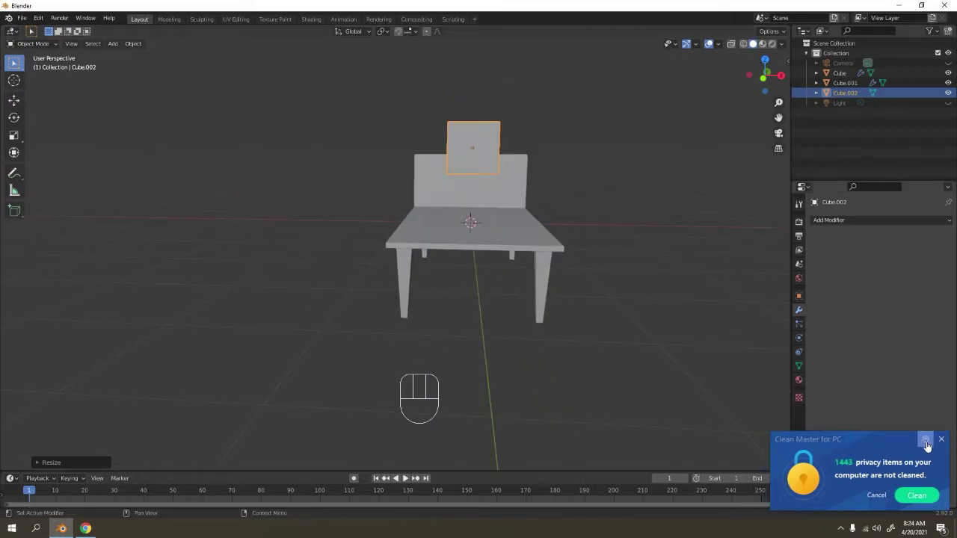
{"action": "left_click_drag", "start_coordinate": [717, 308], "coordinate": [692, 309]}
- Lower the box onto the seat and, in wireframe, stretch it sideways over the seat
{"action": "key", "text": "g"}
{"action": "key", "text": "s"}
{"action": "key", "text": "g"}
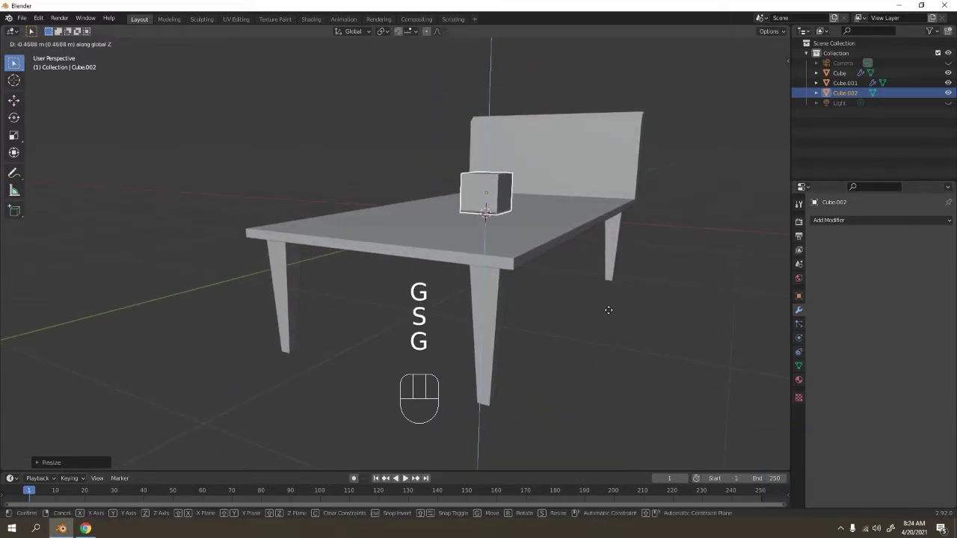
{"action": "key", "text": "shift+z"}
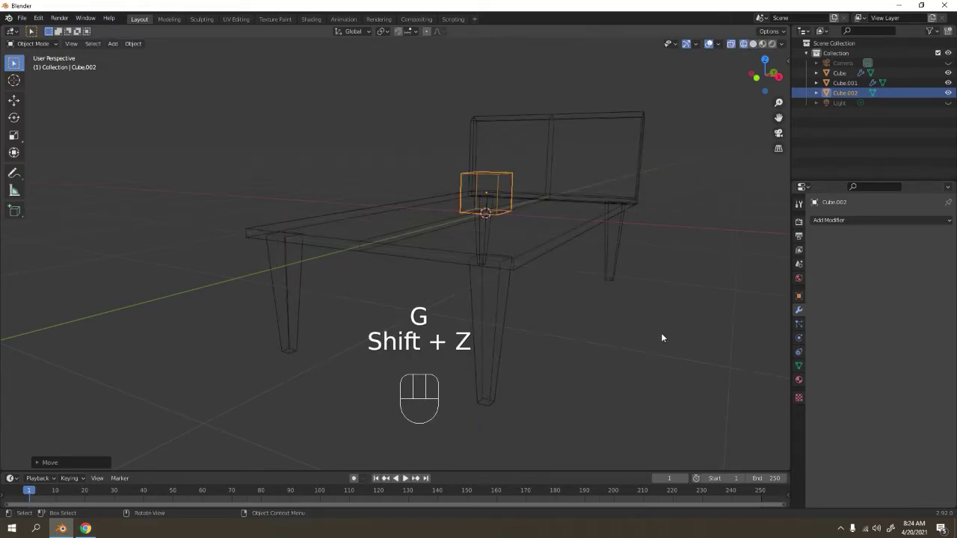
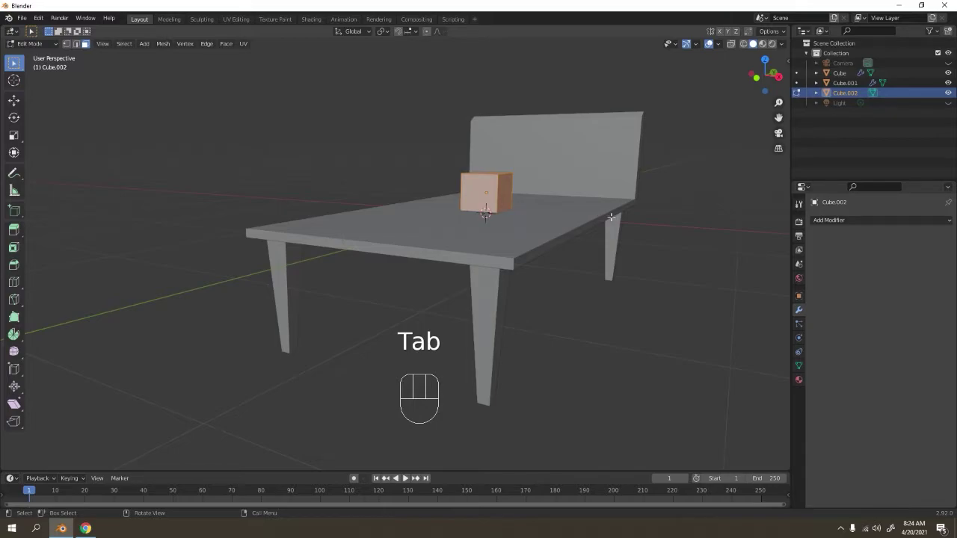
{"action": "key", "text": "s"}
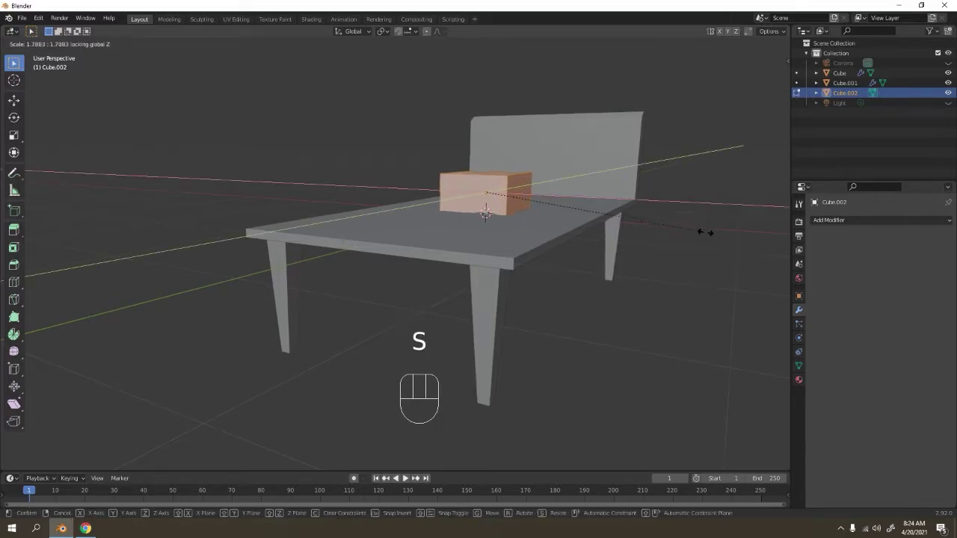
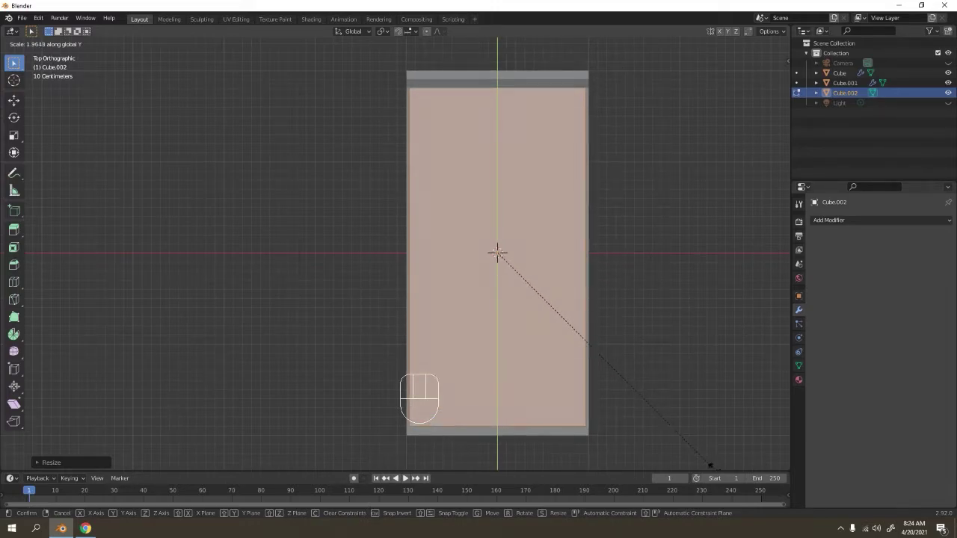
- Stretch the slab front to back so it covers the whole seat top
{"action": "key", "text": "g"}
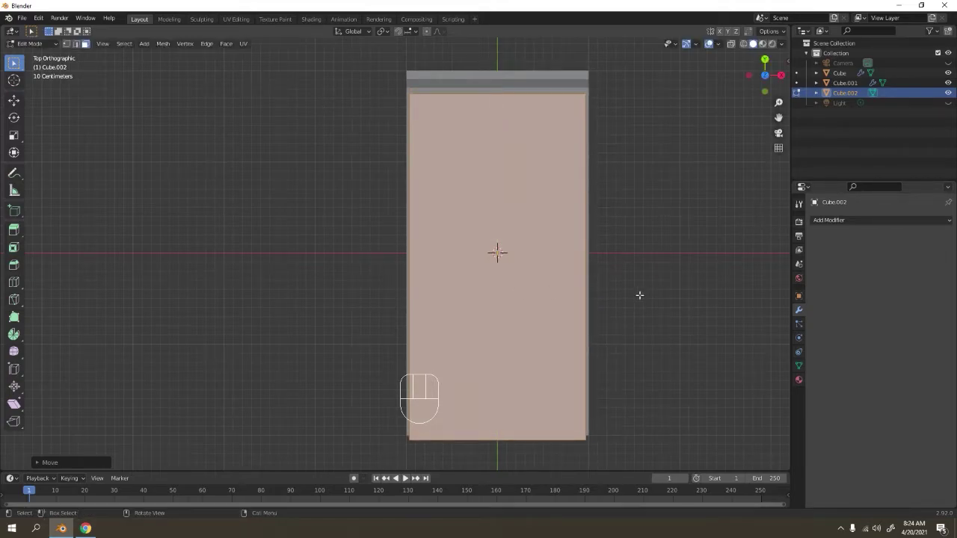
{"action": "key", "text": "s"}
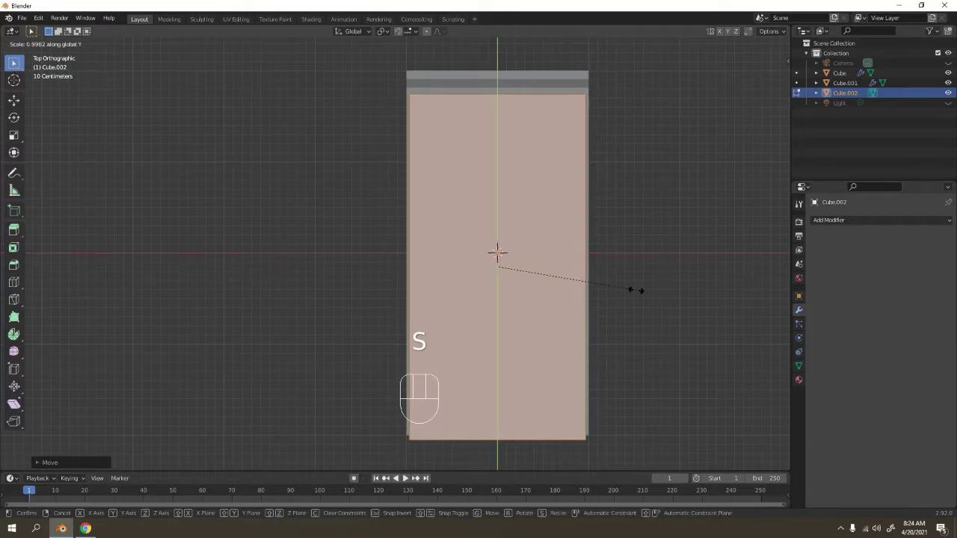
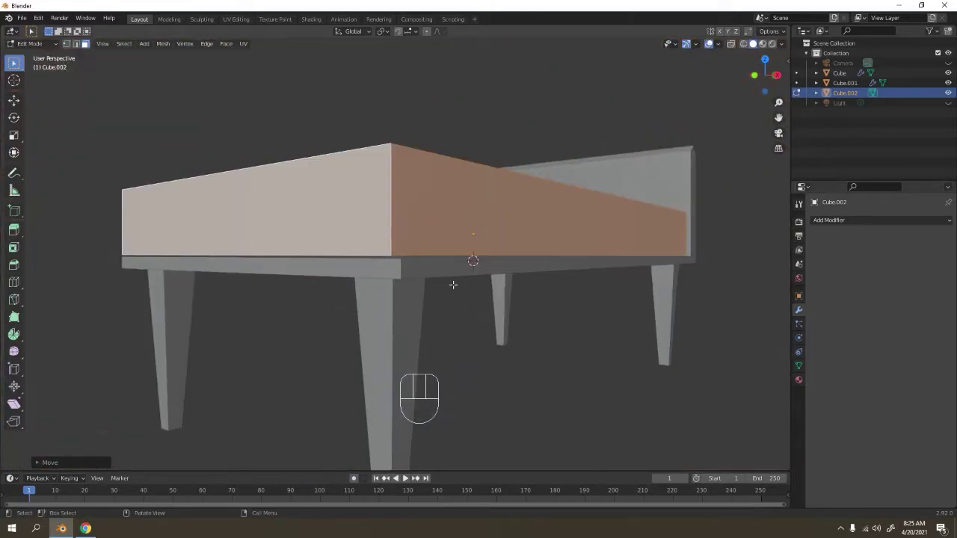
{"action": "key", "text": "g"}
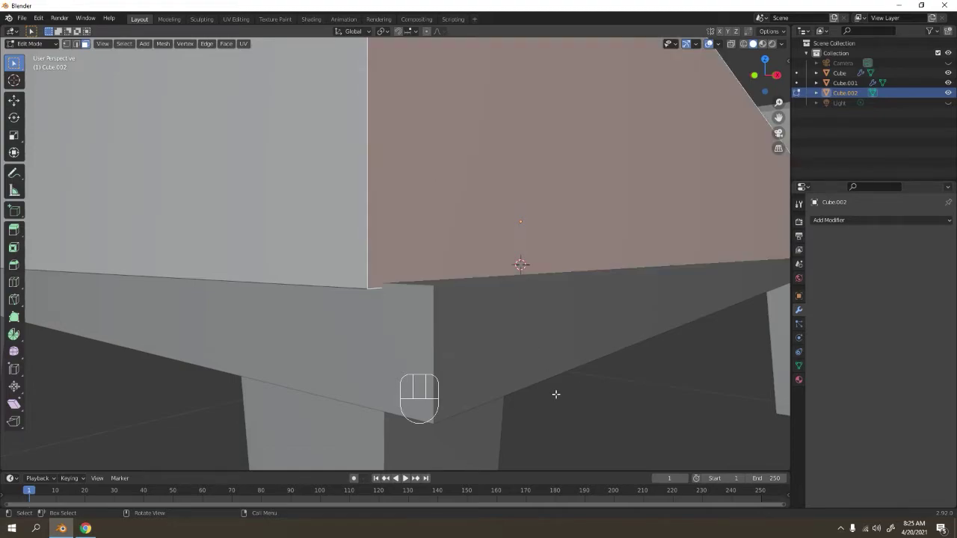
- Select the whole connected slab mesh and nudge it slightly upward
{"action": "key", "text": "l"}
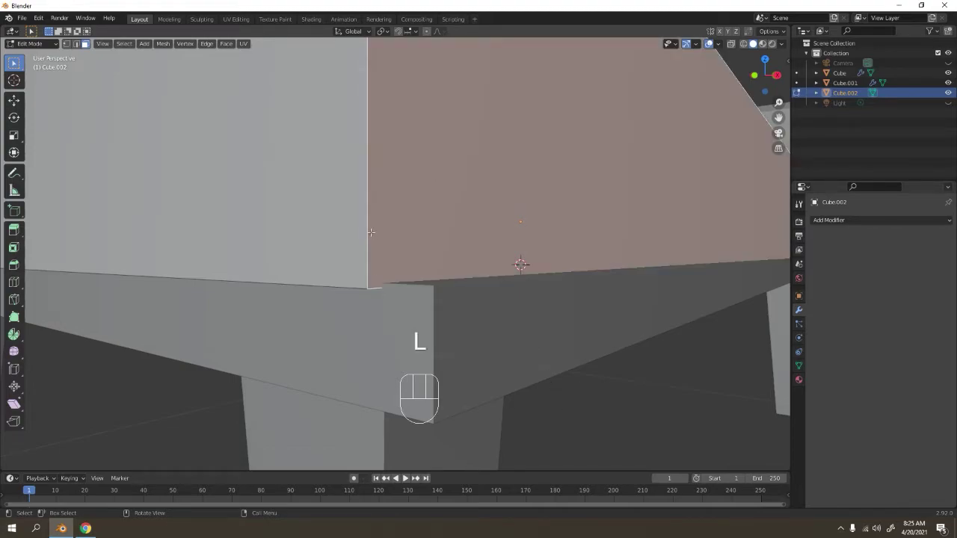
{"action": "key", "text": "l"}
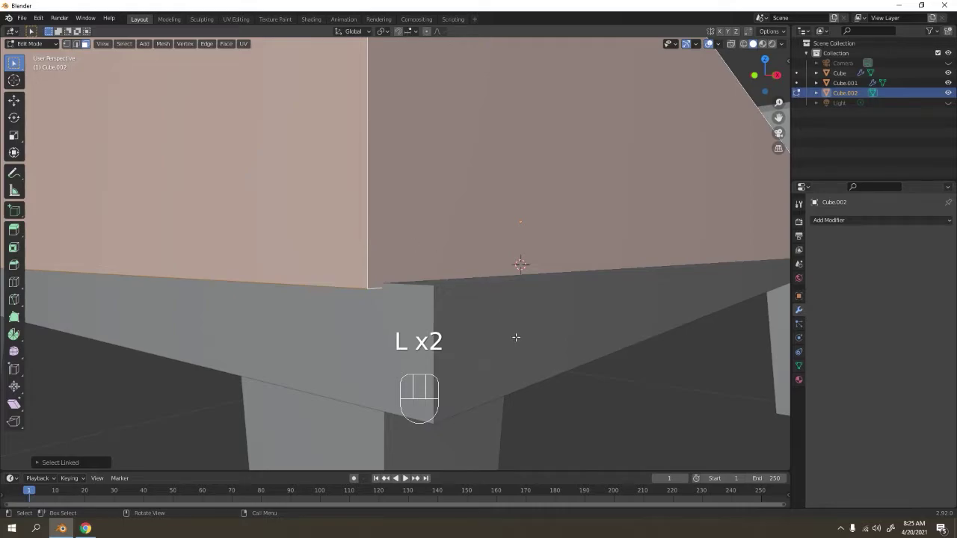
{"action": "key", "text": "g"}
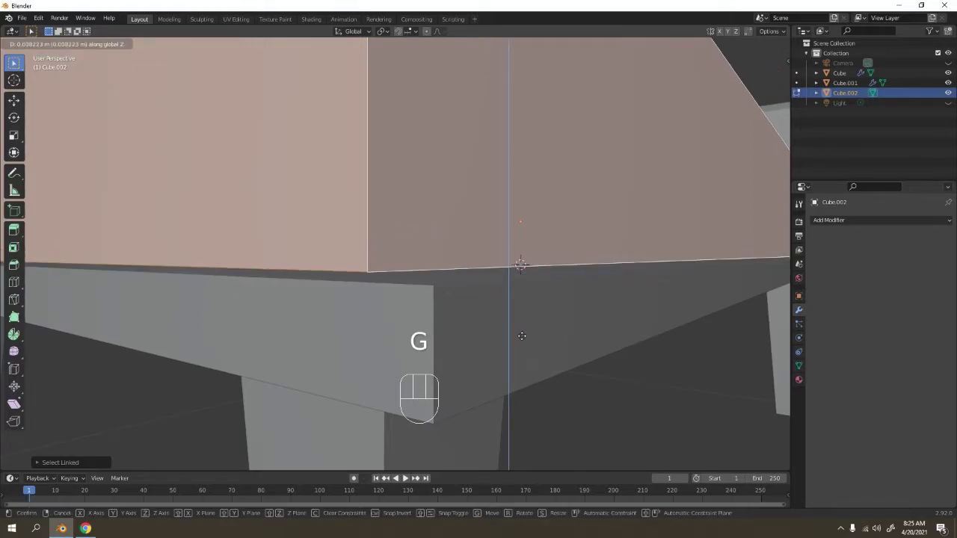
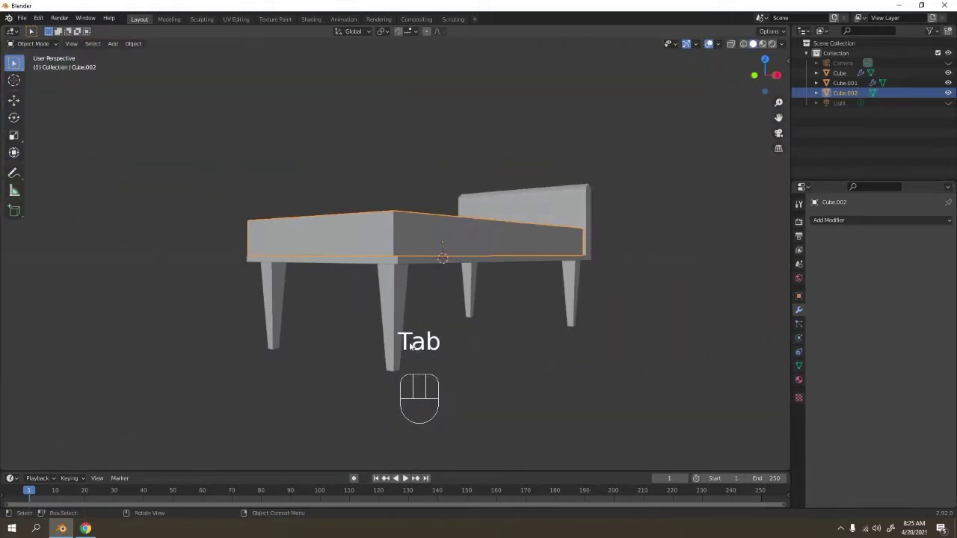
{"action": "left_click_drag", "start_coordinate": [396, 330], "coordinate": [445, 375]}
{"action": "left_click_drag", "start_coordinate": [588, 321], "coordinate": [507, 295]}
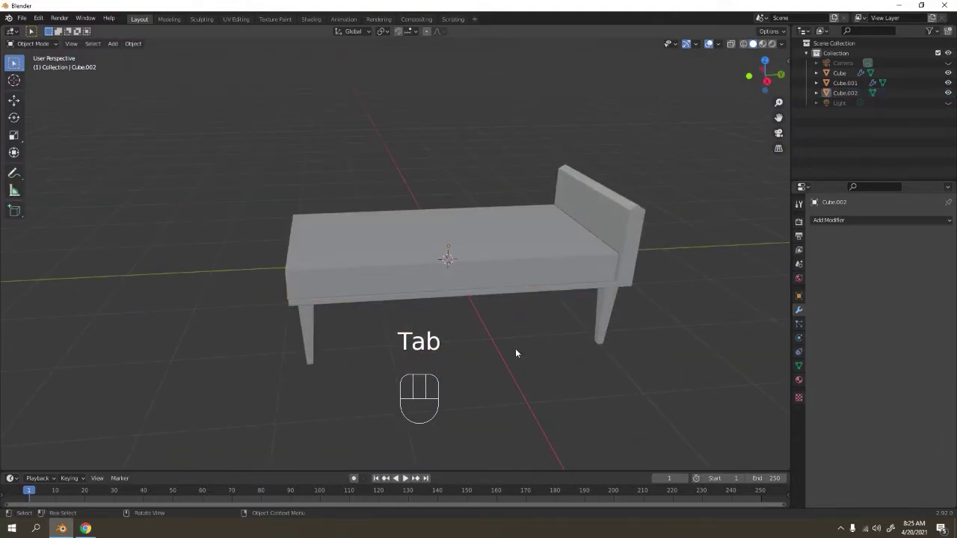
{"action": "left_click_drag", "start_coordinate": [447, 319], "coordinate": [489, 311]}
{"action": "left_click_drag", "start_coordinate": [401, 258], "coordinate": [454, 270]}
{"action": "left_click_drag", "start_coordinate": [552, 271], "coordinate": [523, 266]}
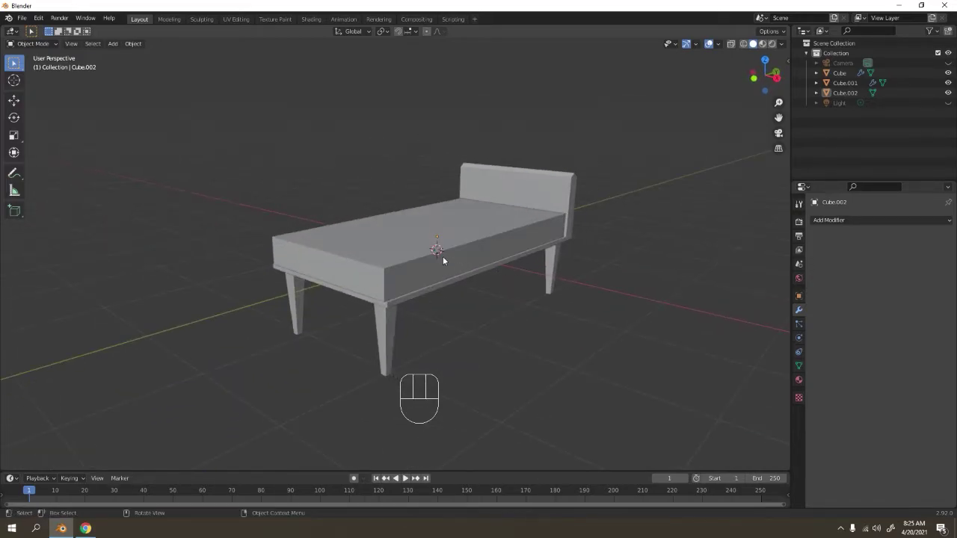
{"action": "key", "text": "shift+d"}
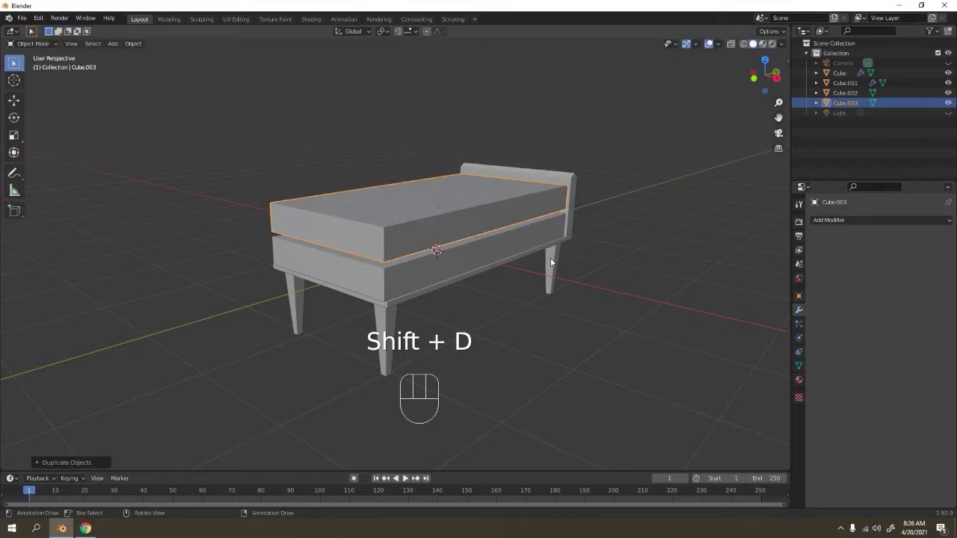
{"action": "key", "text": "r"}
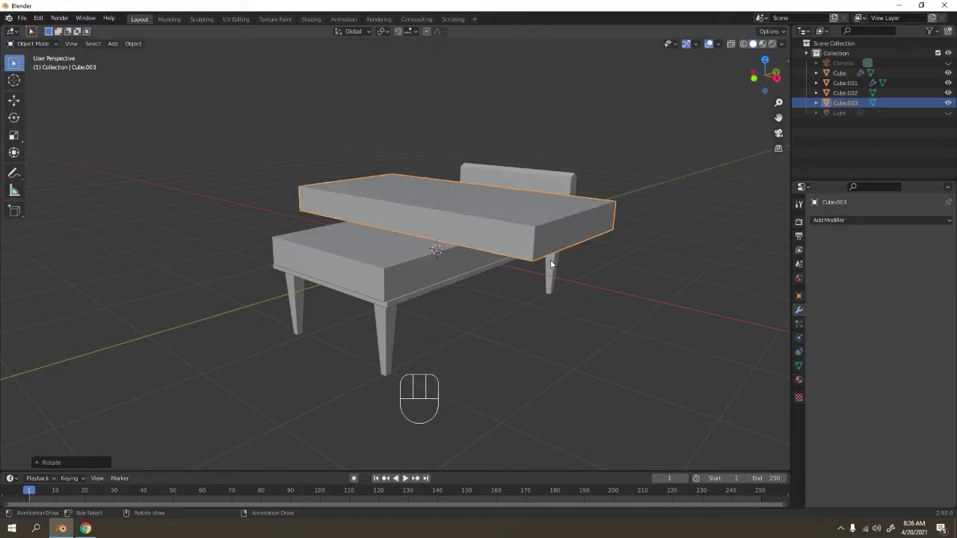
{"action": "key", "text": "KP_7"}
{"action": "key", "text": "s"}
{"action": "key", "text": "g"}
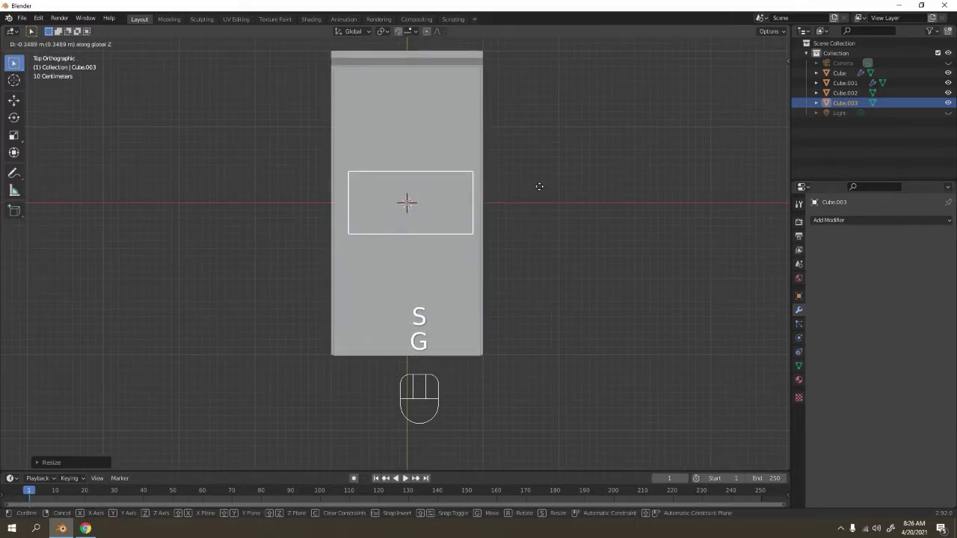
{"action": "left_click_drag", "start_coordinate": [626, 235], "coordinate": [503, 144]}
{"action": "key", "text": "KP_1"}
{"action": "key", "text": "KP_3"}
{"action": "left_click_drag", "start_coordinate": [493, 238], "coordinate": [291, 265]}
{"action": "left_click_drag", "start_coordinate": [312, 232], "coordinate": [392, 208]}
{"action": "key", "text": "g"}
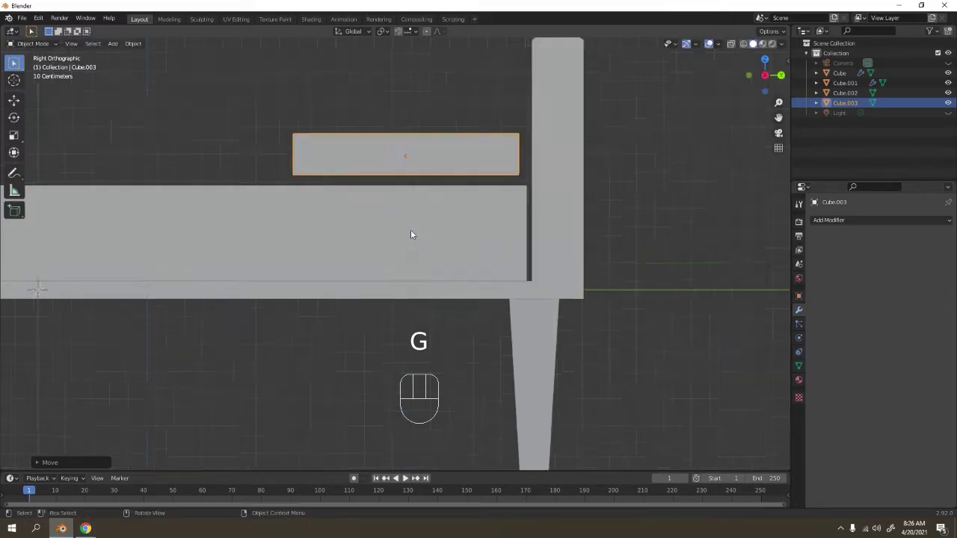
{"action": "left_click_drag", "start_coordinate": [405, 251], "coordinate": [392, 301]}
{"action": "key", "text": "g"}
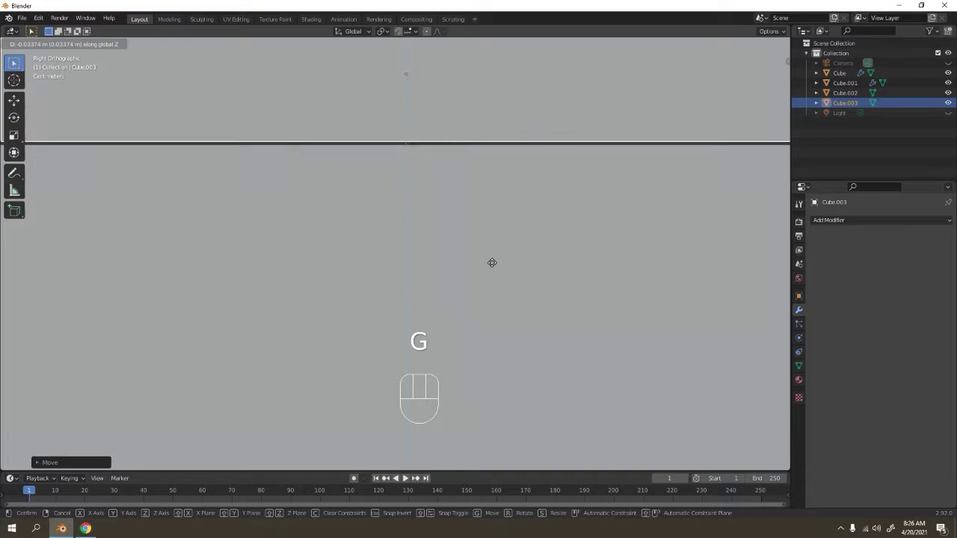
{"action": "left_click_drag", "start_coordinate": [588, 170], "coordinate": [501, 362]}
{"action": "key", "text": "g"}
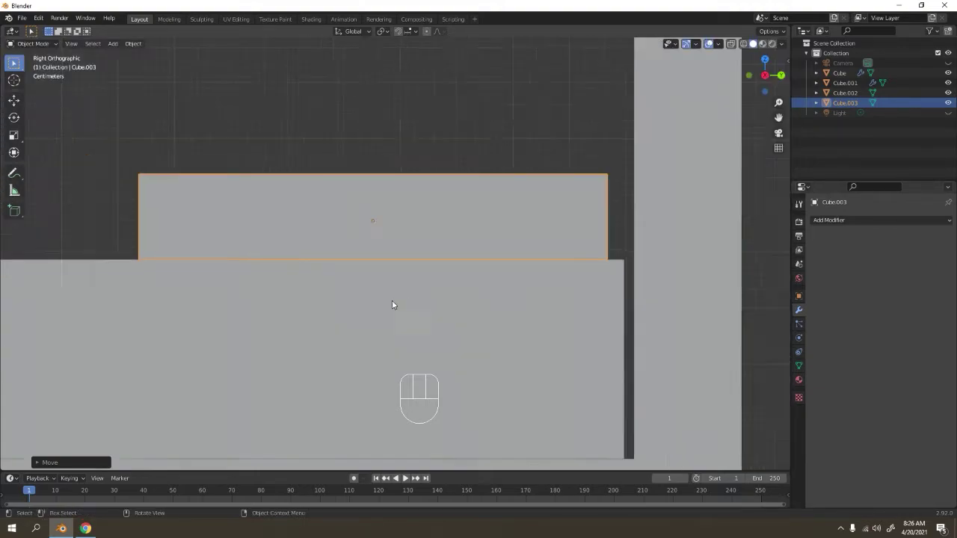
{"action": "left_click_drag", "start_coordinate": [276, 322], "coordinate": [404, 368]}
{"action": "left_click_drag", "start_coordinate": [490, 312], "coordinate": [484, 296]}
{"action": "left_click_drag", "start_coordinate": [472, 294], "coordinate": [452, 294]}
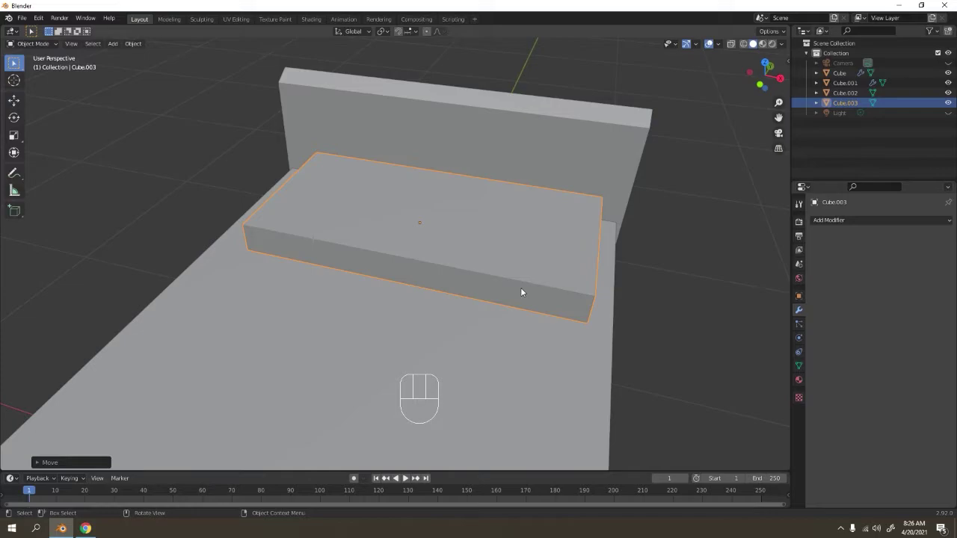
{"action": "left_click_drag", "start_coordinate": [508, 288], "coordinate": [460, 284]}
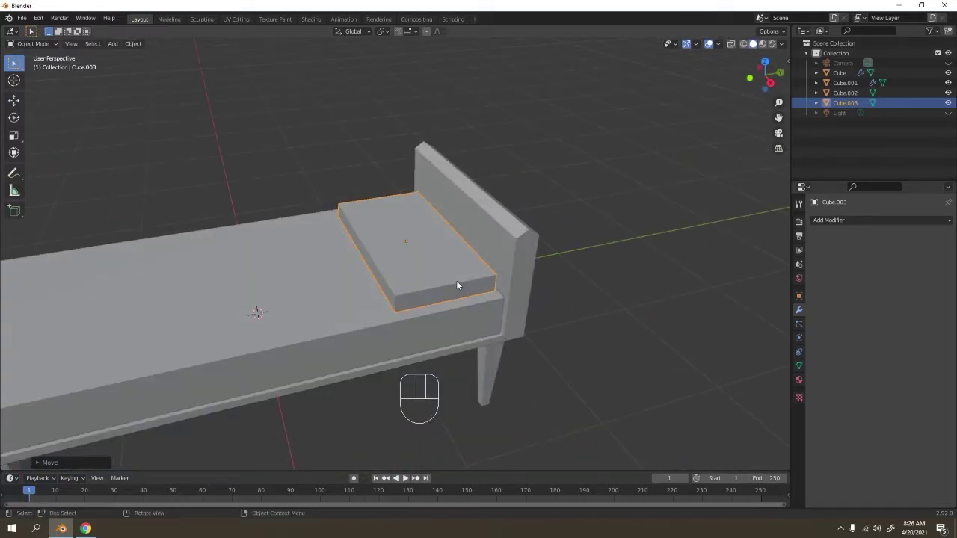
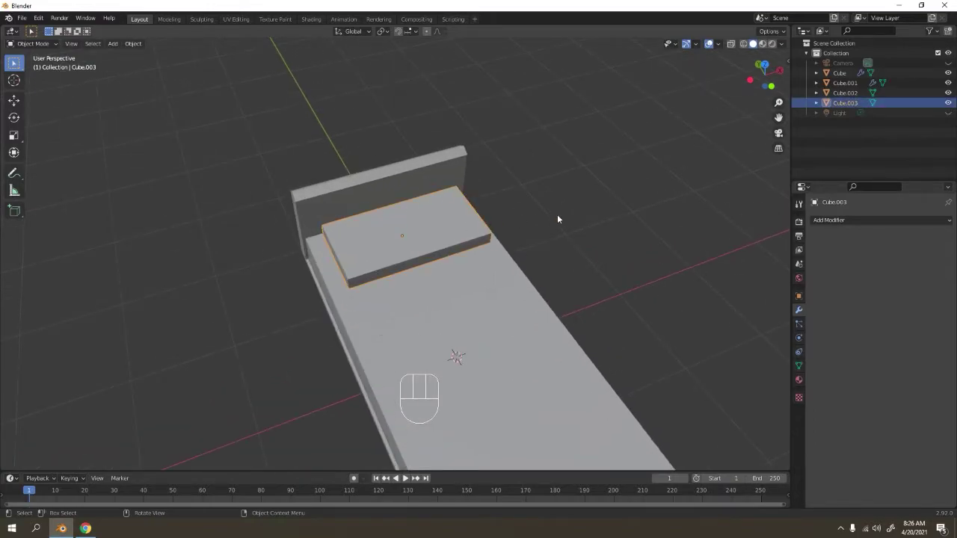
{"action": "key", "text": "s"}
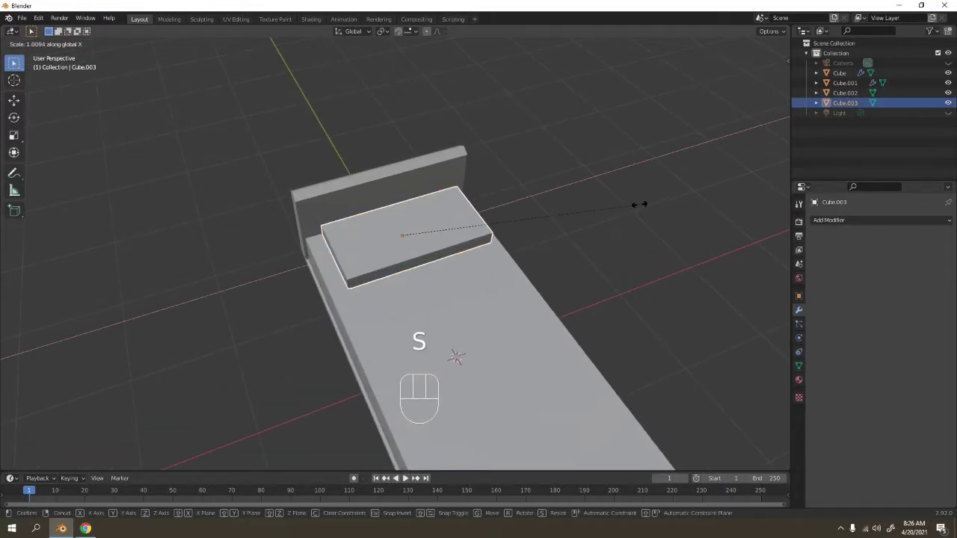
{"action": "left_click", "coordinate": [602, 222]}
{"action": "left_click_drag", "start_coordinate": [574, 218], "coordinate": [584, 176]}
{"action": "left_click_drag", "start_coordinate": [506, 236], "coordinate": [539, 258]}
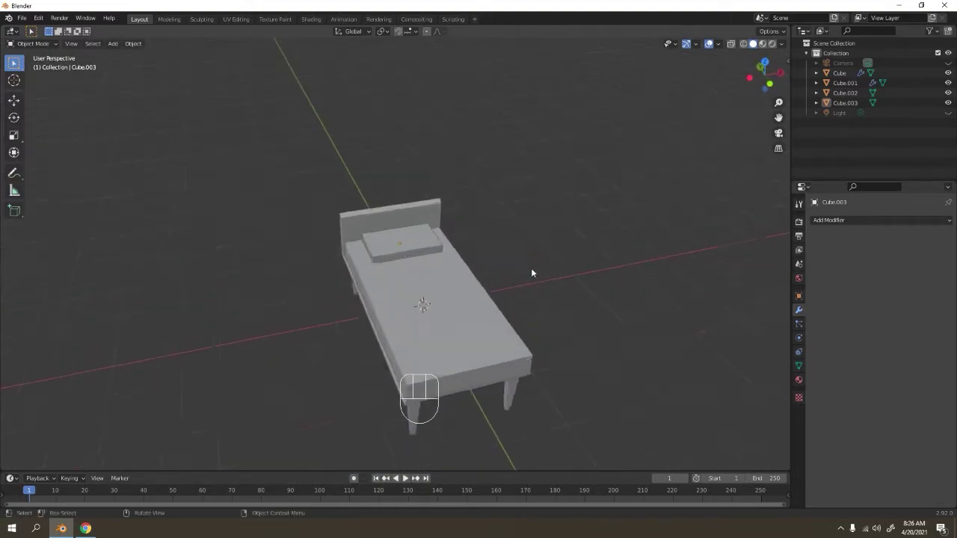
{"action": "left_click_drag", "start_coordinate": [514, 236], "coordinate": [512, 202]}
{"action": "left_click_drag", "start_coordinate": [513, 221], "coordinate": [448, 202]}
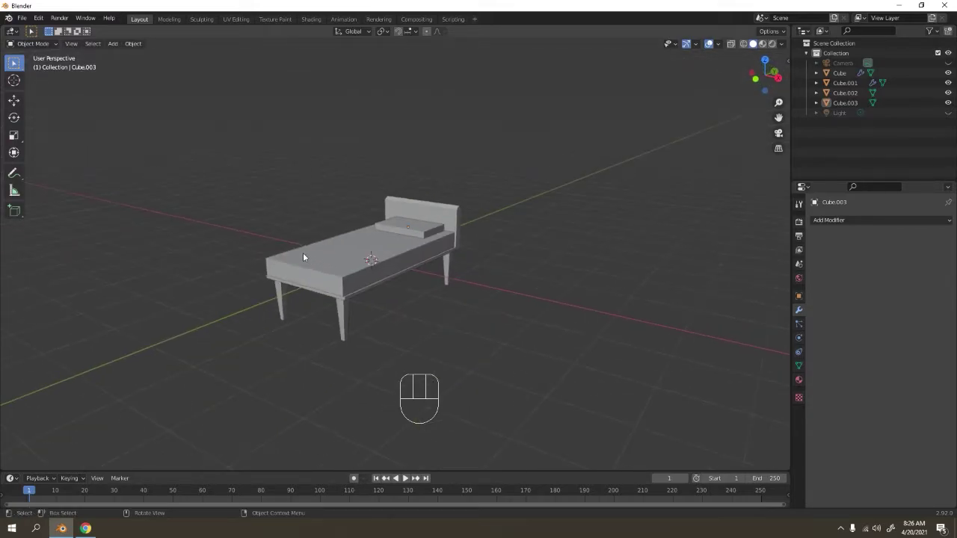
- Add a plane, raise it above the bench and stretch it along the Y axis
{"action": "key", "text": "shift+a"}
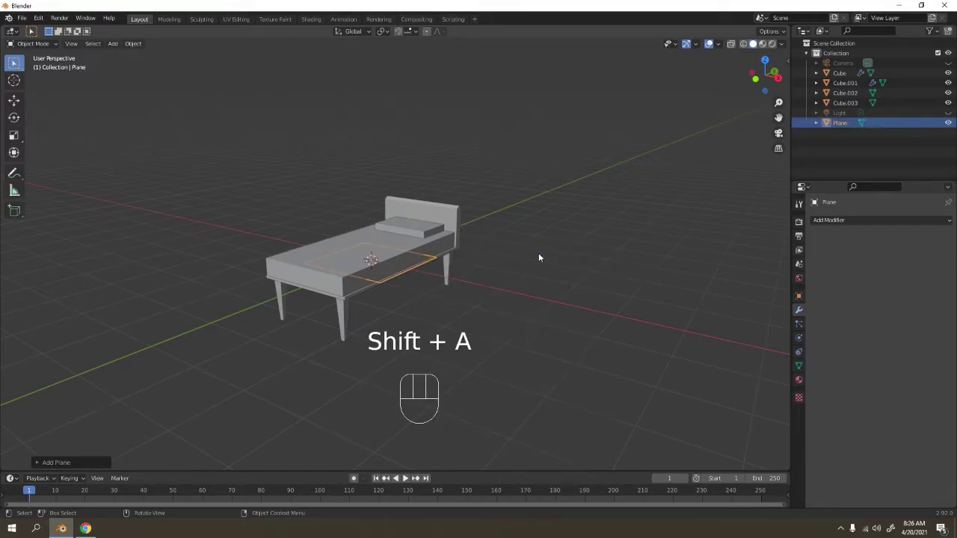
{"action": "key", "text": "g"}
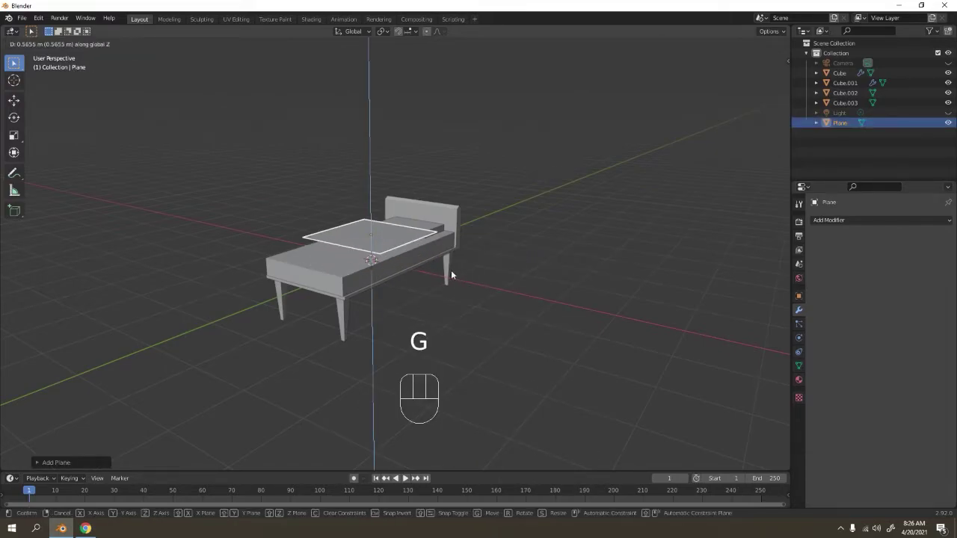
{"action": "left_click_drag", "start_coordinate": [452, 274], "coordinate": [471, 288]}
{"action": "left_click_drag", "start_coordinate": [469, 289], "coordinate": [469, 307]}
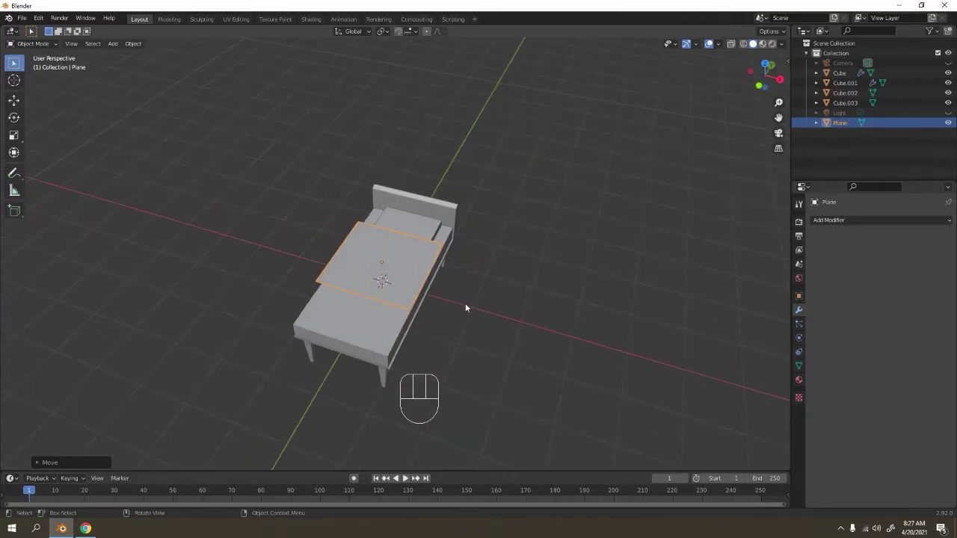
{"action": "key", "text": "s"}
{"action": "key", "text": "s"}
{"action": "key", "text": "g"}
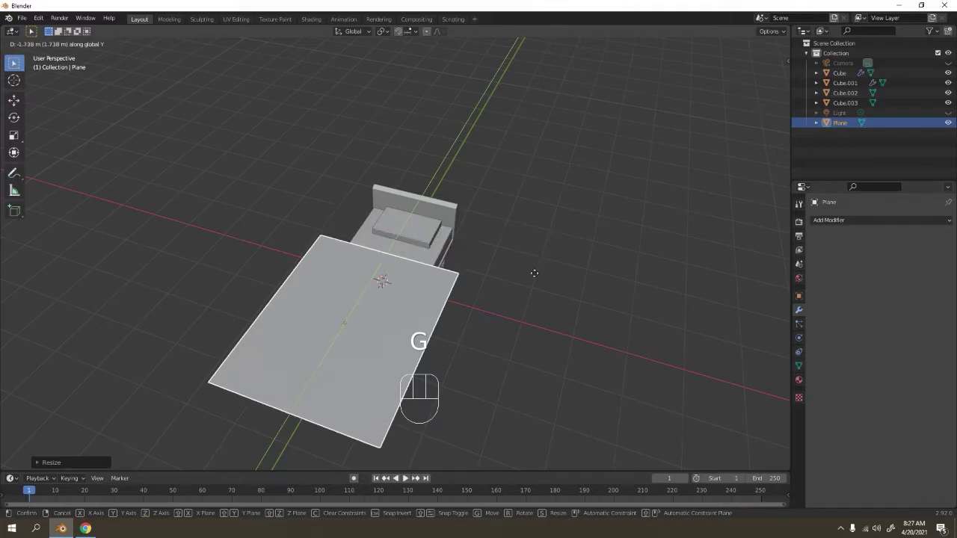
{"action": "left_click_drag", "start_coordinate": [537, 253], "coordinate": [504, 224]}
- Check the plane from side views and adjust its position over the seat
{"action": "key", "text": "KP_1"}
{"action": "key", "text": "KP_3"}
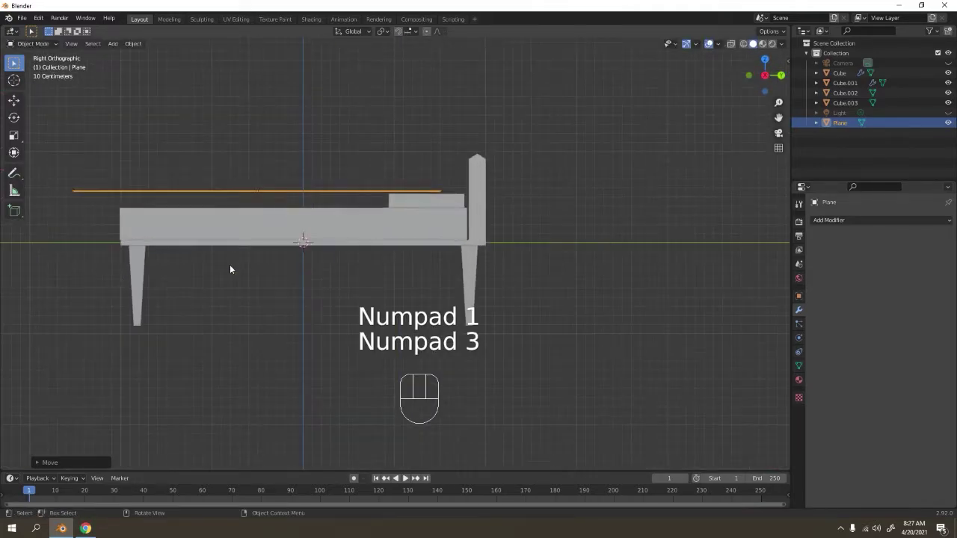
{"action": "left_click_drag", "start_coordinate": [257, 308], "coordinate": [329, 310]}
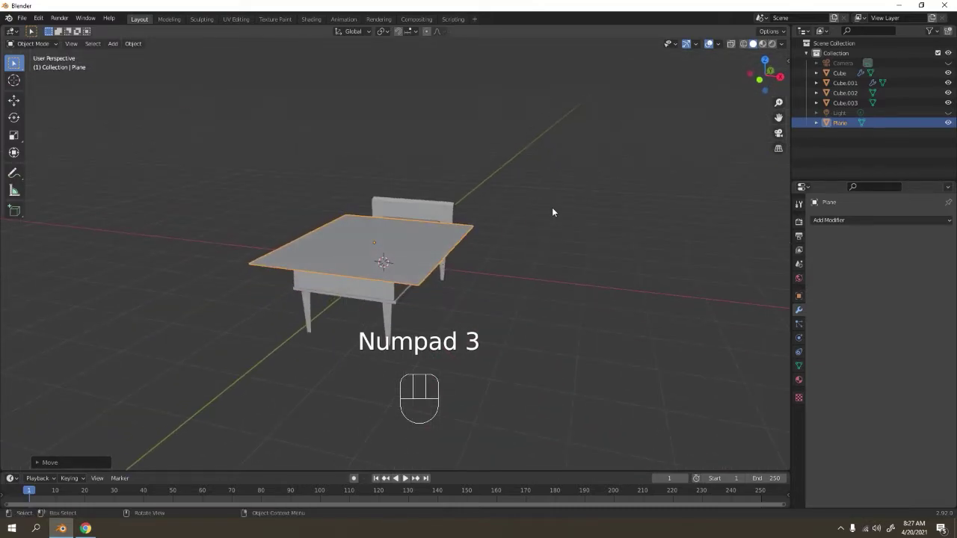
{"action": "left_click_drag", "start_coordinate": [490, 243], "coordinate": [508, 227]}
{"action": "left_click", "coordinate": [427, 243]}
{"action": "key", "text": "g"}
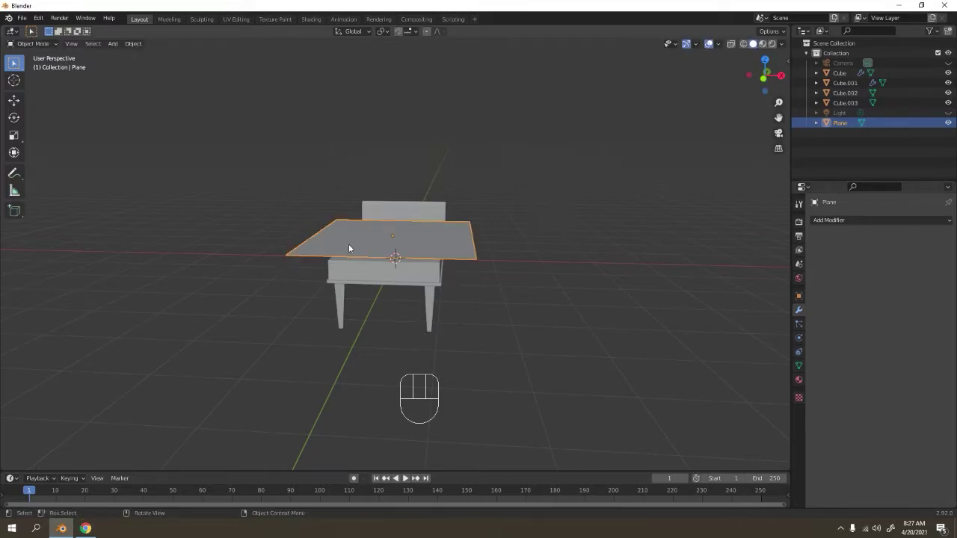
{"action": "left_click_drag", "start_coordinate": [513, 219], "coordinate": [490, 229]}
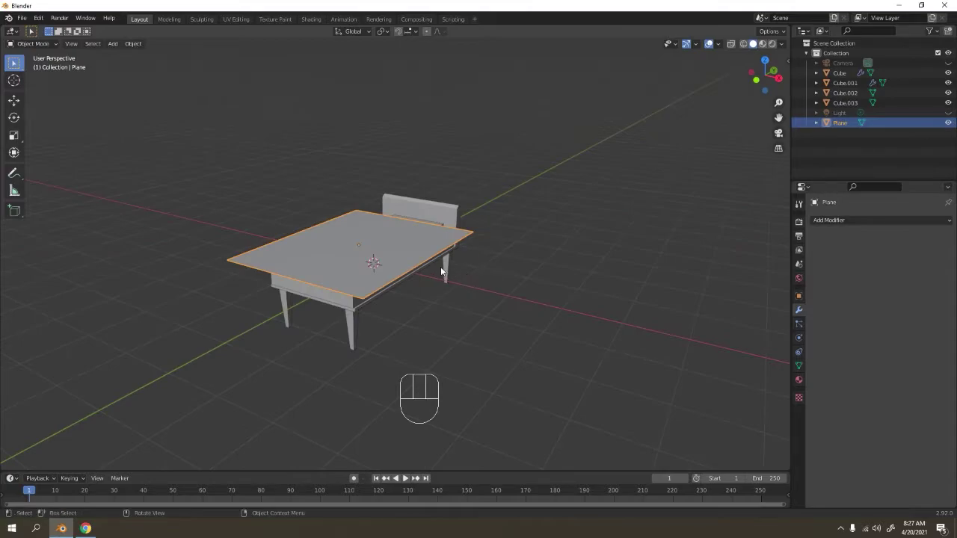
- Hide the plane and select the bench body, zooming in on it
{"action": "key", "text": "h"}
{"action": "left_click", "coordinate": [489, 277]}
{"action": "left_click_drag", "start_coordinate": [382, 278], "coordinate": [409, 245]}
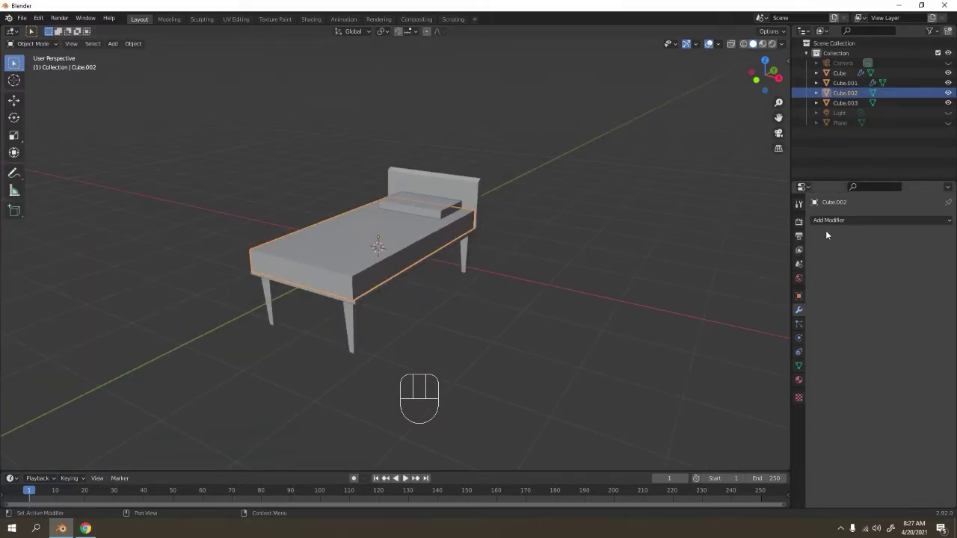
{"action": "left_click_drag", "start_coordinate": [493, 297], "coordinate": [513, 298]}
{"action": "middle_click", "coordinate": [509, 297]}
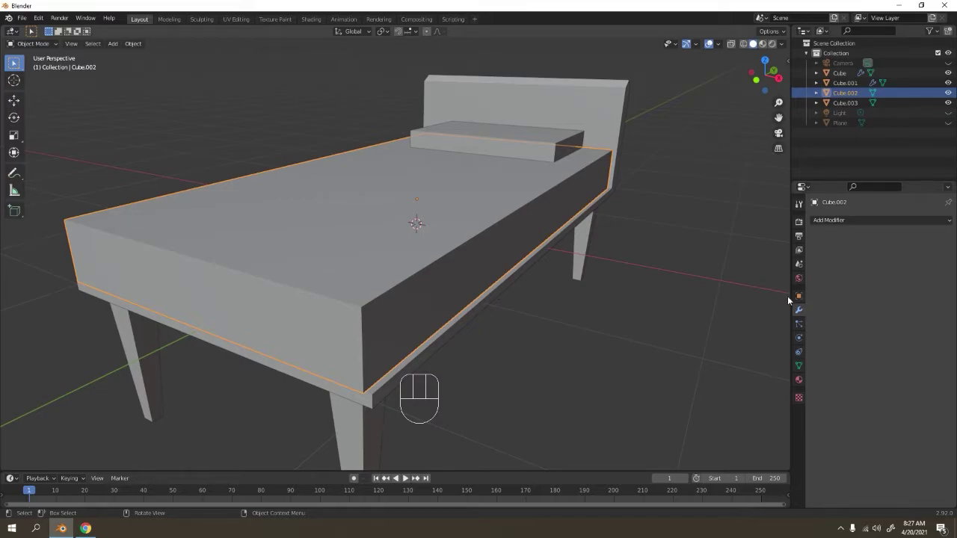
- Add a Subdivision Surface modifier at viewport level 2 beneath the Mirror, rounding the backrest
{"action": "left_click_drag", "start_coordinate": [834, 224], "coordinate": [466, 404]}
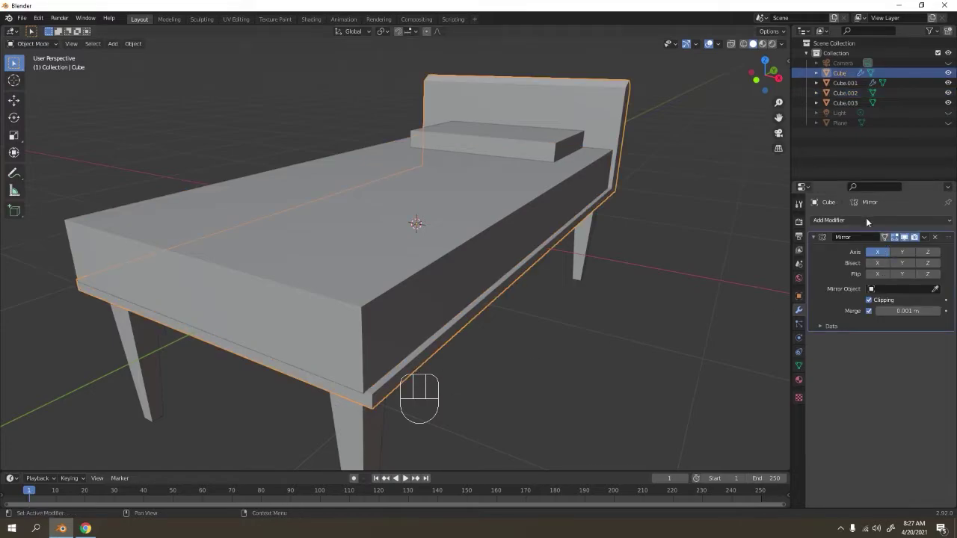
{"action": "left_click_drag", "start_coordinate": [869, 223], "coordinate": [770, 407]}
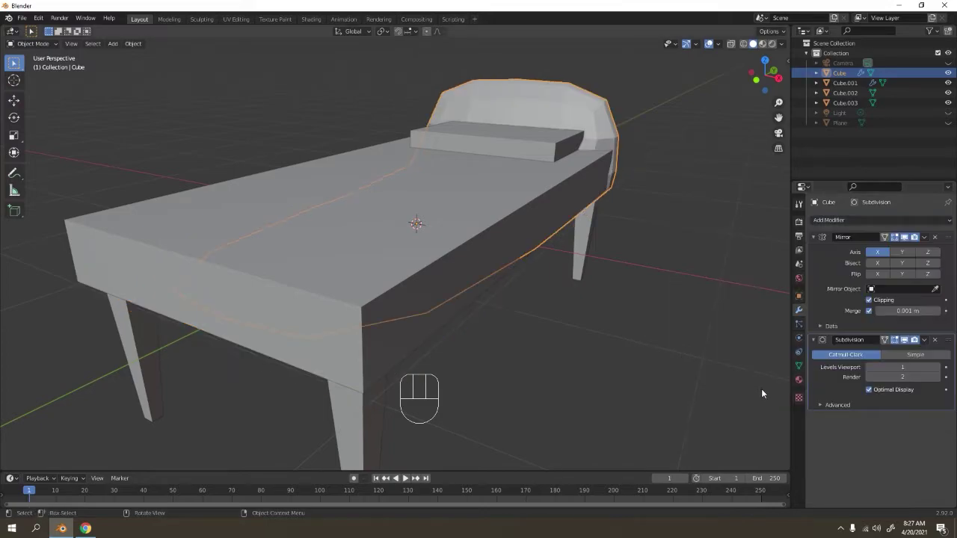
{"action": "left_click_drag", "start_coordinate": [682, 200], "coordinate": [645, 200]}
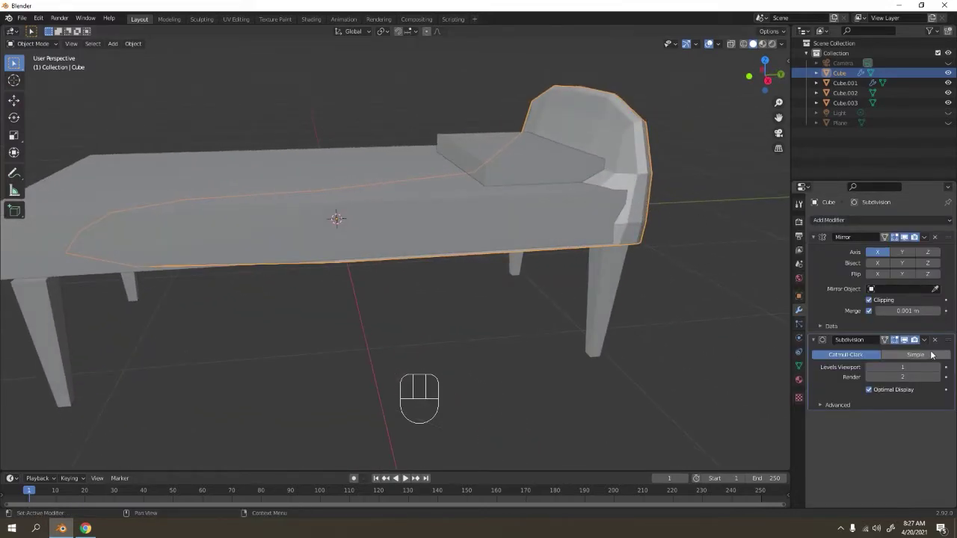
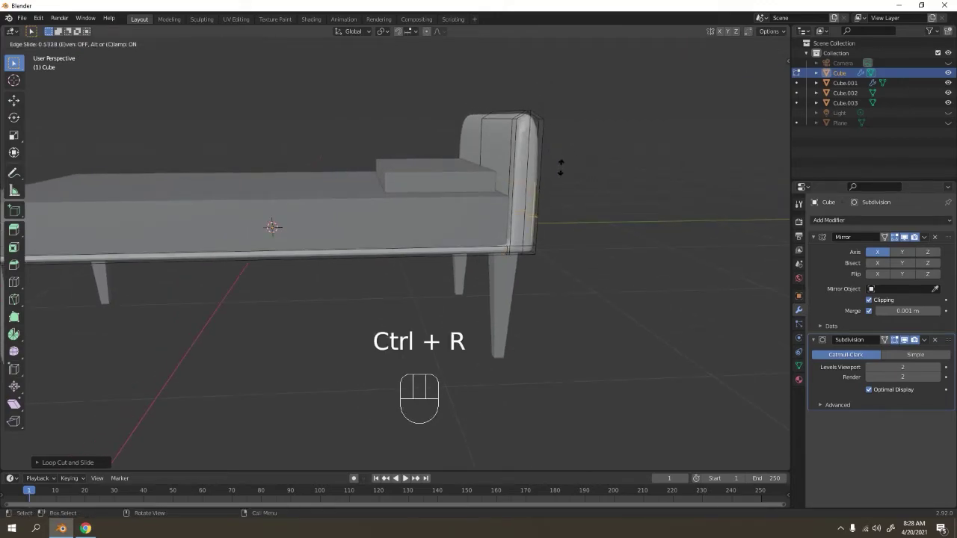
- Add a loop cut near the backrest edge to tighten its corners under subdivision
{"action": "key", "text": "ctrl+r"}
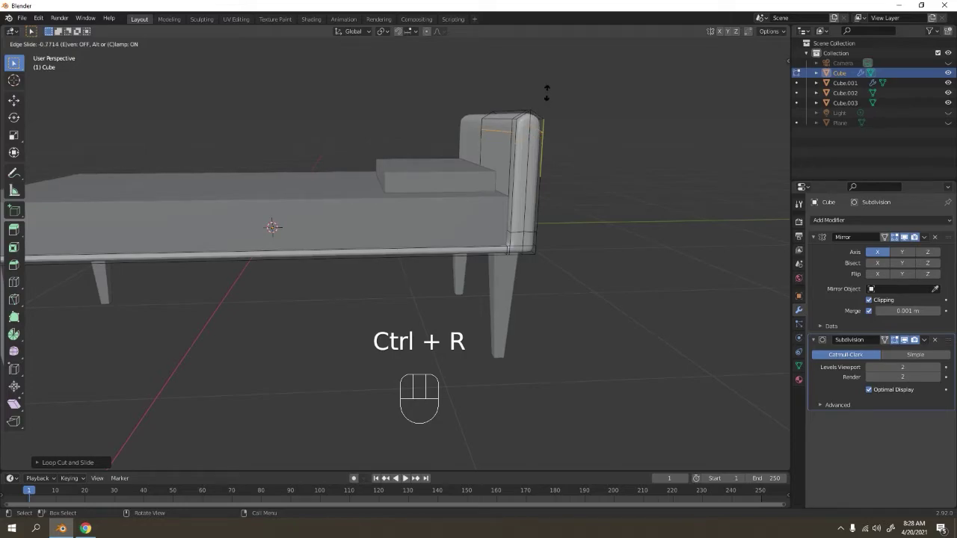
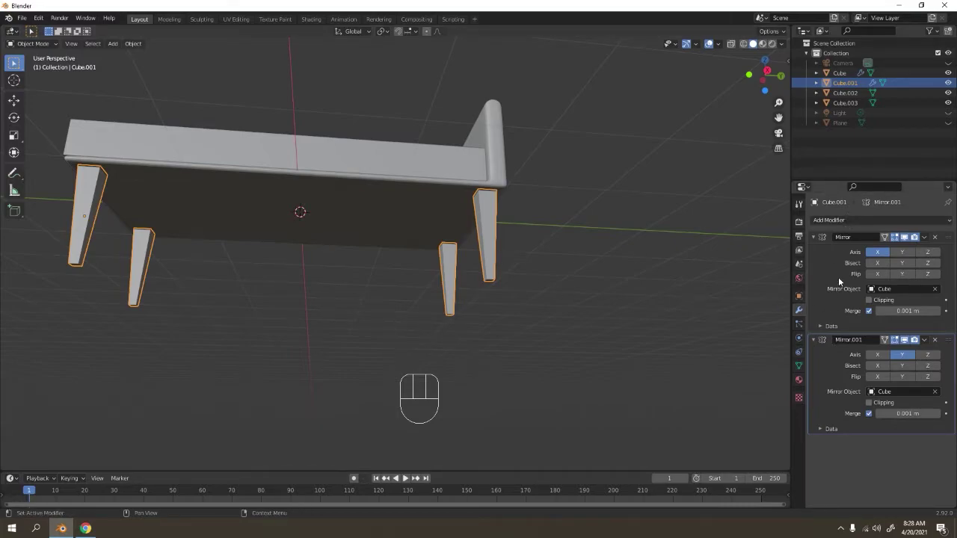
- Apply both Mirror modifiers on the legs object so the geometry is real
{"action": "left_click", "coordinate": [848, 267]}
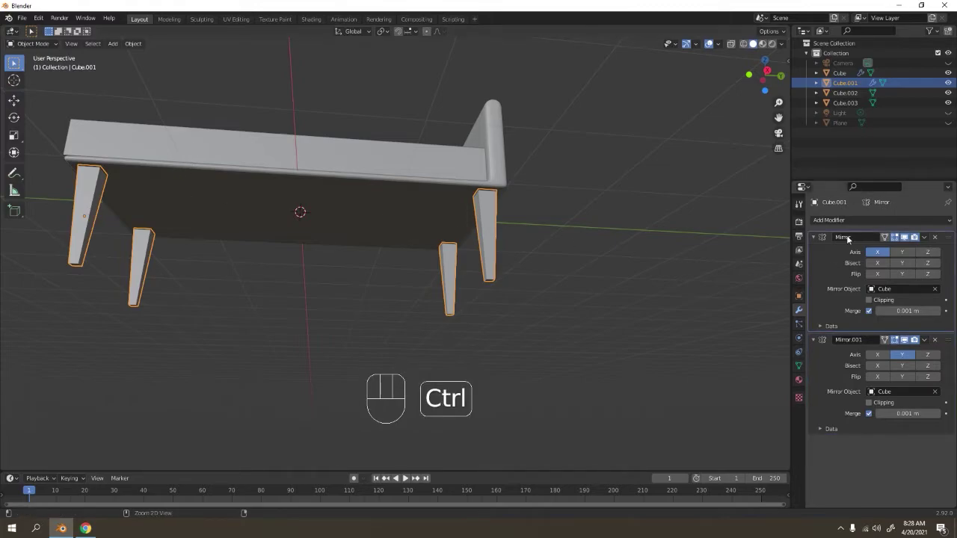
{"action": "key", "text": "ctrl+a"}
{"action": "key", "text": "ctrl+a"}
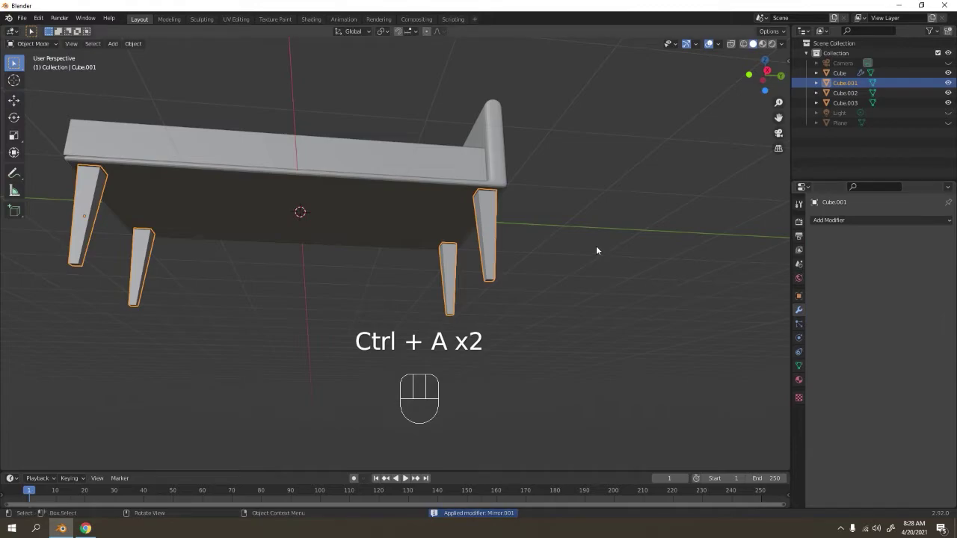
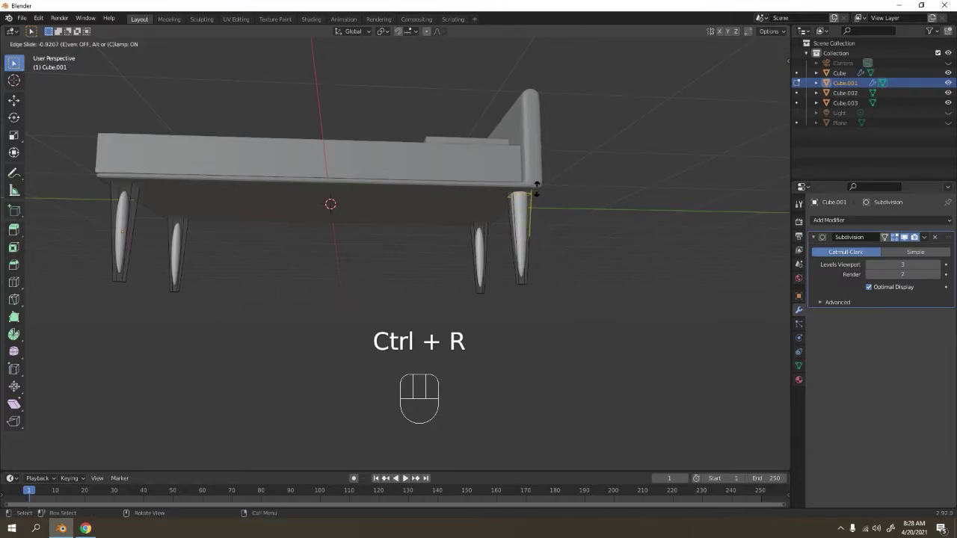
- Add edge loops near the tops and bases of the subdivided legs to round and taper them
{"action": "key", "text": "ctrl+r"}
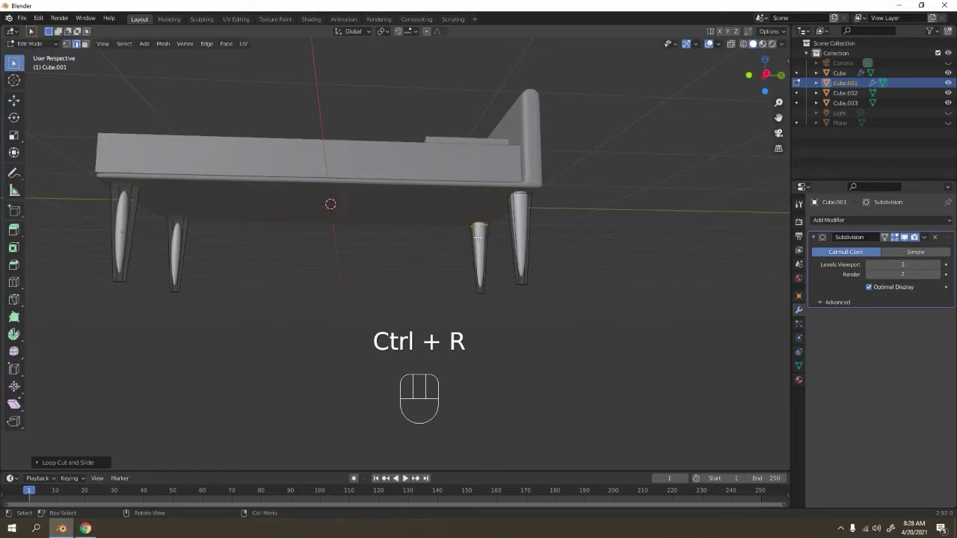
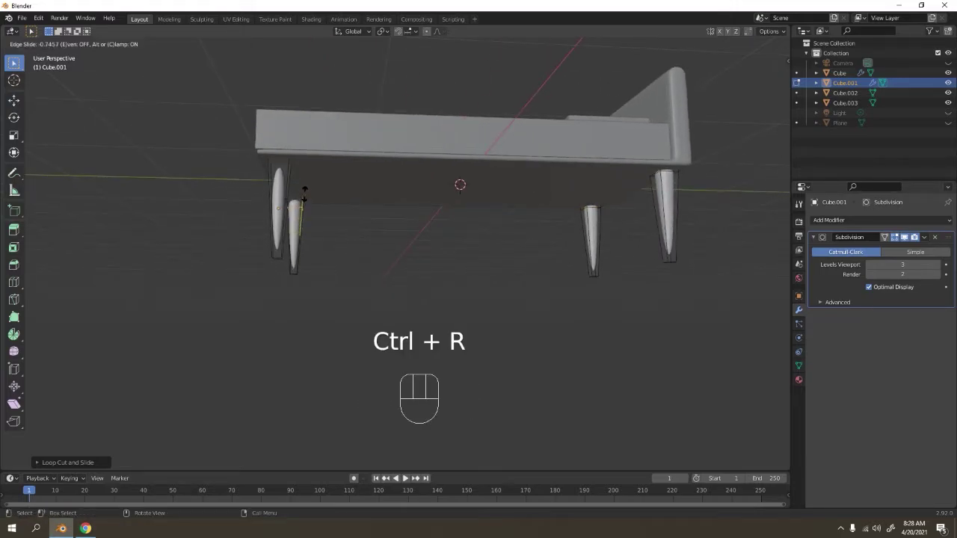
{"action": "key", "text": "ctrl+r"}
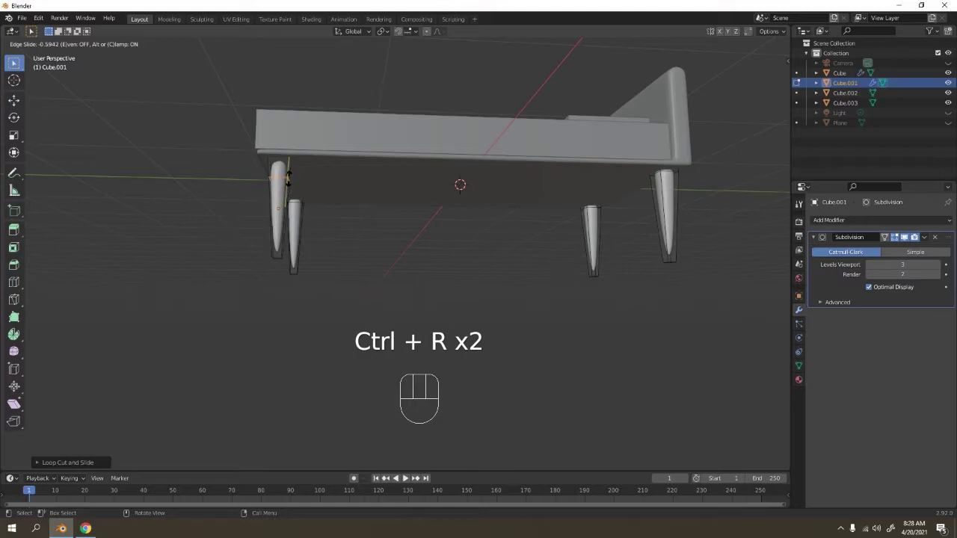
{"action": "key", "text": "ctrl+r"}
{"action": "key", "text": "ctrl+r"}
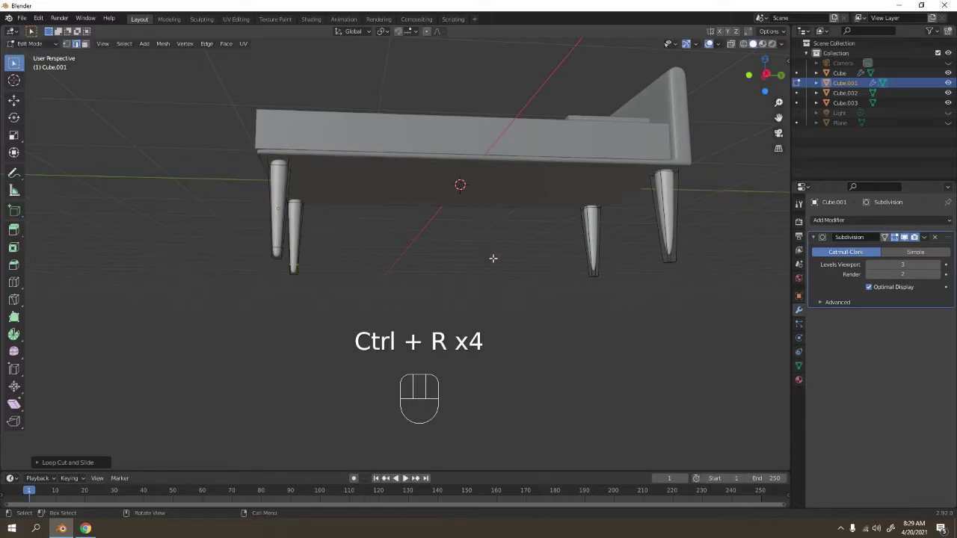
{"action": "key", "text": "ctrl+r"}
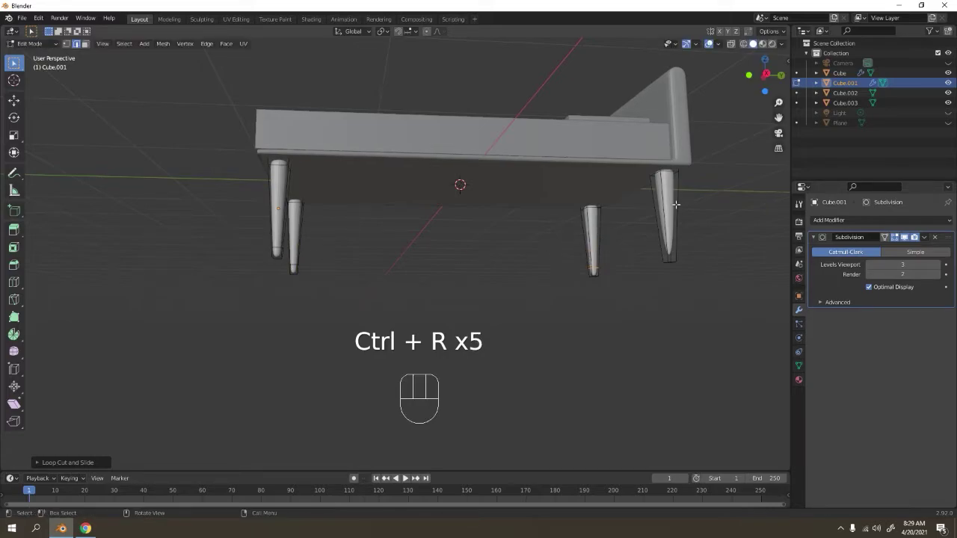
{"action": "key", "text": "ctrl+r"}
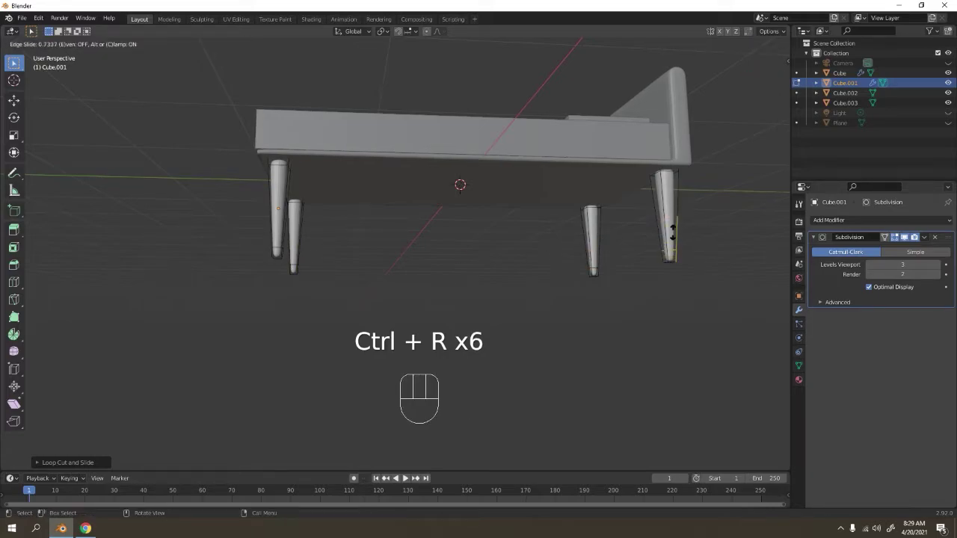
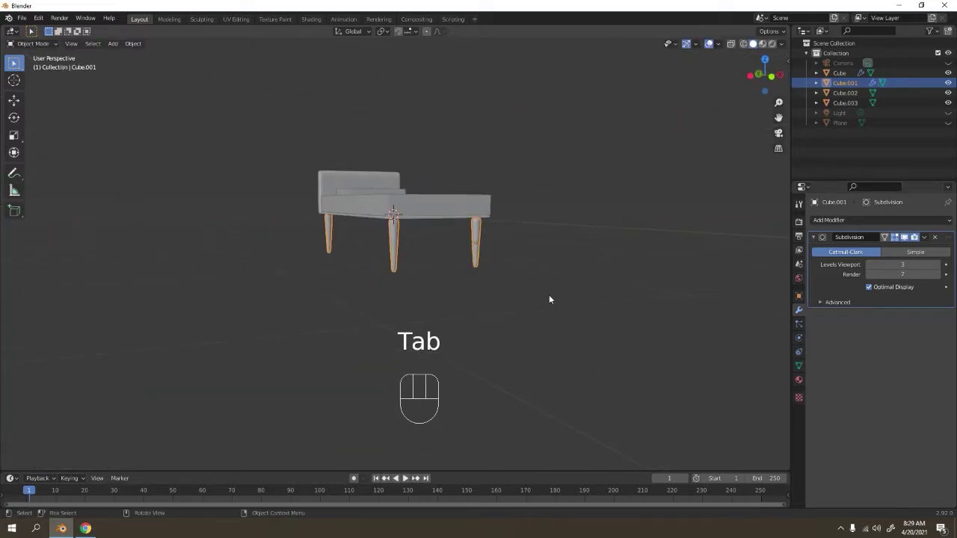
- Move the legs object vertically to sit at the right height under the seat
{"action": "left_click_drag", "start_coordinate": [513, 283], "coordinate": [486, 277]}
{"action": "left_click_drag", "start_coordinate": [513, 252], "coordinate": [504, 273]}
{"action": "left_click", "coordinate": [507, 246]}
{"action": "key", "text": "g"}
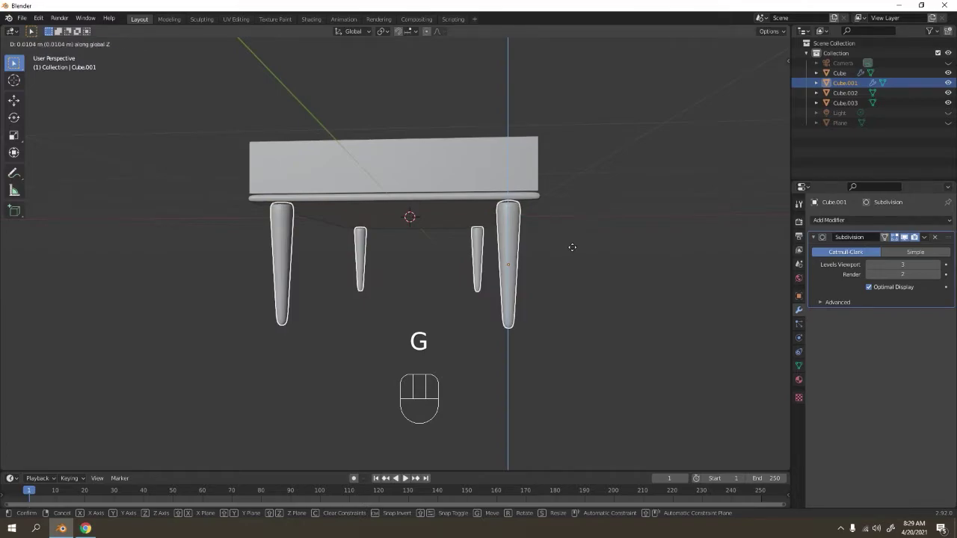
{"action": "left_click", "coordinate": [594, 226]}
- Give the seat slab a Subdivision Surface modifier so it rounds into a dome
{"action": "left_click_drag", "start_coordinate": [548, 224], "coordinate": [560, 249]}
{"action": "left_click_drag", "start_coordinate": [452, 253], "coordinate": [418, 254]}
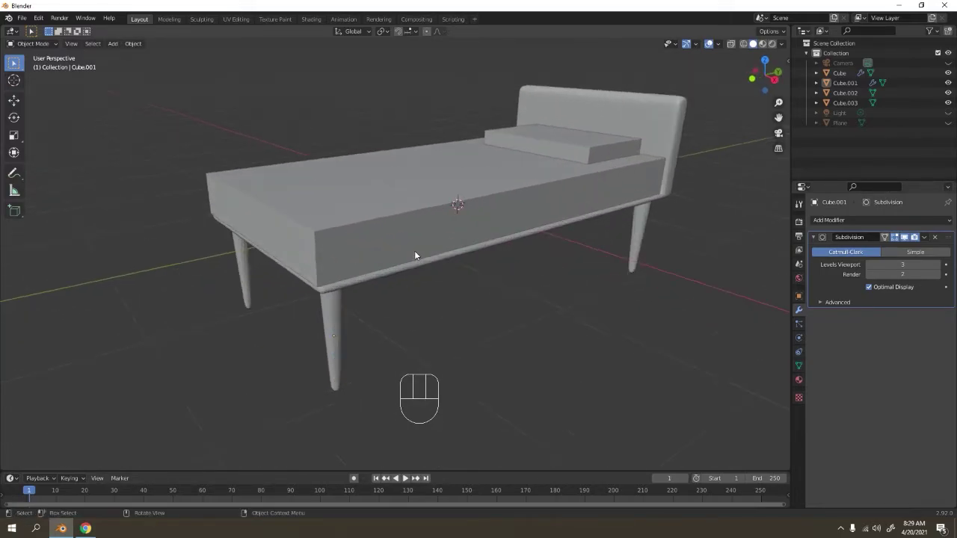
{"action": "middle_click", "coordinate": [428, 273]}
{"action": "left_click", "coordinate": [428, 242]}
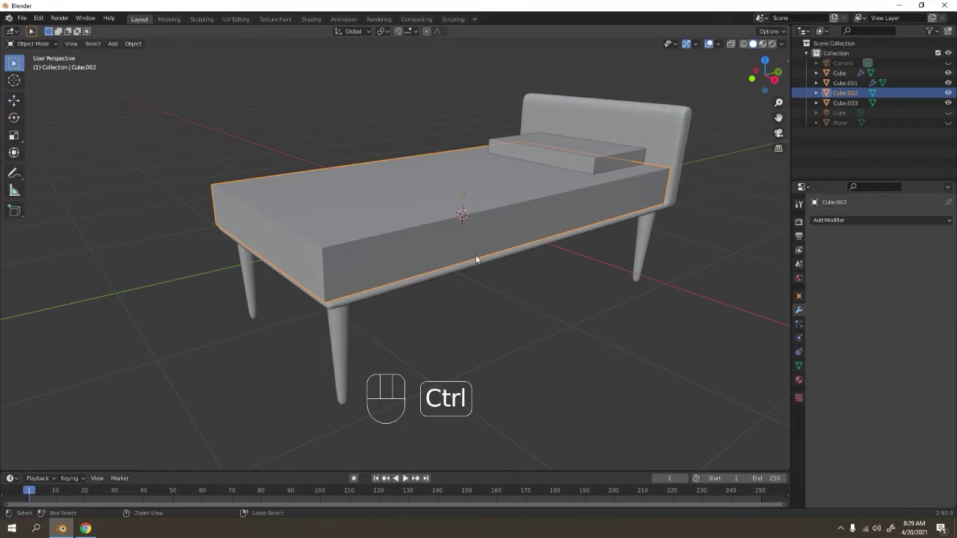
{"action": "key", "text": "ctrl+3"}
{"action": "left_click", "coordinate": [344, 330]}
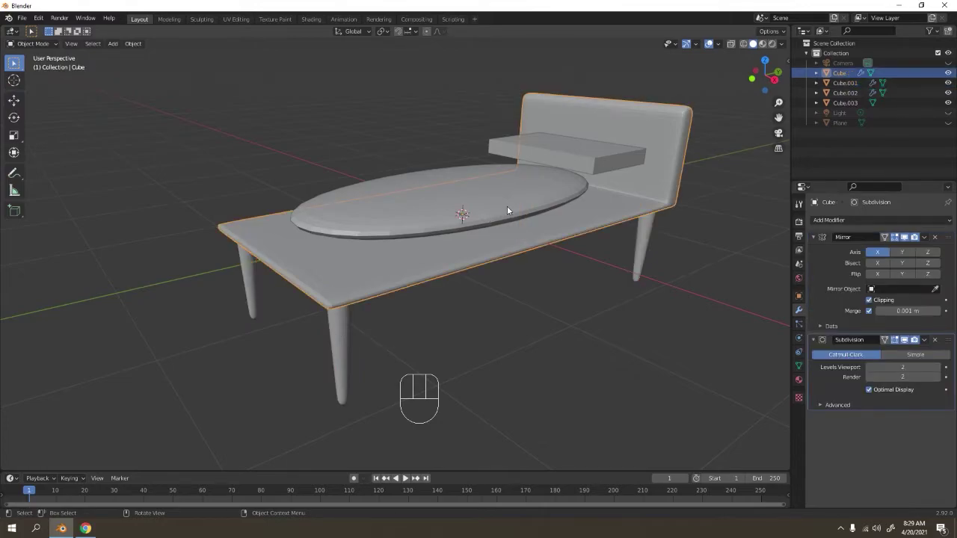
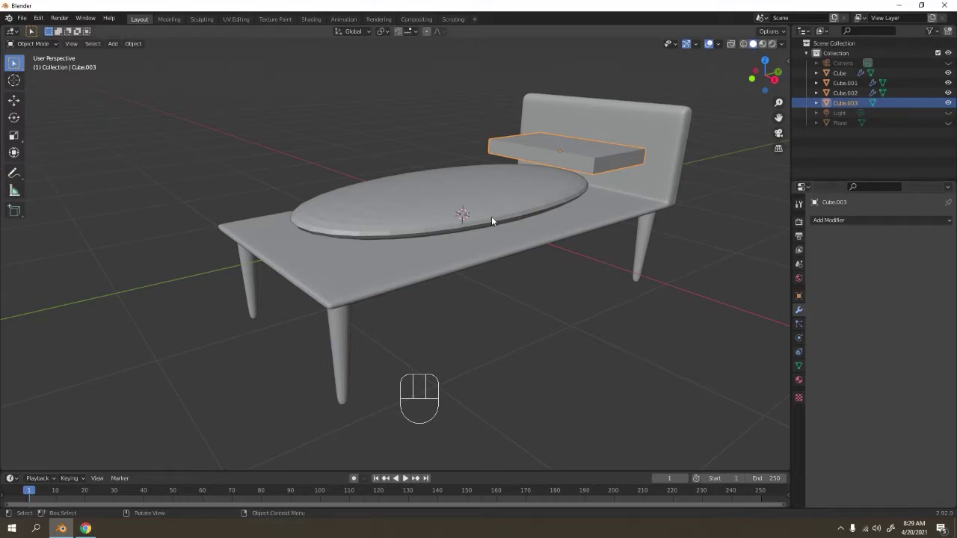
- Cut edge loops near the seat's edges so it keeps a flat cushion with rounded rims
{"action": "key", "text": "Tab"}
{"action": "key", "text": "ctrl+r"}
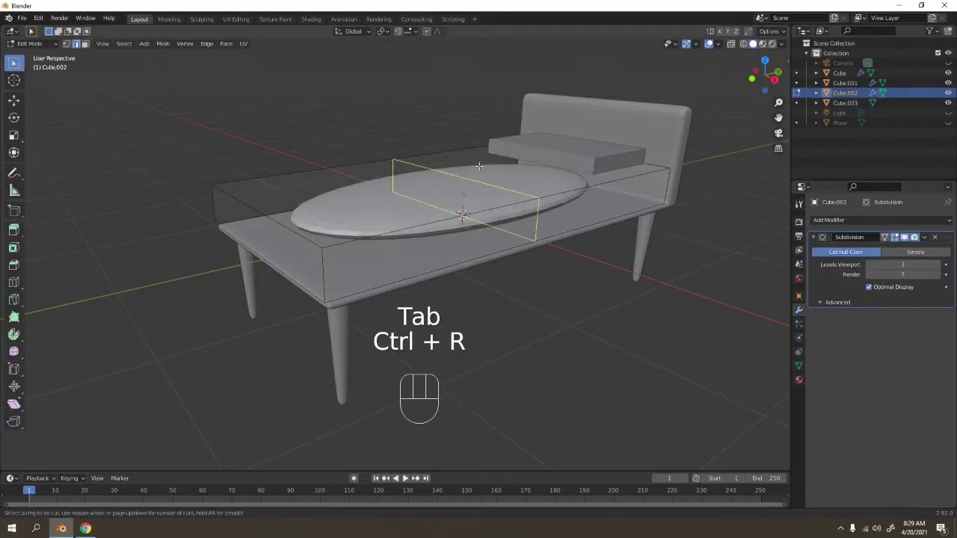
{"action": "key", "text": "ctrl+r"}
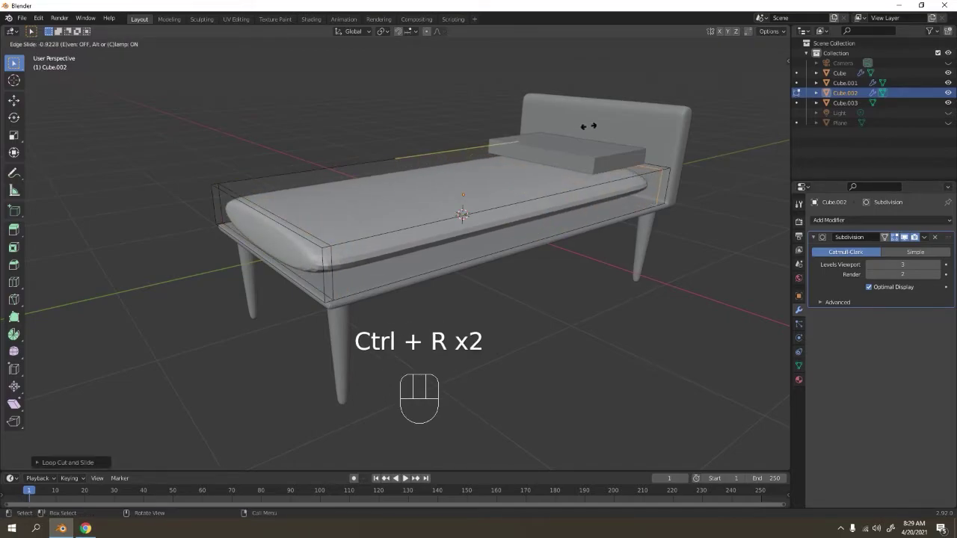
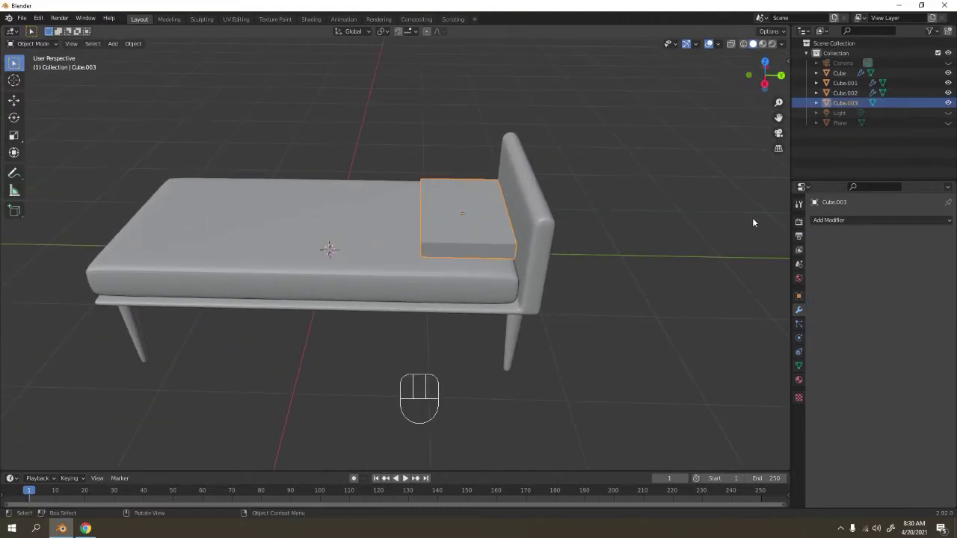
- Subdivide the small pillow with Ctrl+3 and frame it in the view
{"action": "left_click", "coordinate": [442, 205]}
{"action": "key", "text": "ctrl+3"}
{"action": "left_click_drag", "start_coordinate": [420, 245], "coordinate": [514, 241]}
{"action": "left_click_drag", "start_coordinate": [543, 174], "coordinate": [488, 272]}
{"action": "left_click_drag", "start_coordinate": [455, 260], "coordinate": [447, 228]}
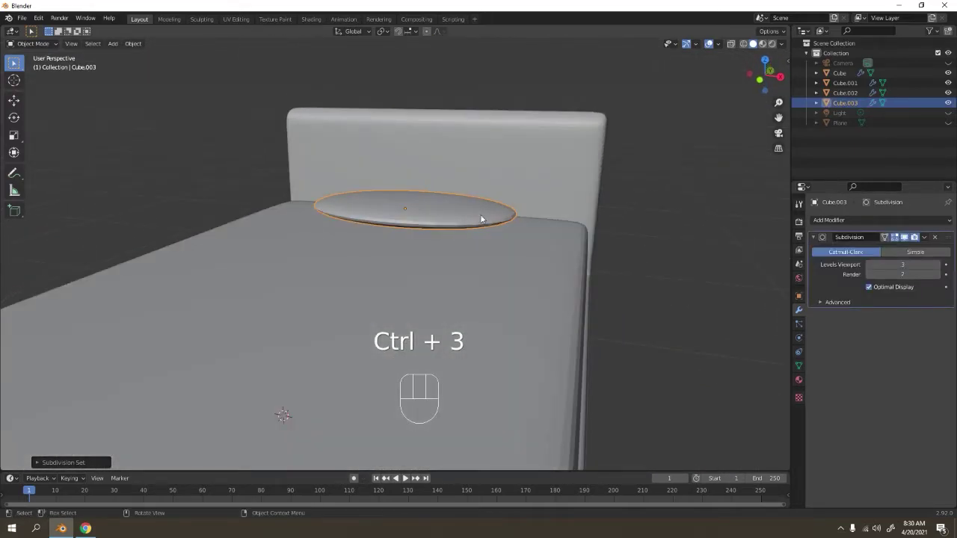
{"action": "middle_click", "coordinate": [494, 228]}
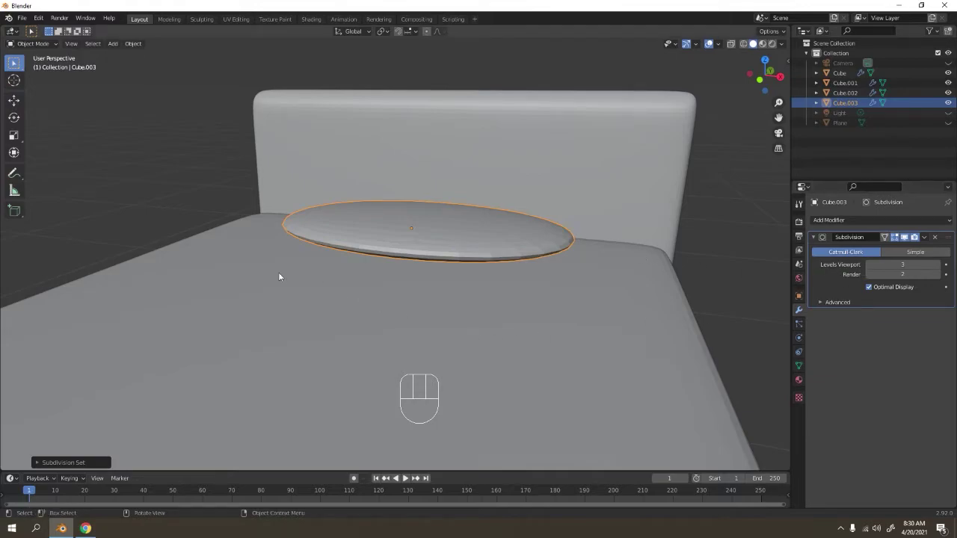
- Add edge loops to the pillow, scale one along Z and reposition it for a crisper rim
{"action": "key", "text": "Tab"}
{"action": "key", "text": "ctrl+r"}
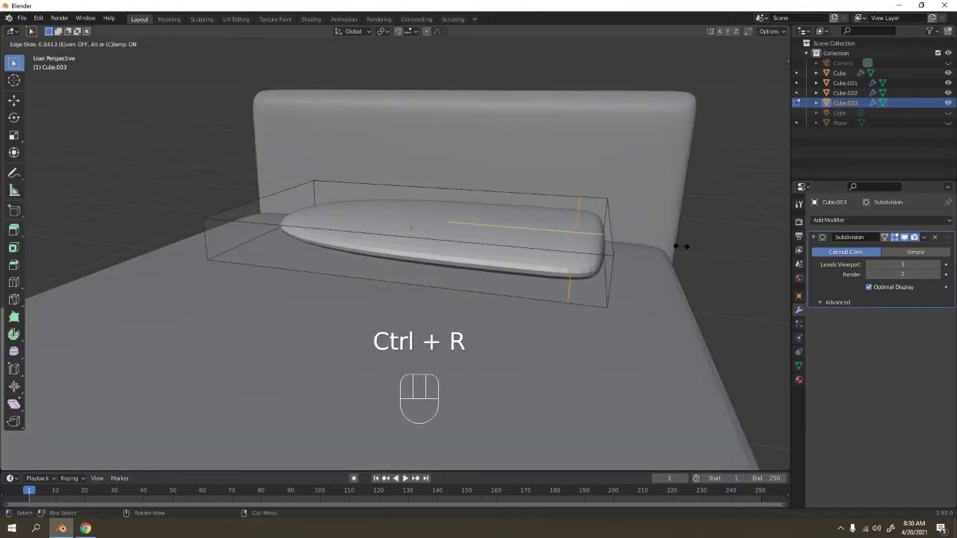
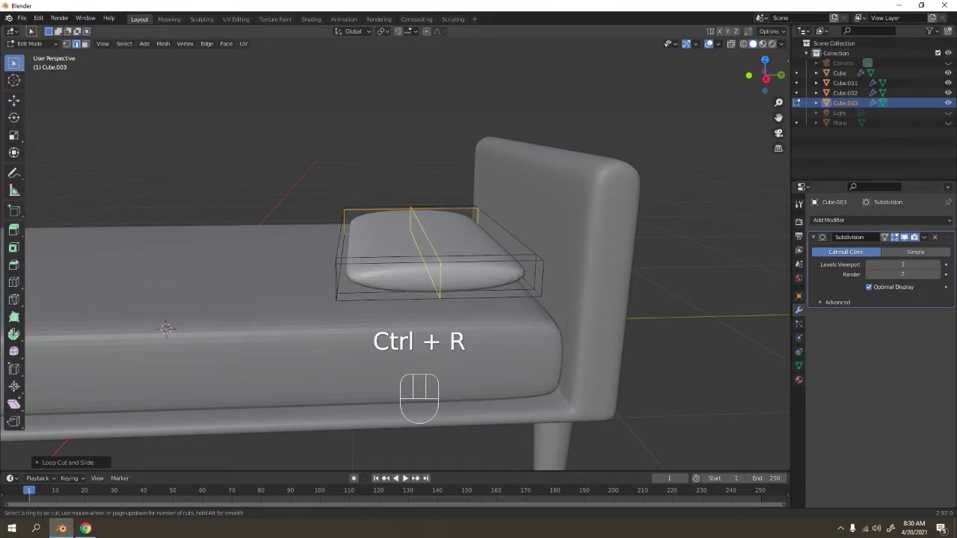
{"action": "key", "text": "ctrl+r"}
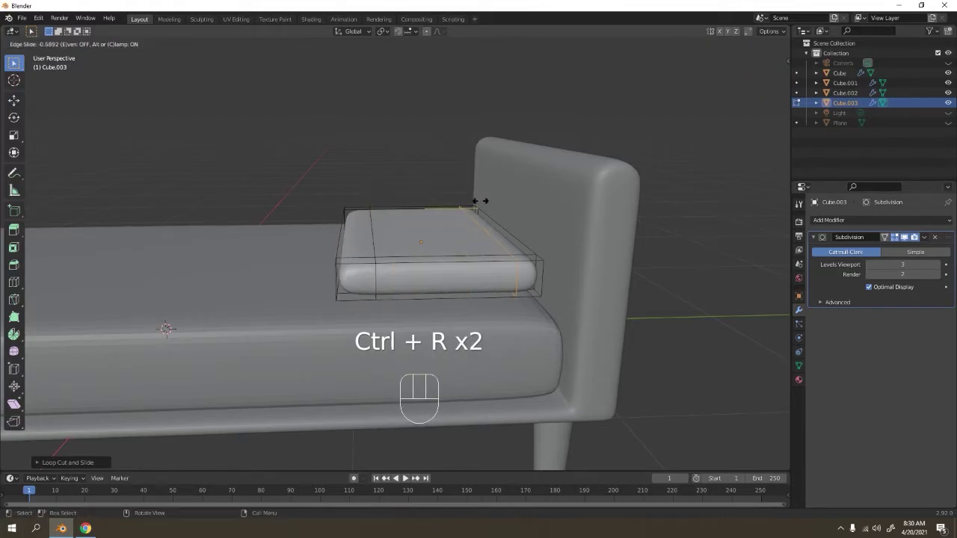
{"action": "key", "text": "ctrl+r"}
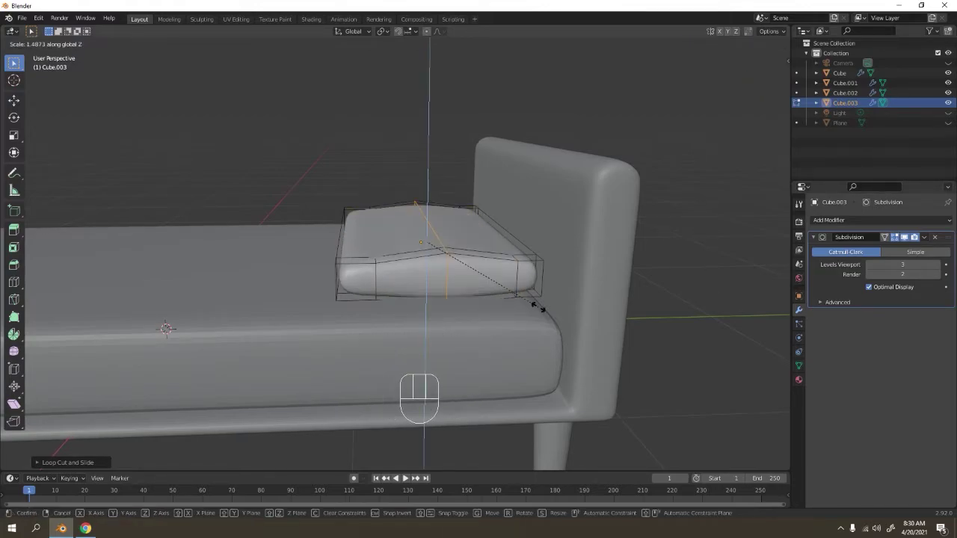
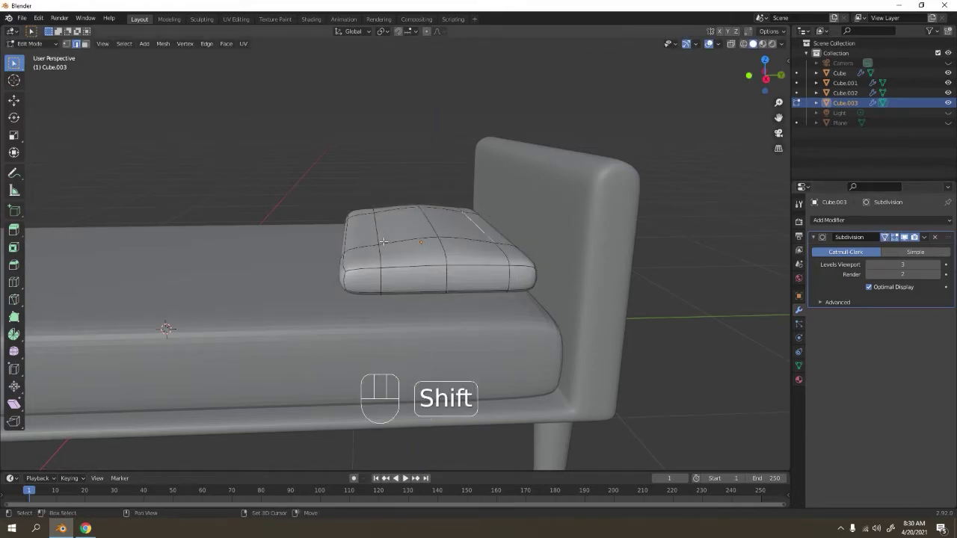
{"action": "key", "text": "g"}
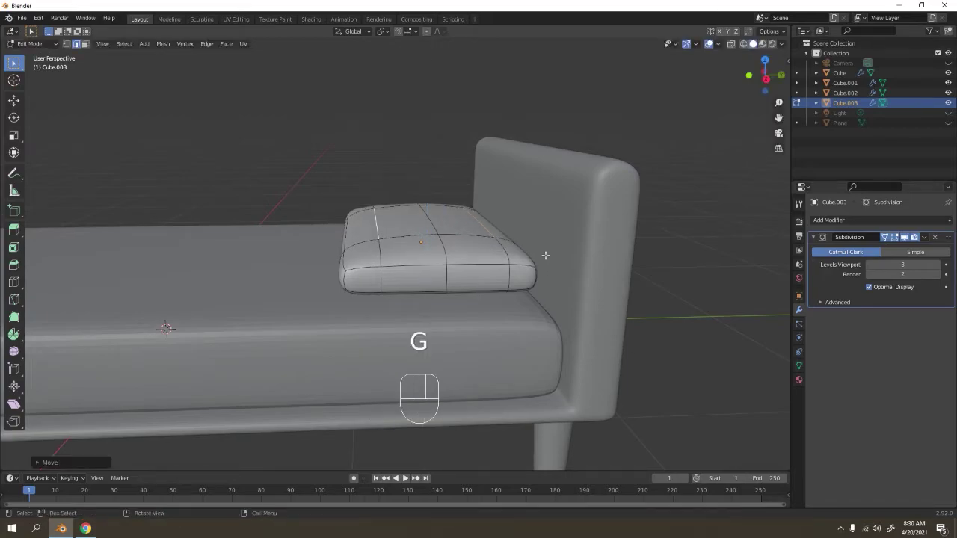
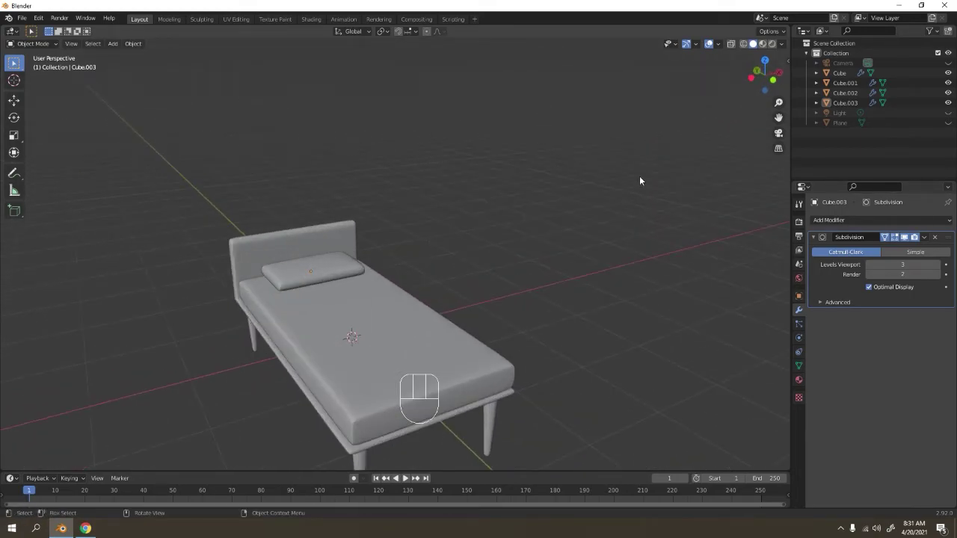
- Add a flat plane for the cloth and lift it to hover just above the bench top
{"action": "left_click", "coordinate": [954, 125]}
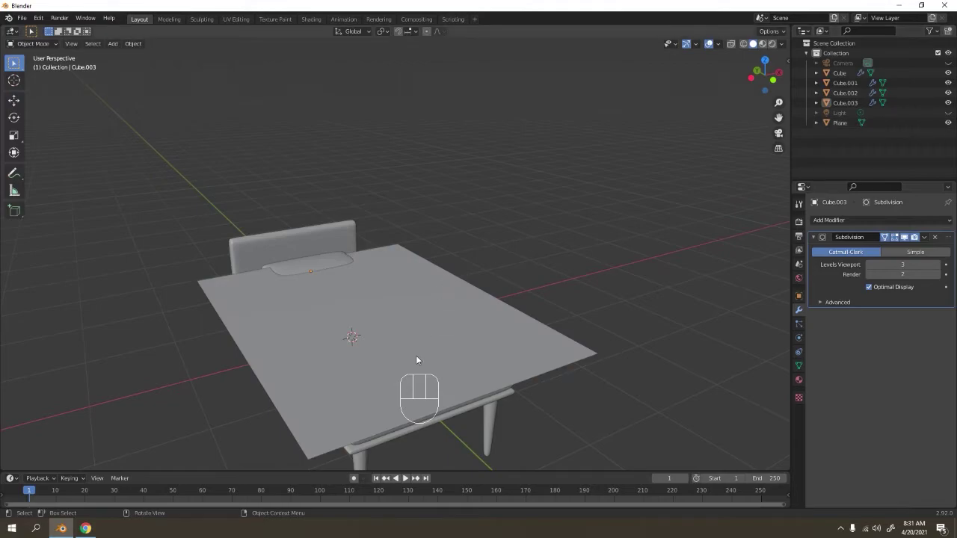
{"action": "left_click_drag", "start_coordinate": [411, 355], "coordinate": [265, 349]}
{"action": "key", "text": "g"}
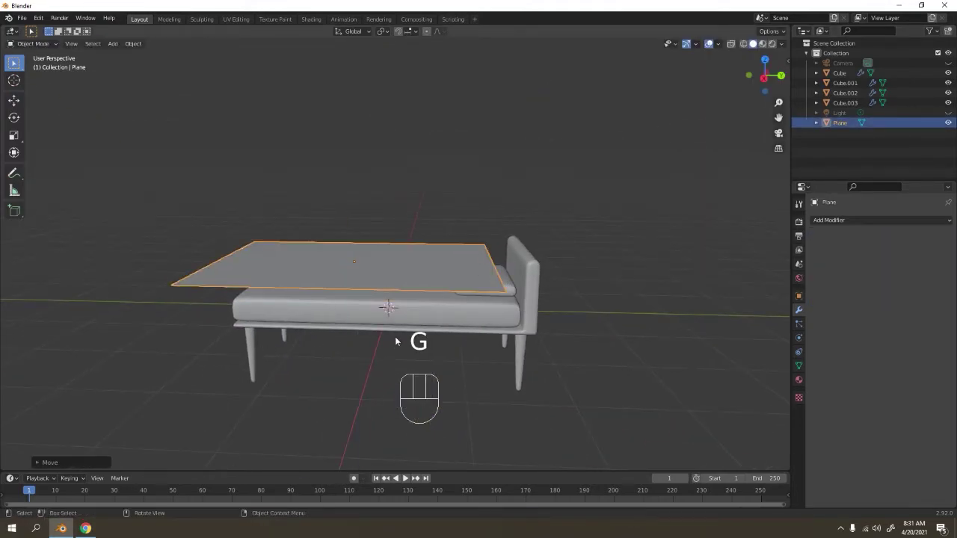
{"action": "middle_click", "coordinate": [365, 293]}
{"action": "left_click", "coordinate": [414, 316]}
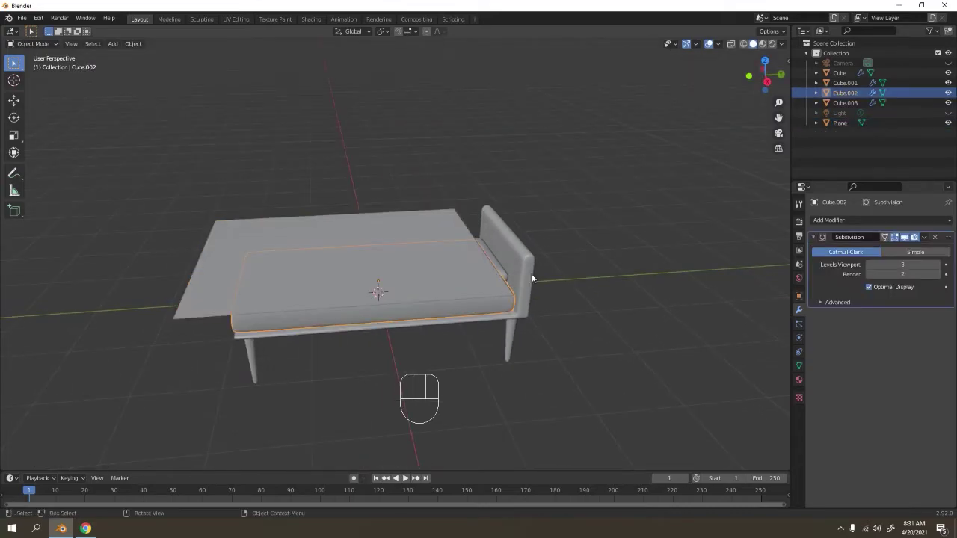
{"action": "left_click", "coordinate": [486, 183]}
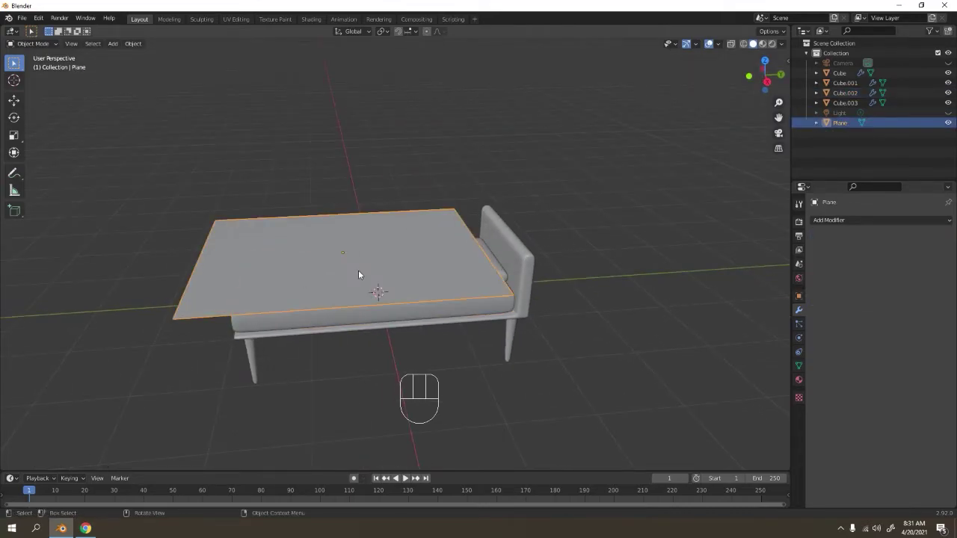
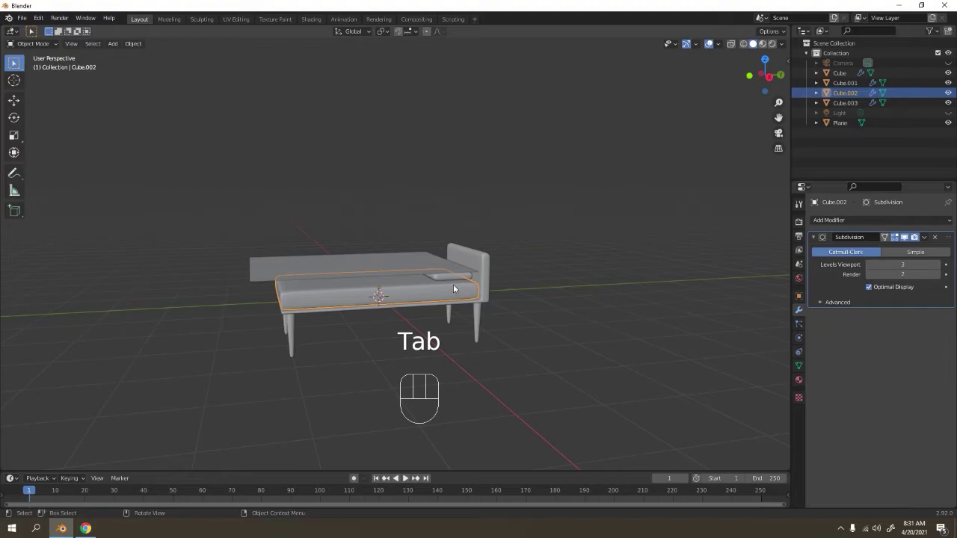
- Enable Cloth physics on the plane in the Physics properties
{"action": "left_click", "coordinate": [461, 279]}
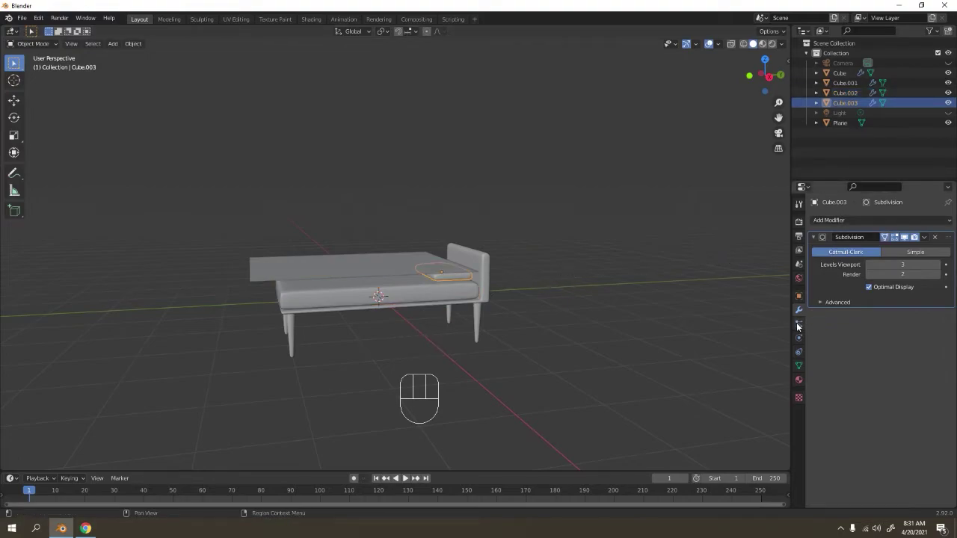
{"action": "left_click", "coordinate": [384, 278]}
{"action": "left_click", "coordinate": [804, 324]}
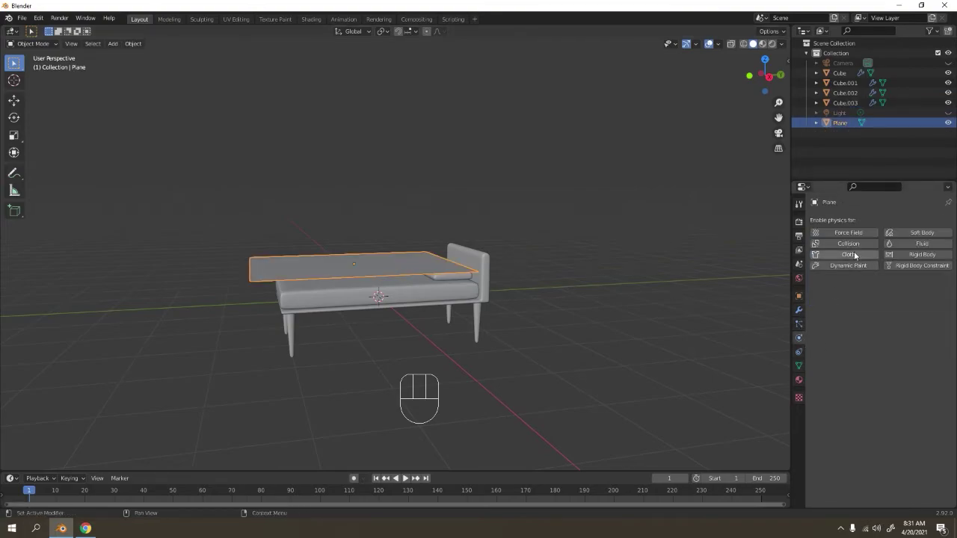
{"action": "left_click", "coordinate": [859, 253]}
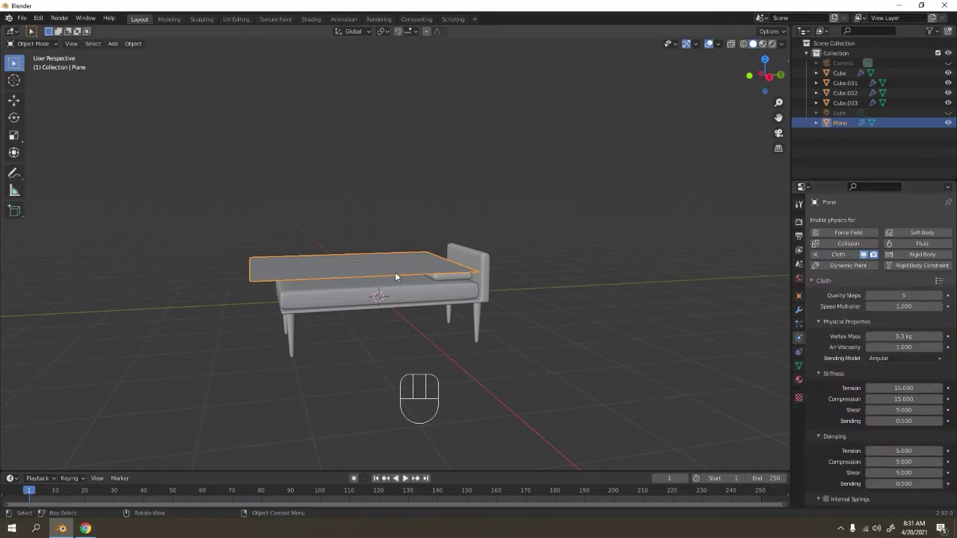
- Enable Collision physics on the pillow and the seat slab
{"action": "left_click", "coordinate": [532, 231]}
{"action": "left_click", "coordinate": [444, 279]}
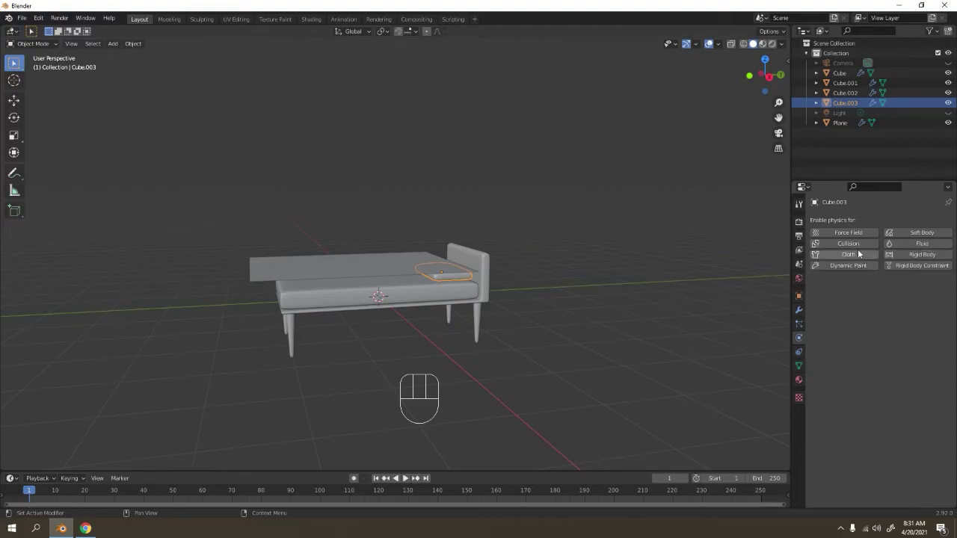
{"action": "left_click", "coordinate": [851, 244]}
{"action": "left_click", "coordinate": [441, 293]}
{"action": "left_click", "coordinate": [405, 302]}
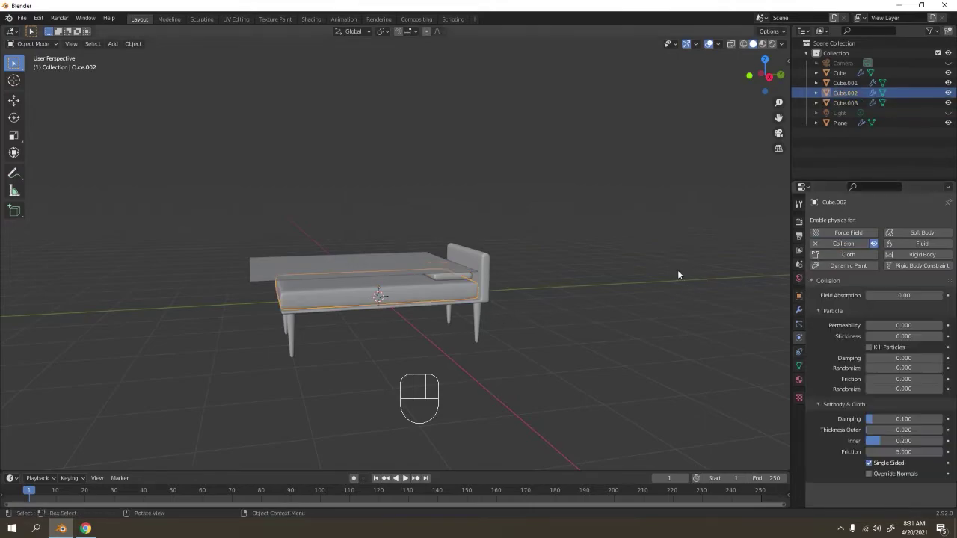
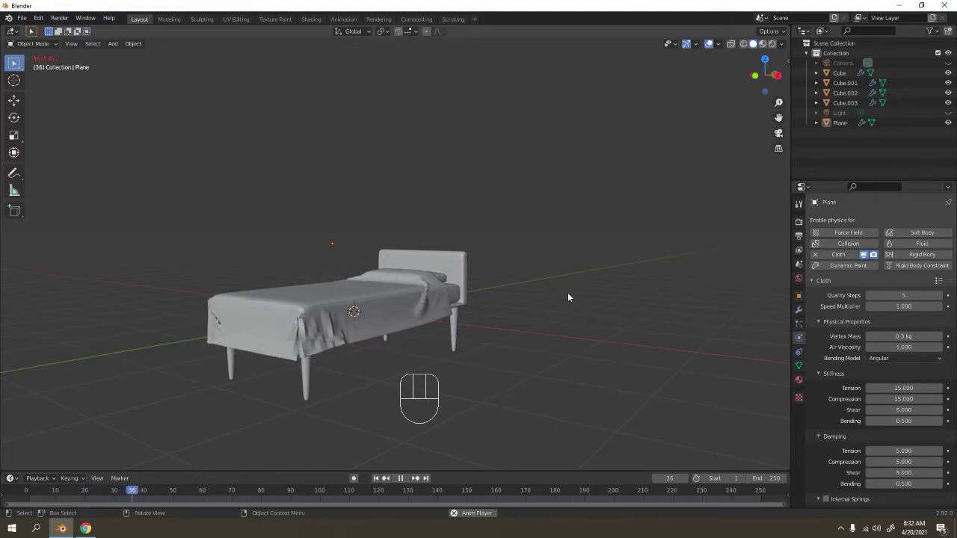
- Play the cloth drape to watch it fall, stop it and rewind the timeline to frame 0
{"action": "key", "text": "space"}
{"action": "left_click_drag", "start_coordinate": [469, 326], "coordinate": [622, 332]}
{"action": "left_click_drag", "start_coordinate": [512, 308], "coordinate": [493, 305]}
{"action": "middle_click", "coordinate": [495, 310]}
{"action": "left_click_drag", "start_coordinate": [492, 314], "coordinate": [499, 310]}
{"action": "key", "text": "space"}
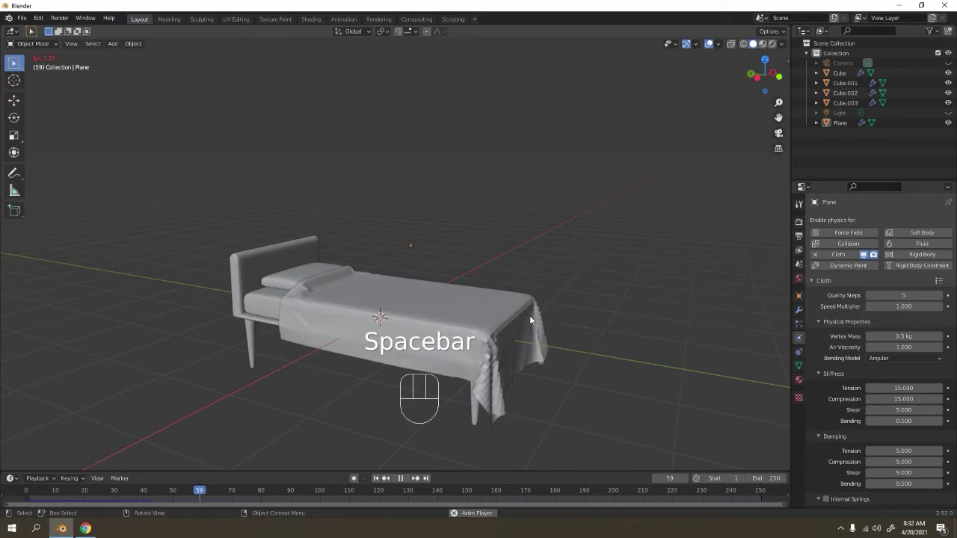
{"action": "key", "text": "space"}
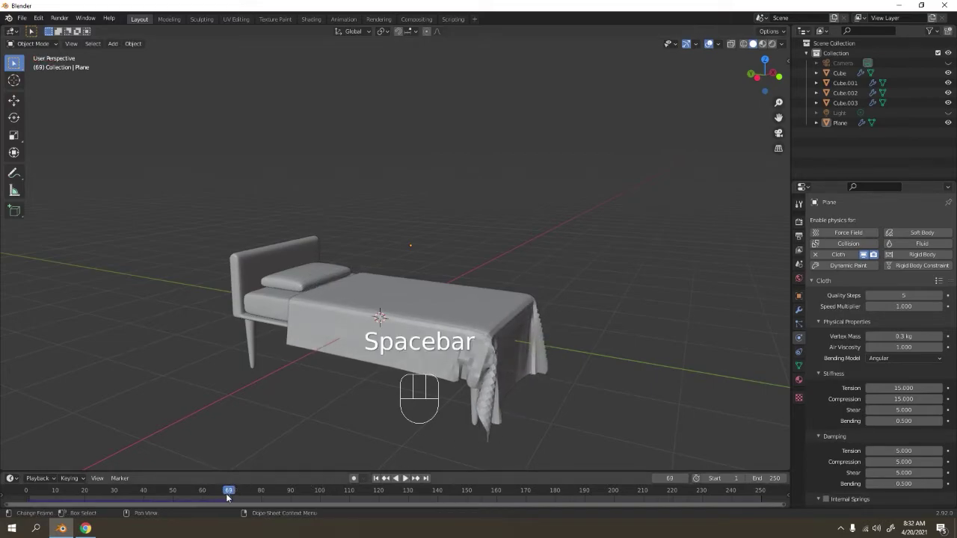
{"action": "left_click_drag", "start_coordinate": [222, 491], "coordinate": [773, 505]}
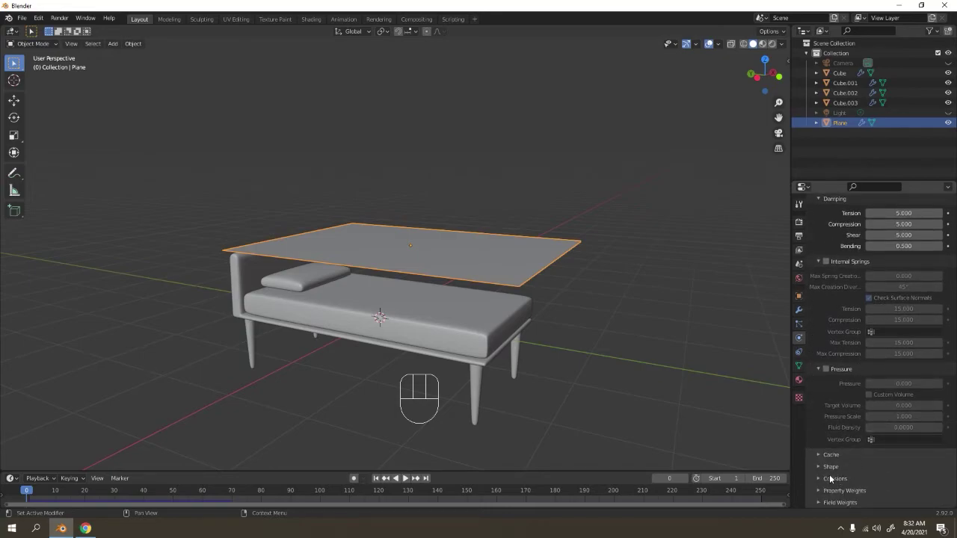
- Enable Self Collisions in the cloth's Collisions settings
{"action": "left_click", "coordinate": [830, 481]}
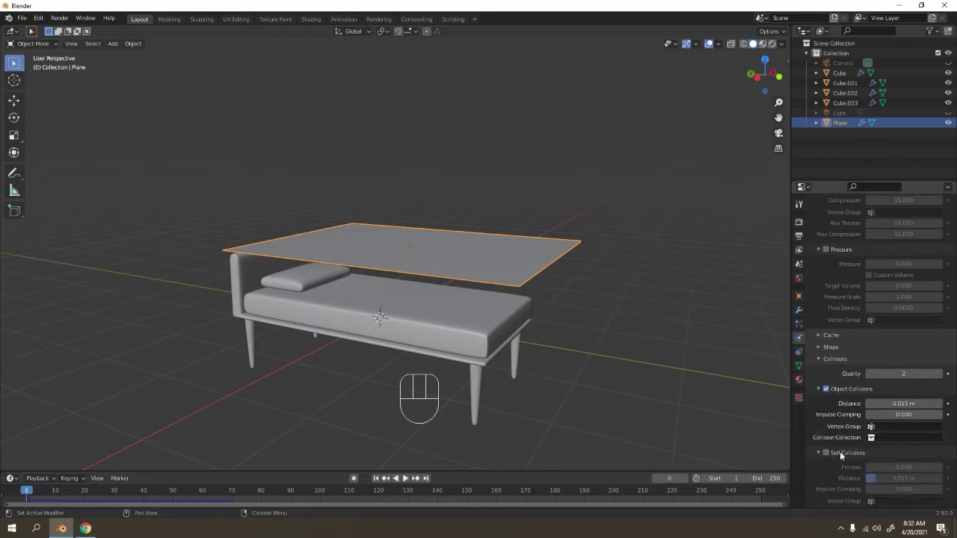
{"action": "left_click", "coordinate": [819, 391]}
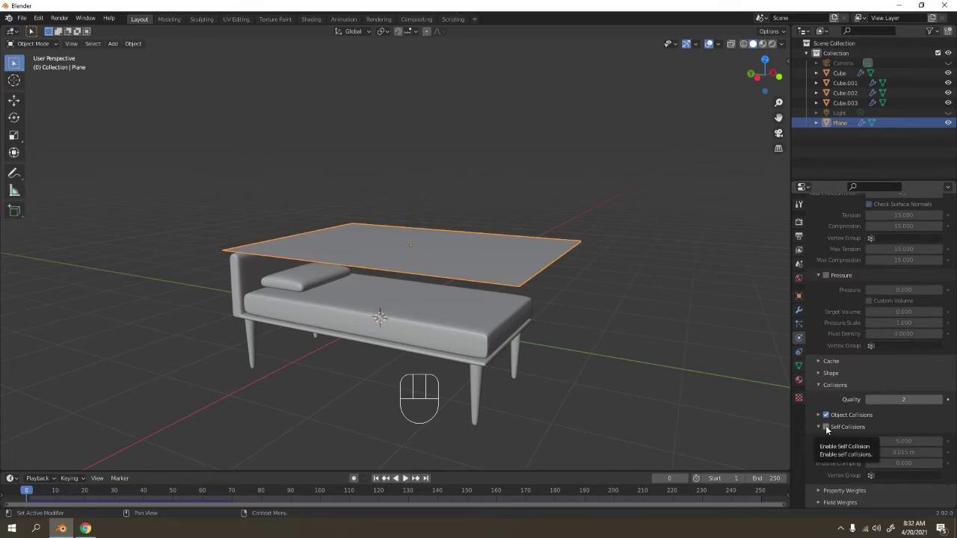
{"action": "left_click", "coordinate": [828, 429]}
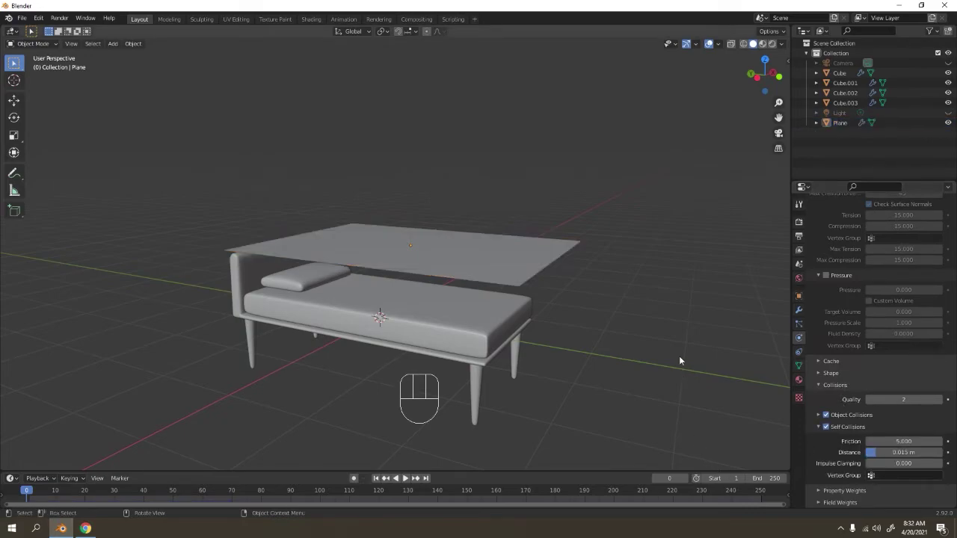
- Replay the simulation to about frame 32 so the cloth drapes over the seat, then inspect it
{"action": "key", "text": "space"}
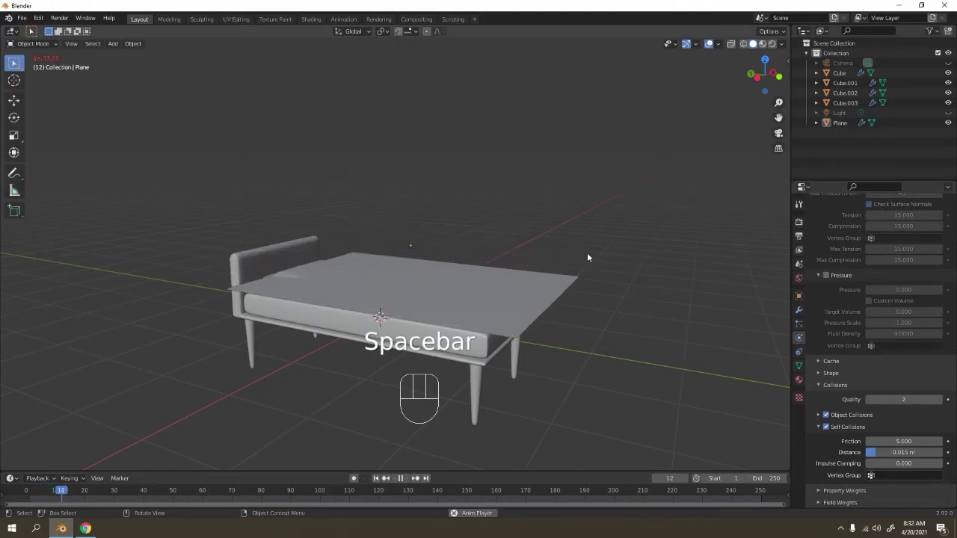
{"action": "key", "text": "space"}
{"action": "key", "text": "space"}
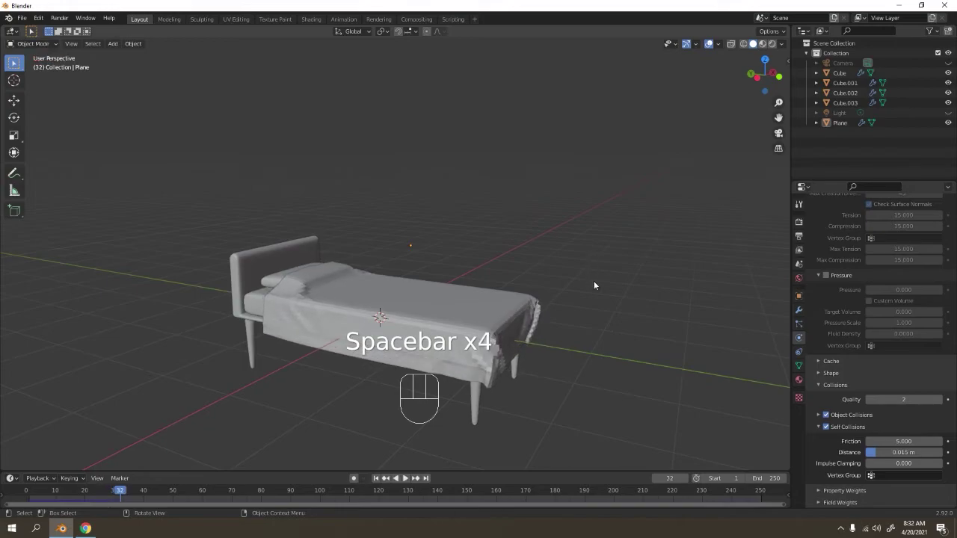
{"action": "key", "text": "space"}
{"action": "left_click_drag", "start_coordinate": [639, 315], "coordinate": [589, 342]}
{"action": "left_click_drag", "start_coordinate": [341, 357], "coordinate": [347, 339]}
{"action": "left_click_drag", "start_coordinate": [392, 304], "coordinate": [429, 276]}
{"action": "left_click_drag", "start_coordinate": [388, 250], "coordinate": [418, 236]}
{"action": "left_click", "coordinate": [334, 253]}
{"action": "left_click_drag", "start_coordinate": [335, 254], "coordinate": [611, 234]}
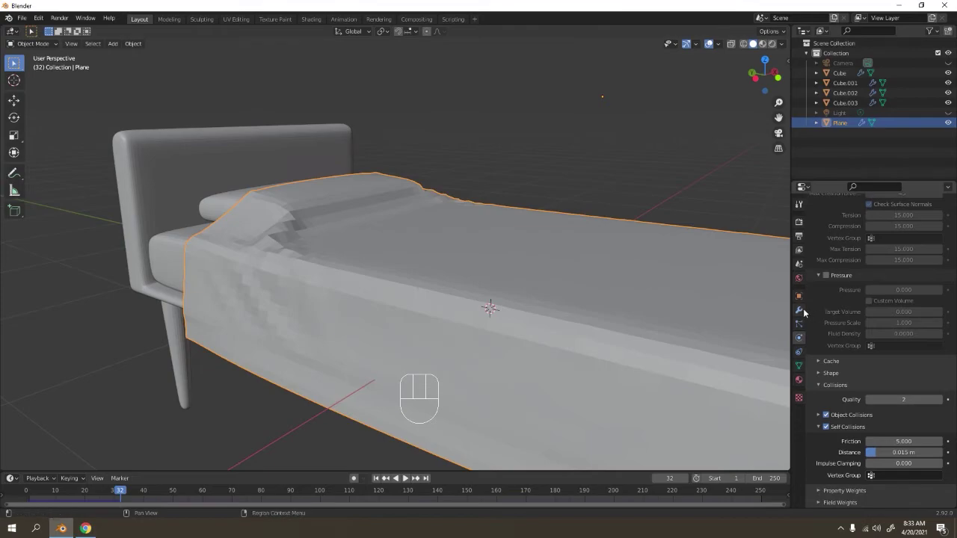
- Add a Solidify modifier to the cloth with 0.01 m thickness
{"action": "left_click", "coordinate": [806, 310]}
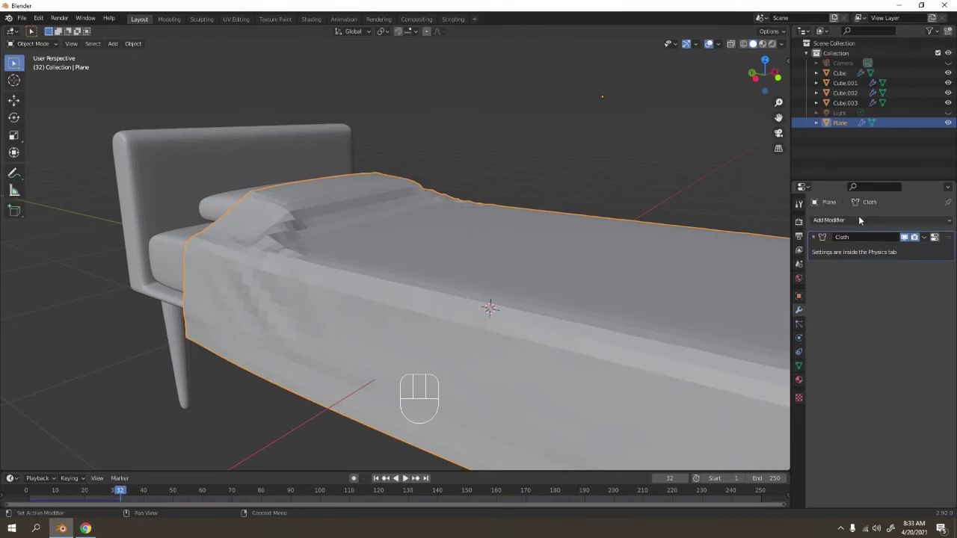
{"action": "left_click_drag", "start_coordinate": [863, 219], "coordinate": [785, 389]}
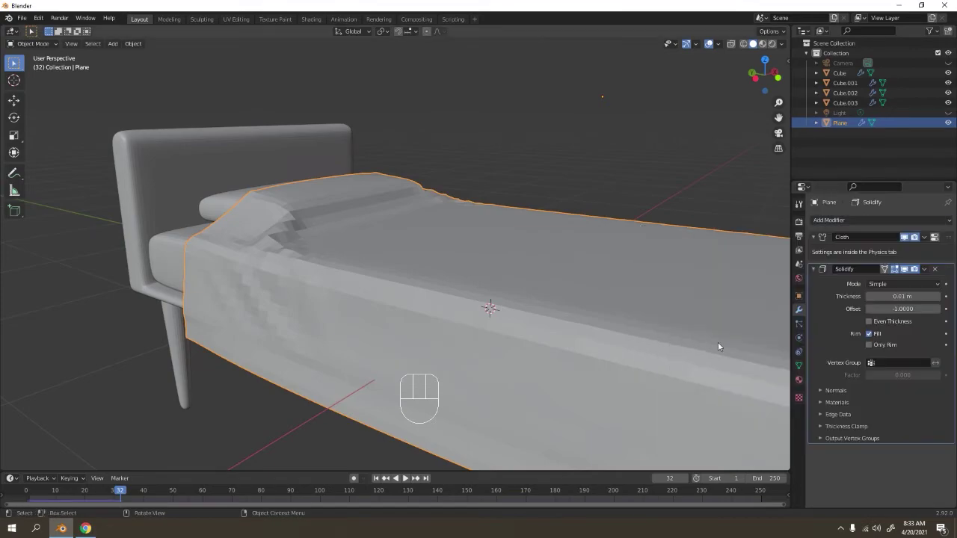
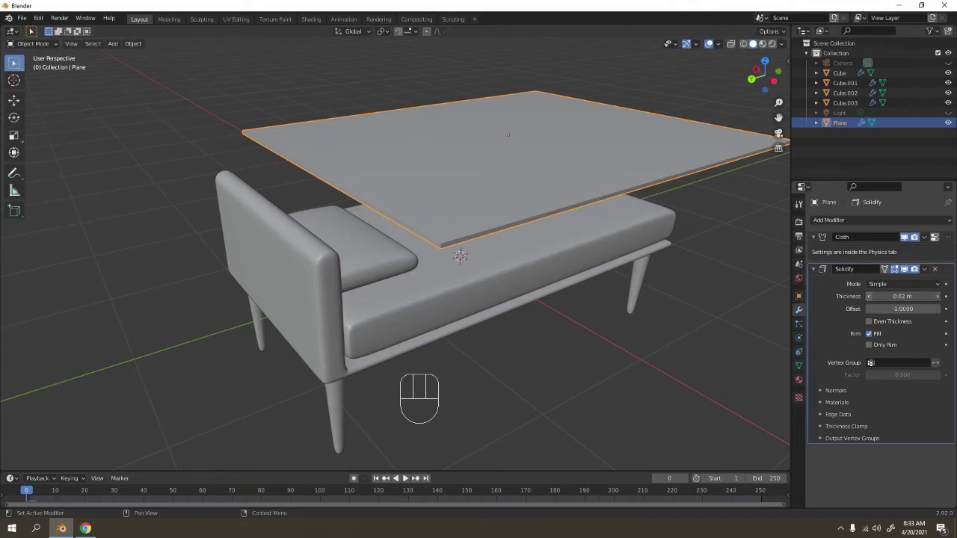
{"action": "left_click_drag", "start_coordinate": [643, 310], "coordinate": [660, 302]}
- Replay the simulation and inspect the thickened cloth folds from several angles
{"action": "key", "text": "space"}
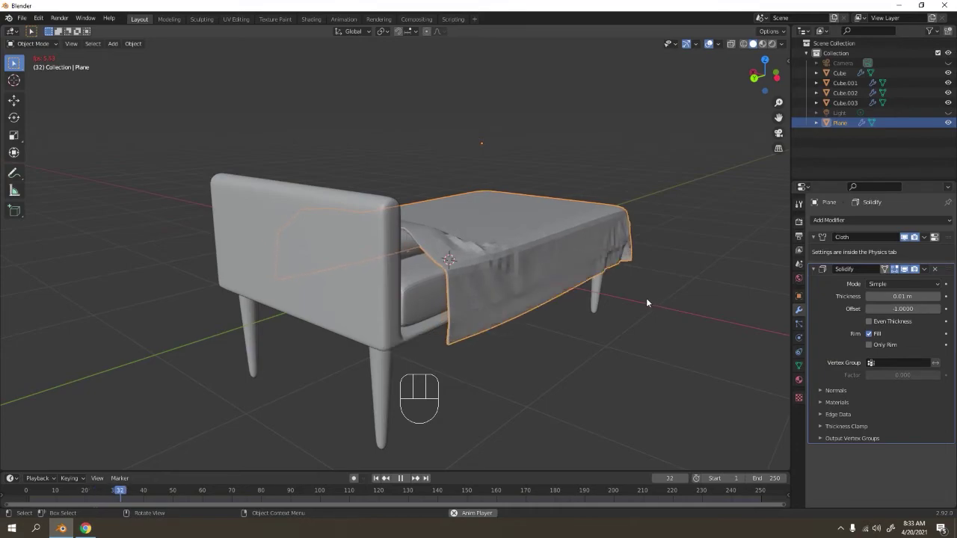
{"action": "key", "text": "space"}
{"action": "left_click_drag", "start_coordinate": [635, 277], "coordinate": [504, 274]}
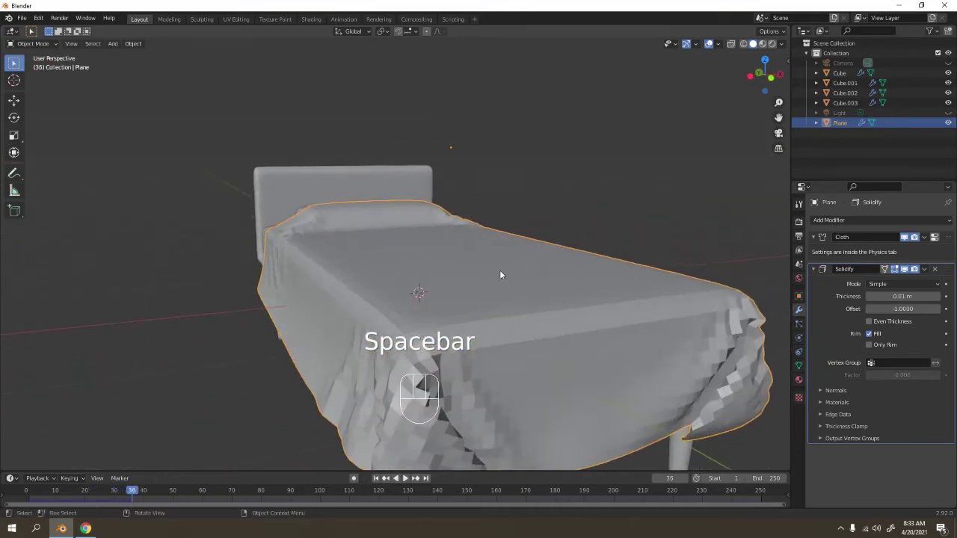
{"action": "left_click_drag", "start_coordinate": [431, 270], "coordinate": [476, 312]}
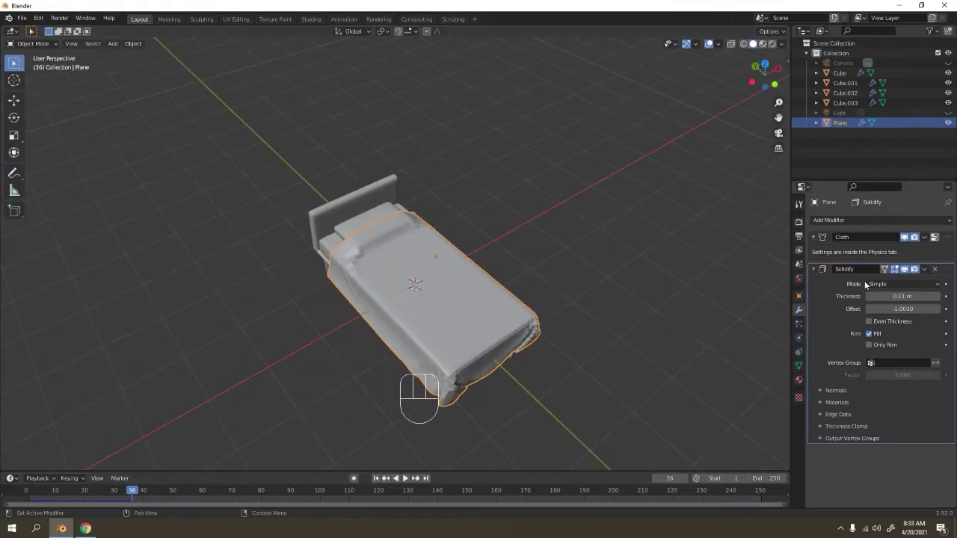
{"action": "left_click_drag", "start_coordinate": [470, 249], "coordinate": [473, 242]}
{"action": "left_click_drag", "start_coordinate": [458, 239], "coordinate": [441, 214]}
{"action": "left_click_drag", "start_coordinate": [440, 223], "coordinate": [417, 209]}
{"action": "left_click_drag", "start_coordinate": [317, 234], "coordinate": [345, 232]}
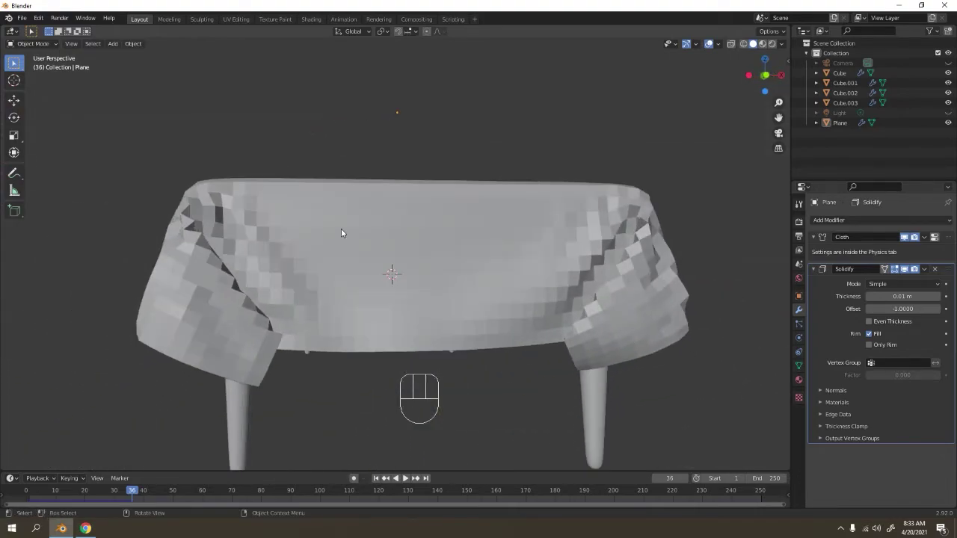
{"action": "left_click_drag", "start_coordinate": [334, 236], "coordinate": [298, 234]}
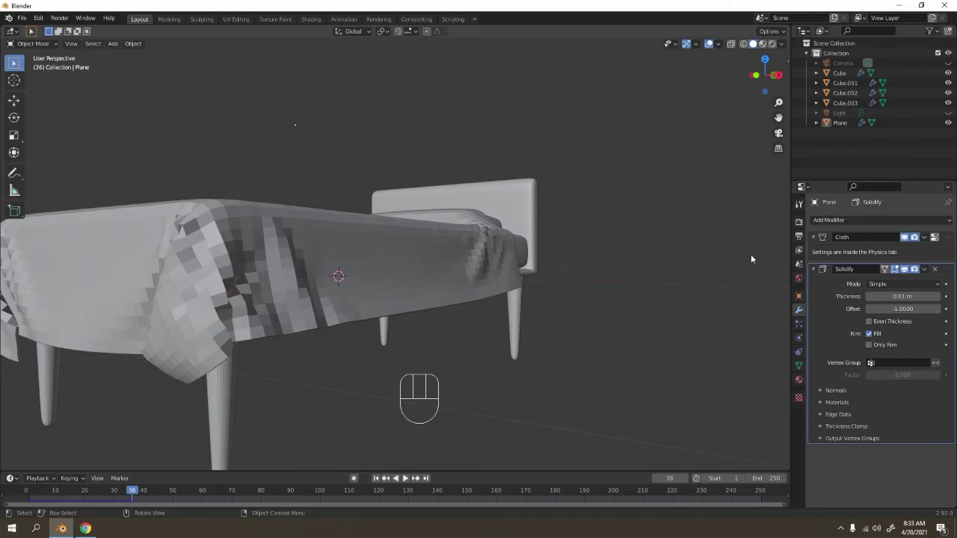
- Attempt to apply the Solidify modifier with Ctrl+A, then undo it
{"action": "left_click", "coordinate": [840, 312]}
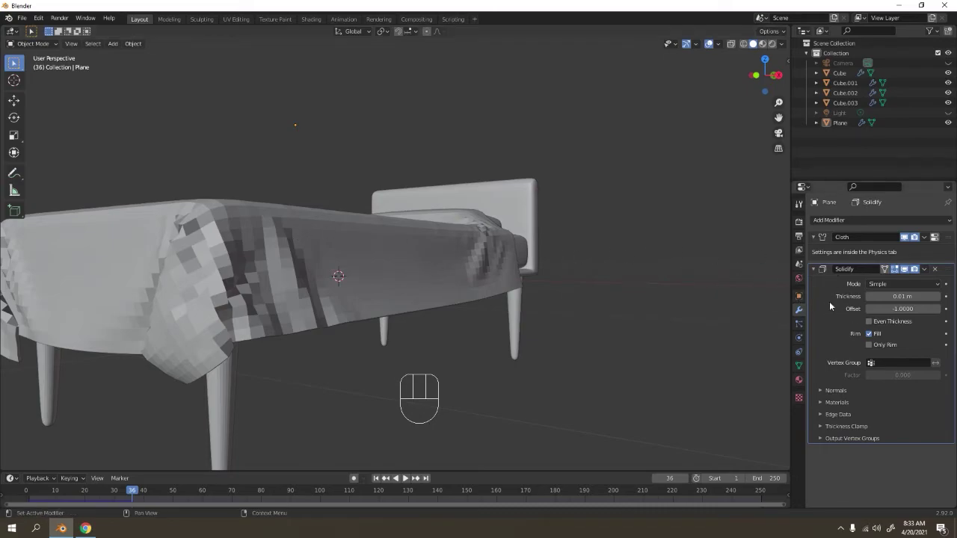
{"action": "key", "text": "ctrl+a"}
{"action": "key", "text": "ctrl+z"}
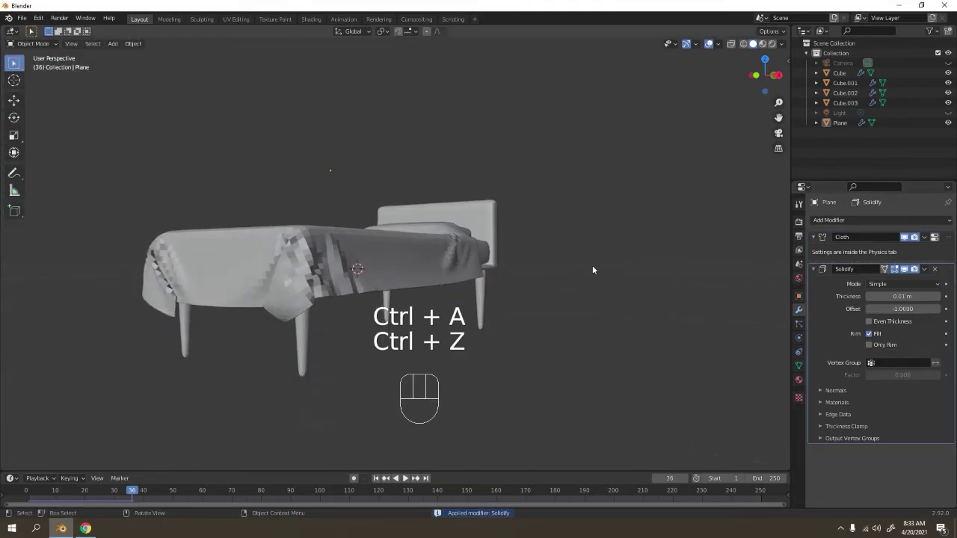
- Apply the cloth's modifiers to bake the draped shape into the mesh, then undo once
{"action": "left_click", "coordinate": [832, 249]}
{"action": "key", "text": "ctrl+a"}
{"action": "key", "text": "ctrl+a"}
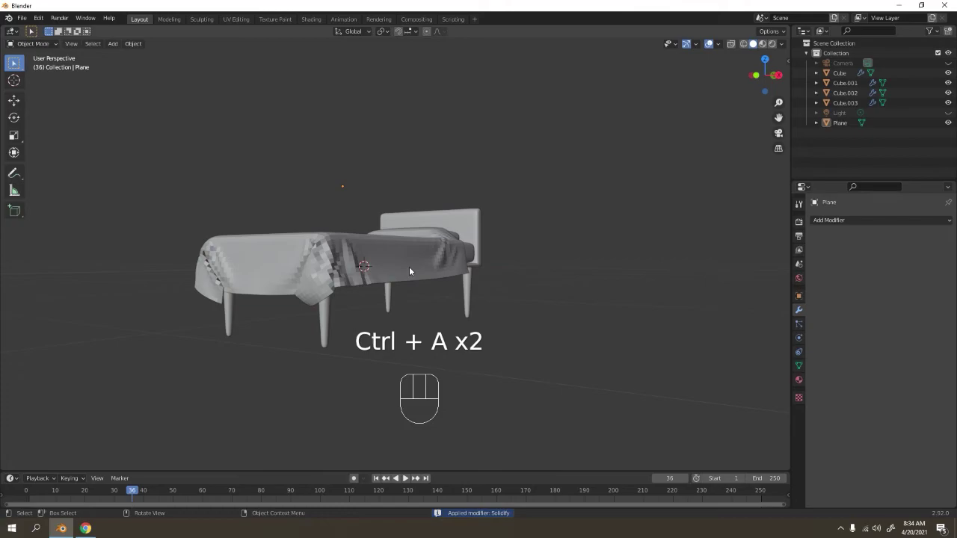
{"action": "left_click_drag", "start_coordinate": [413, 270], "coordinate": [403, 239]}
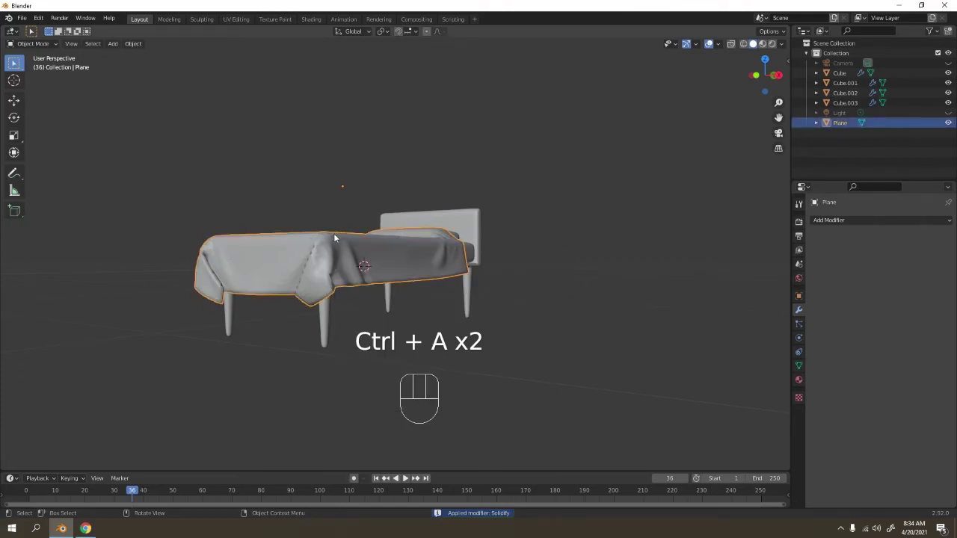
{"action": "left_click_drag", "start_coordinate": [350, 260], "coordinate": [429, 260]}
{"action": "left_click_drag", "start_coordinate": [591, 264], "coordinate": [475, 243]}
{"action": "left_click_drag", "start_coordinate": [486, 255], "coordinate": [450, 243]}
{"action": "key", "text": "ctrl+z"}
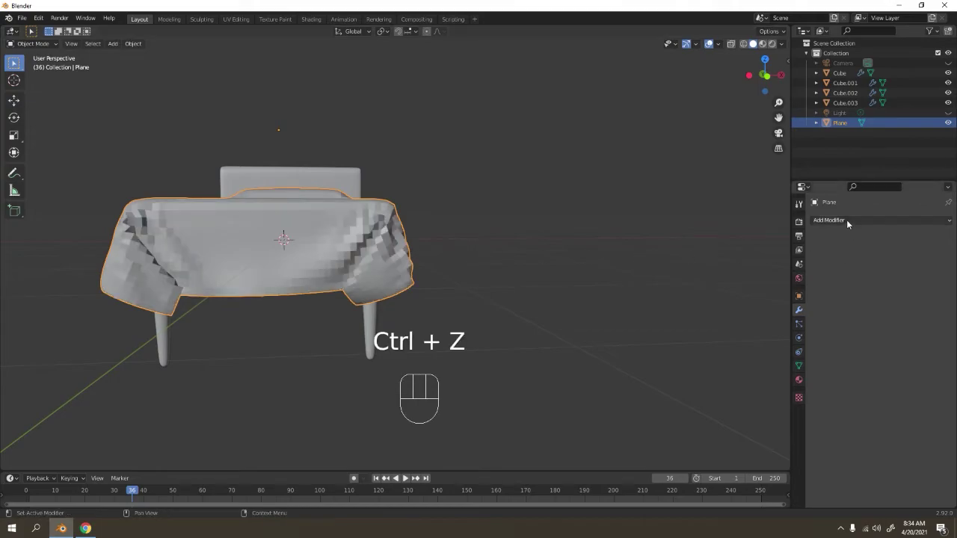
- Add a level-2 Subdivision Surface modifier to the cloth and check the smoothed folds
{"action": "left_click_drag", "start_coordinate": [861, 218], "coordinate": [769, 402]}
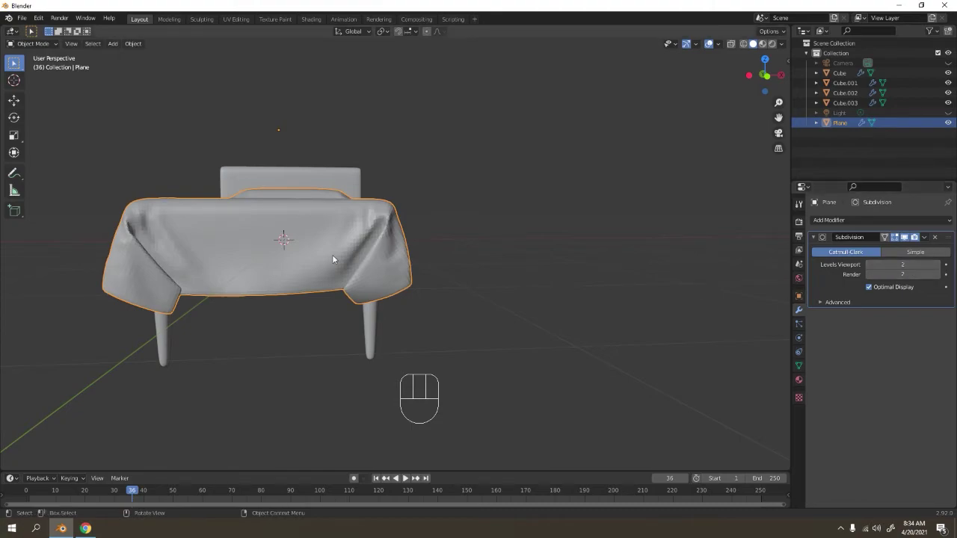
{"action": "right_click", "coordinate": [337, 258]}
{"action": "right_click", "coordinate": [403, 230]}
{"action": "left_click", "coordinate": [495, 207]}
{"action": "left_click_drag", "start_coordinate": [369, 229], "coordinate": [335, 234]}
{"action": "left_click_drag", "start_coordinate": [441, 247], "coordinate": [617, 269]}
{"action": "left_click_drag", "start_coordinate": [330, 281], "coordinate": [300, 267]}
{"action": "left_click_drag", "start_coordinate": [340, 274], "coordinate": [436, 289]}
{"action": "left_click_drag", "start_coordinate": [480, 295], "coordinate": [460, 267]}
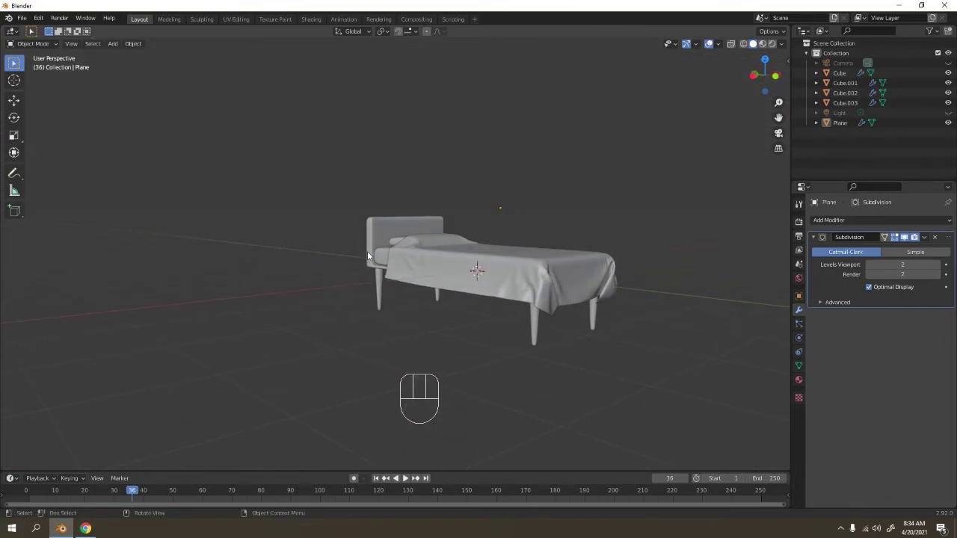
- Apply the Subdivision modifiers on the Cube.002 and Cube.003 bench pieces
{"action": "left_click", "coordinate": [371, 253]}
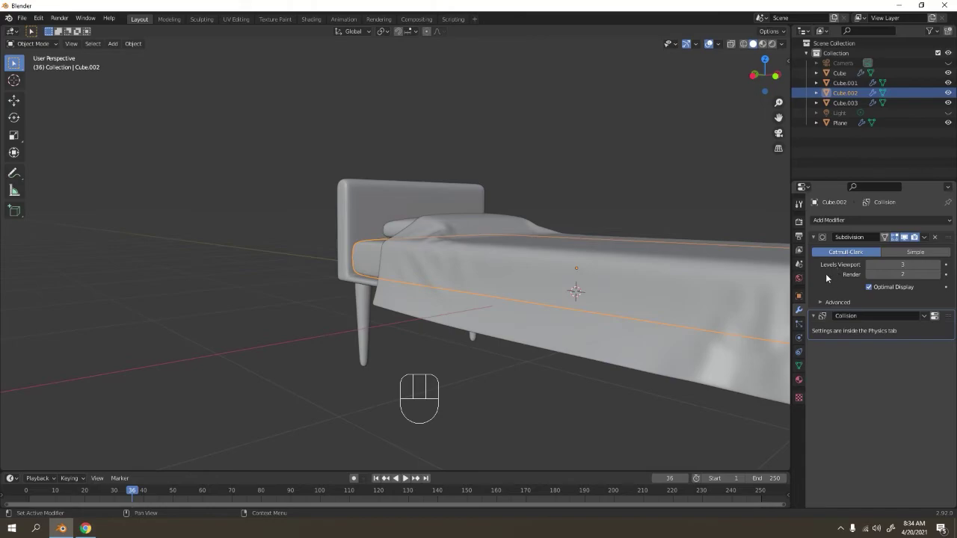
{"action": "left_click", "coordinate": [831, 277]}
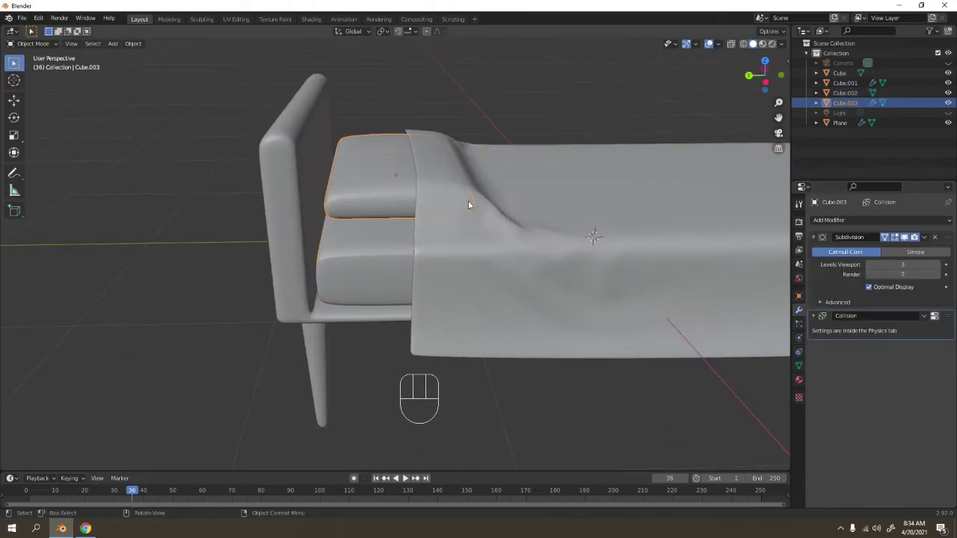
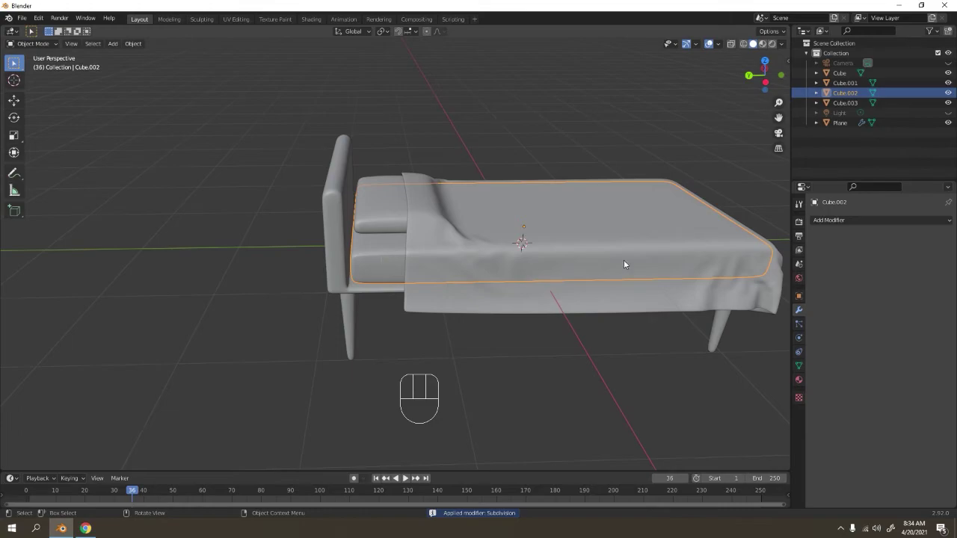
{"action": "left_click_drag", "start_coordinate": [404, 244], "coordinate": [287, 230]}
{"action": "left_click_drag", "start_coordinate": [483, 258], "coordinate": [439, 241]}
- Select the cloth sheet and apply its Subdivision modifier
{"action": "left_click", "coordinate": [480, 256]}
{"action": "left_click", "coordinate": [534, 227]}
{"action": "left_click_drag", "start_coordinate": [366, 306], "coordinate": [580, 322]}
{"action": "left_click", "coordinate": [502, 288]}
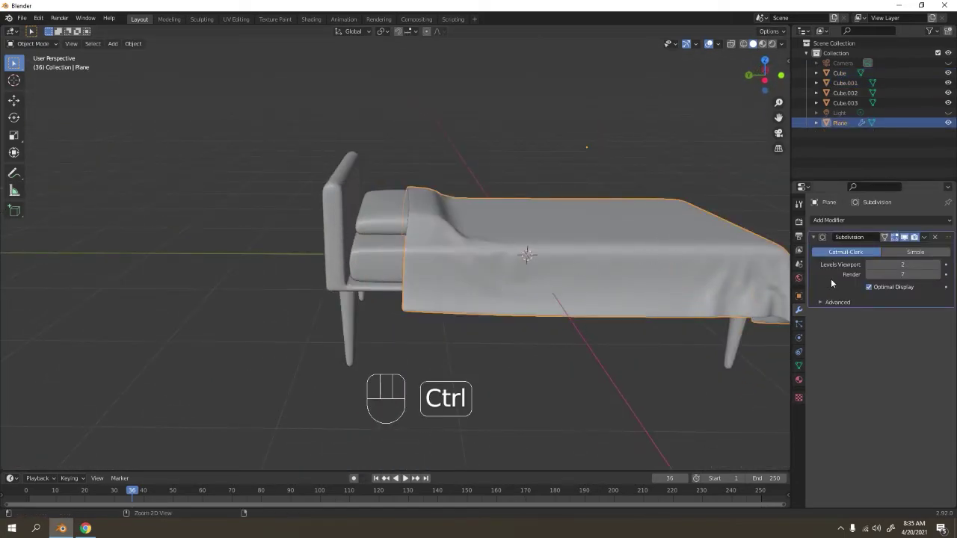